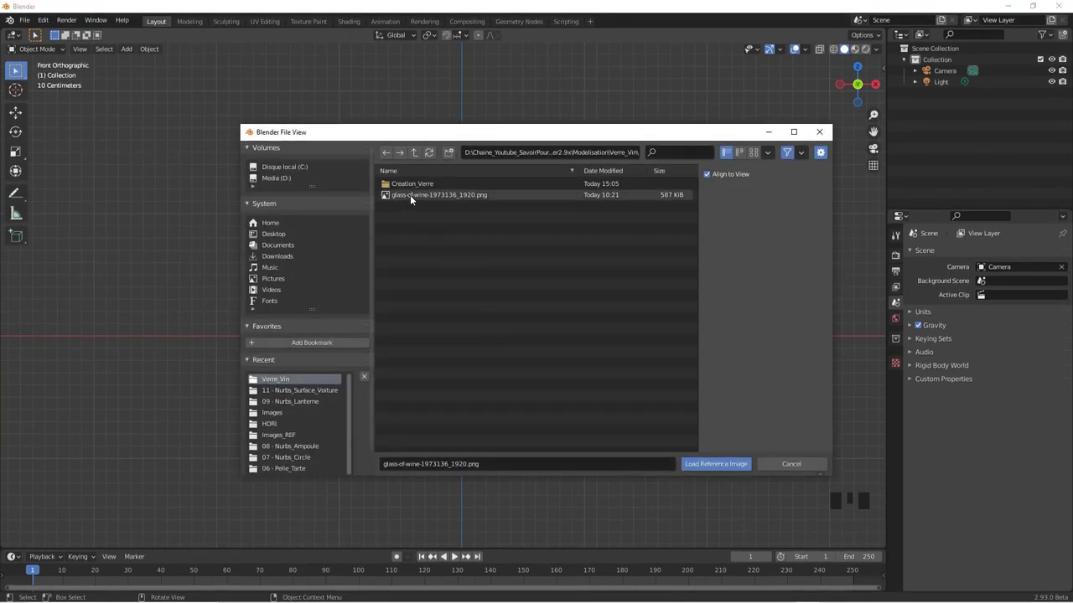
Load glass-of-wine-1973136_1920.png as a front-view reference and zoom toward the glass base
{"action": "scroll", "scroll_direction": "down", "scroll_amount": 3}
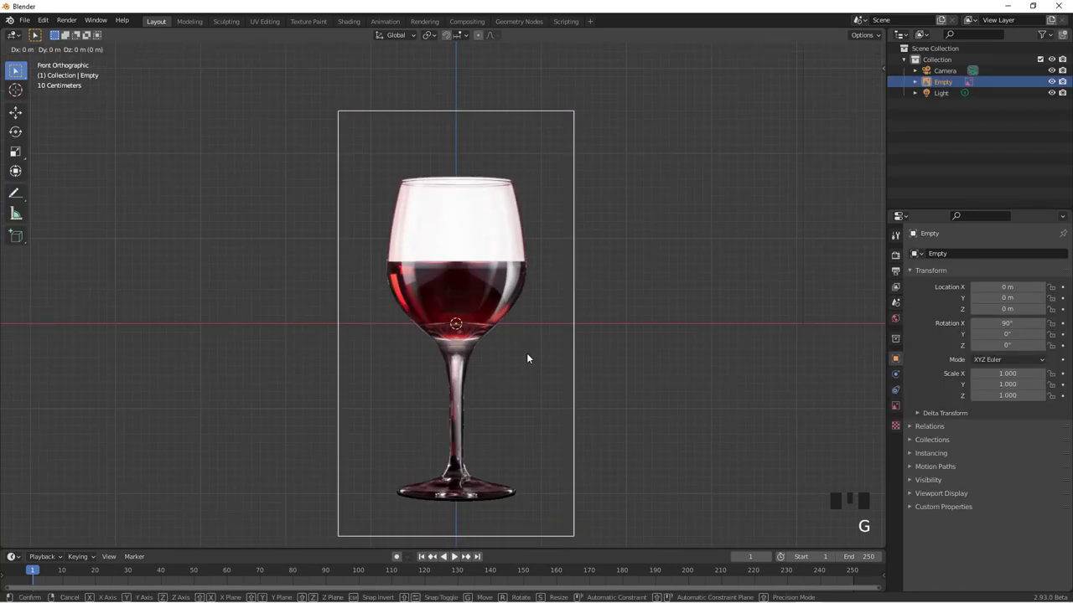
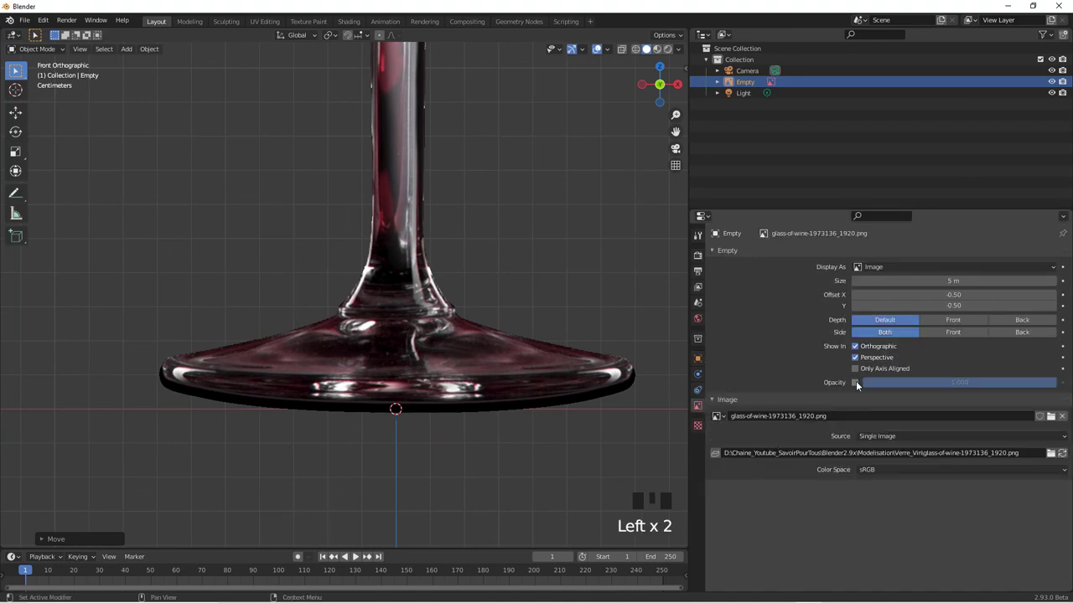
Enable the reference empty's Opacity at about 0.8 and start adding a circle at the glass base
{"action": "left_click", "coordinate": [860, 384]}
{"action": "left_click_drag", "start_coordinate": [1045, 381], "coordinate": [392, 408]}
{"action": "key", "text": "g"}
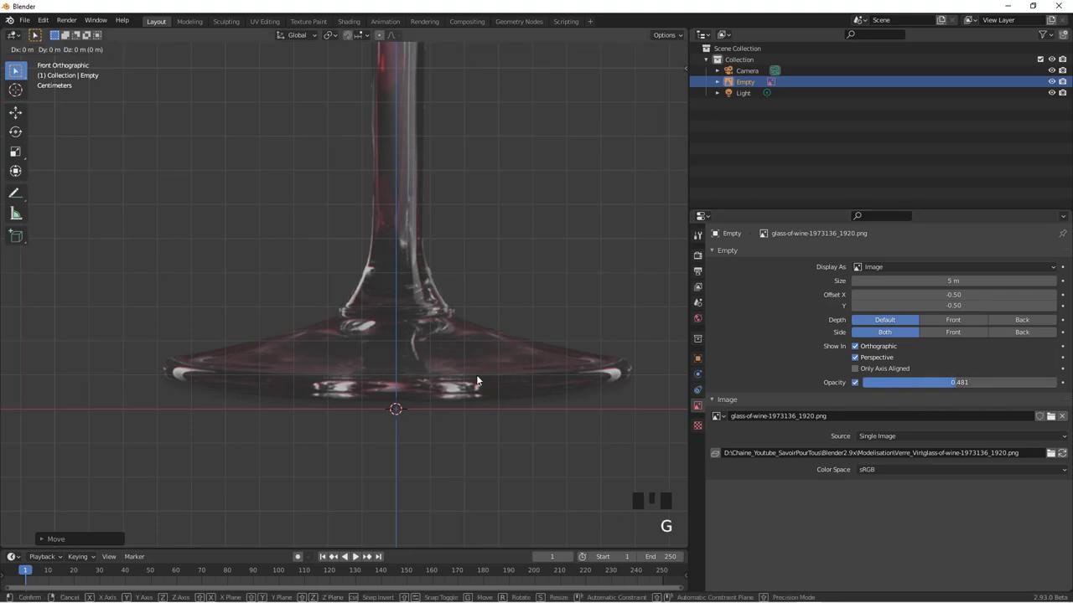
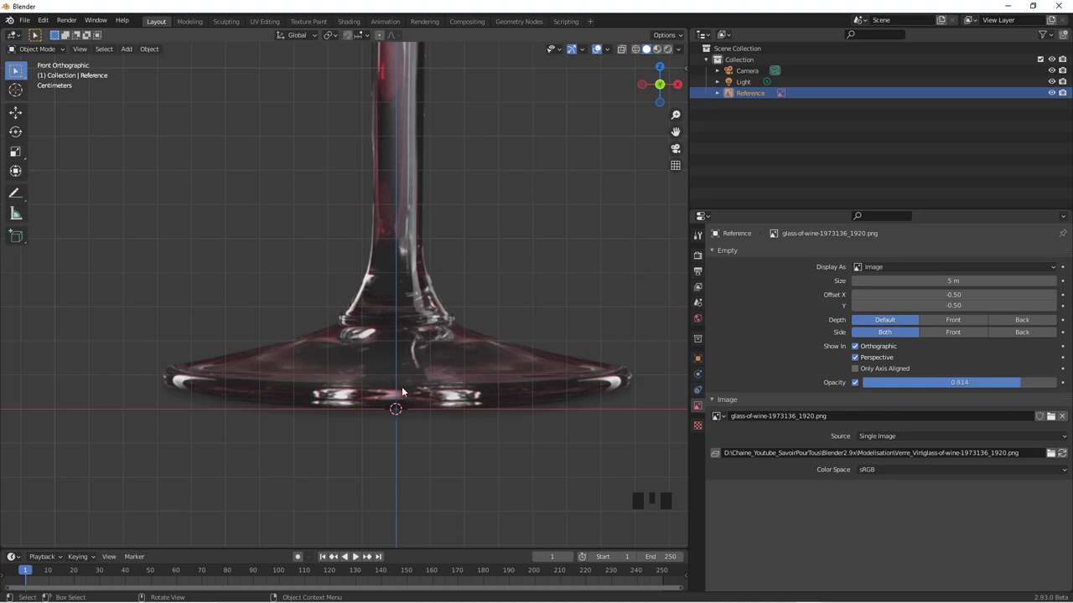
{"action": "key", "text": "shift+a"}
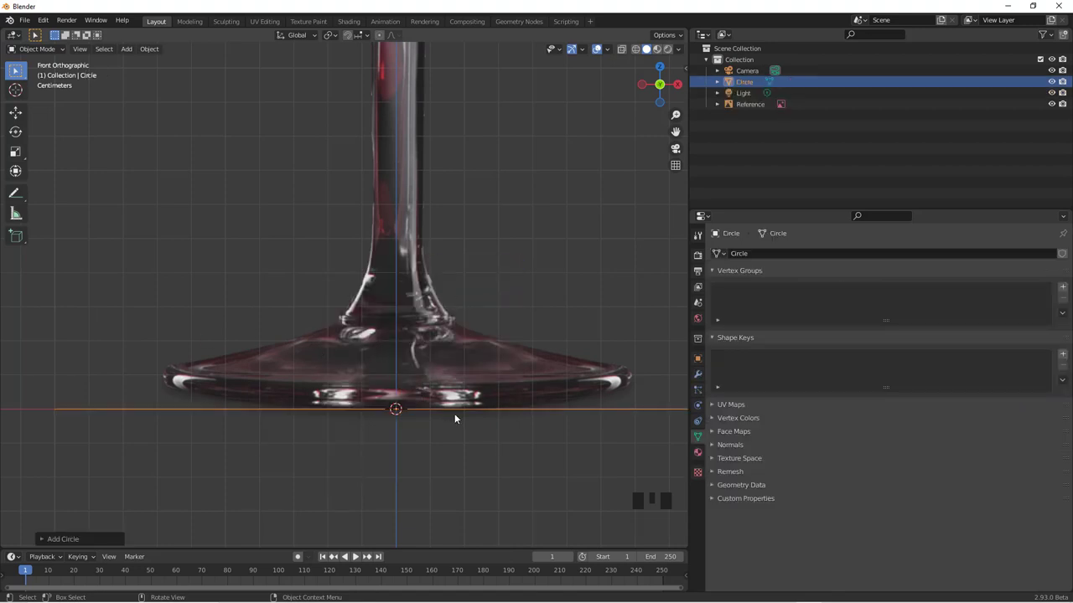
Select Reference in the Outliner and reveal the selectability filter column
{"action": "scroll", "scroll_direction": "down", "scroll_amount": 3}
{"action": "scroll", "scroll_direction": "up", "scroll_amount": 3}
{"action": "left_click", "coordinate": [752, 107]}
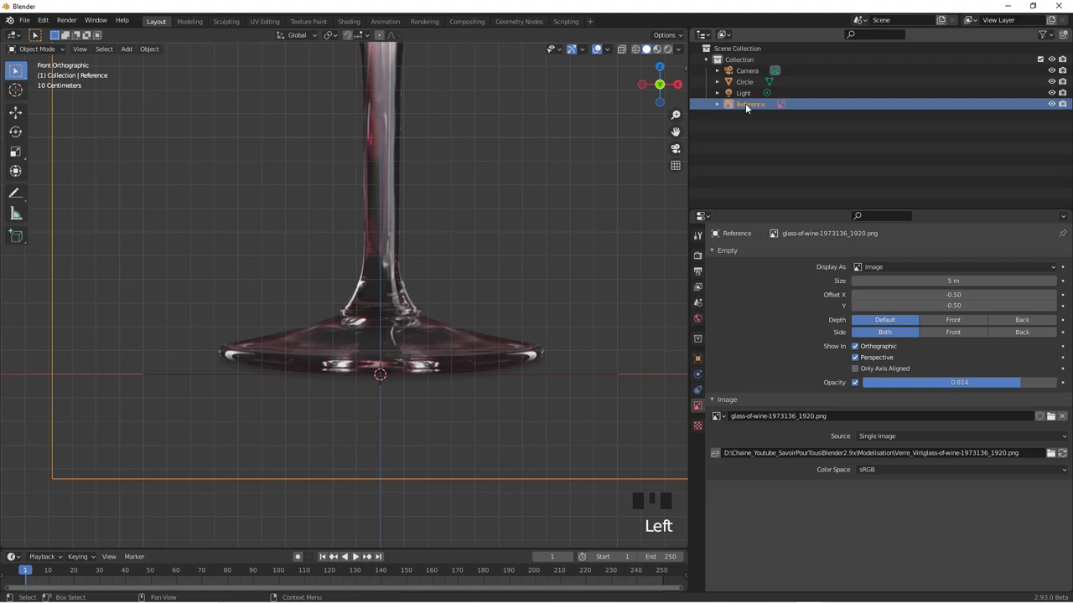
{"action": "left_click_drag", "start_coordinate": [1055, 36], "coordinate": [1042, 105]}
{"action": "left_click", "coordinate": [1043, 103]}
Disable selection for the Reference image so it can no longer be picked
{"action": "scroll", "scroll_direction": "down", "scroll_amount": 3}
{"action": "scroll", "scroll_direction": "up", "scroll_amount": 3}
{"action": "left_click", "coordinate": [542, 362]}
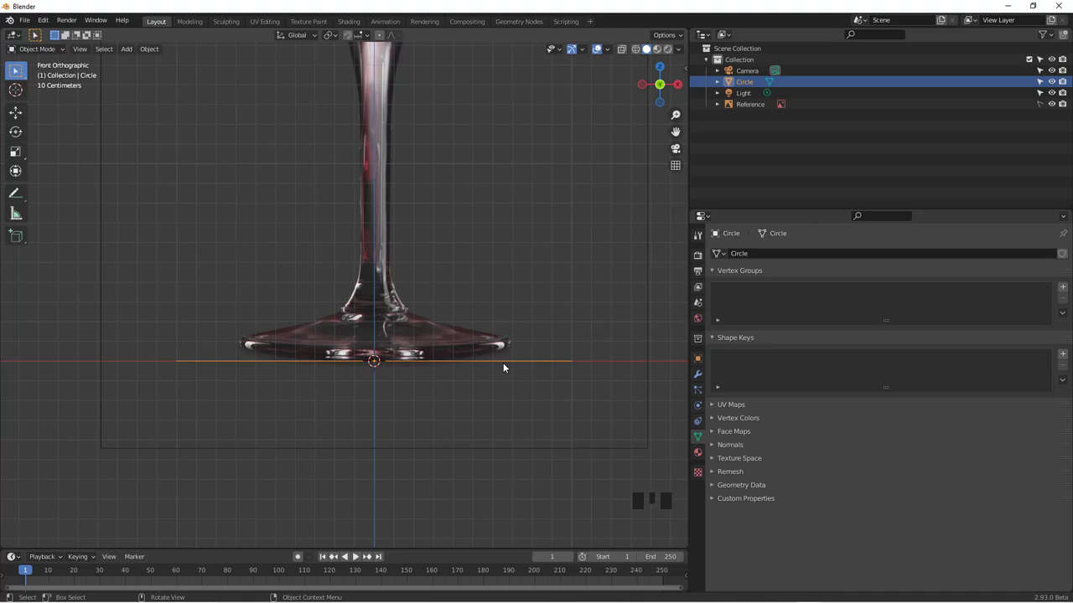
Delete the trial circle, add an eight-vertex circle and scale it to the glass foot's width
{"action": "key", "text": "x"}
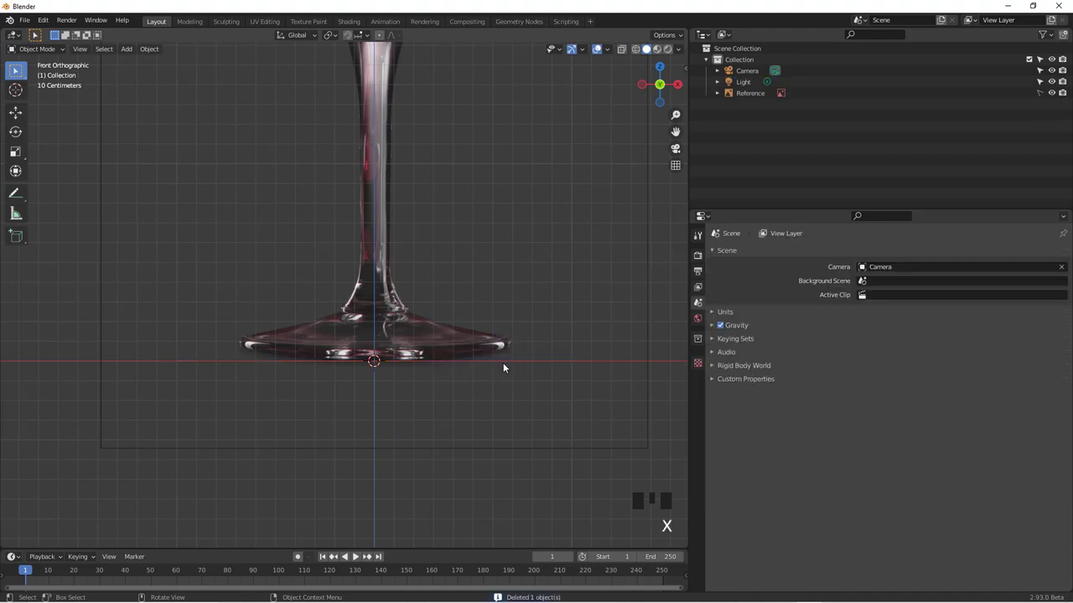
{"action": "key", "text": "shift+a"}
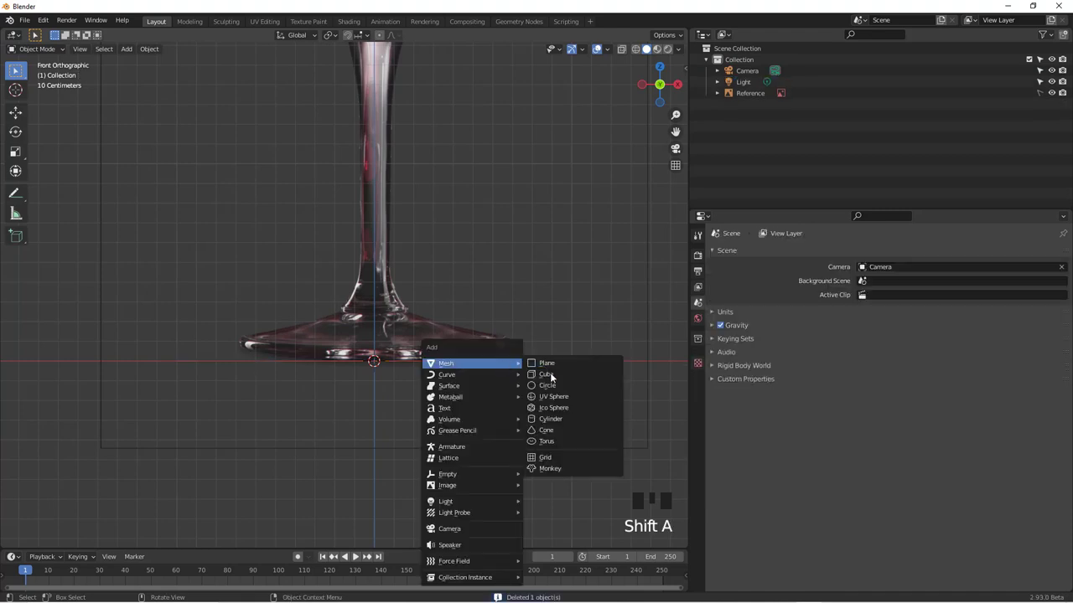
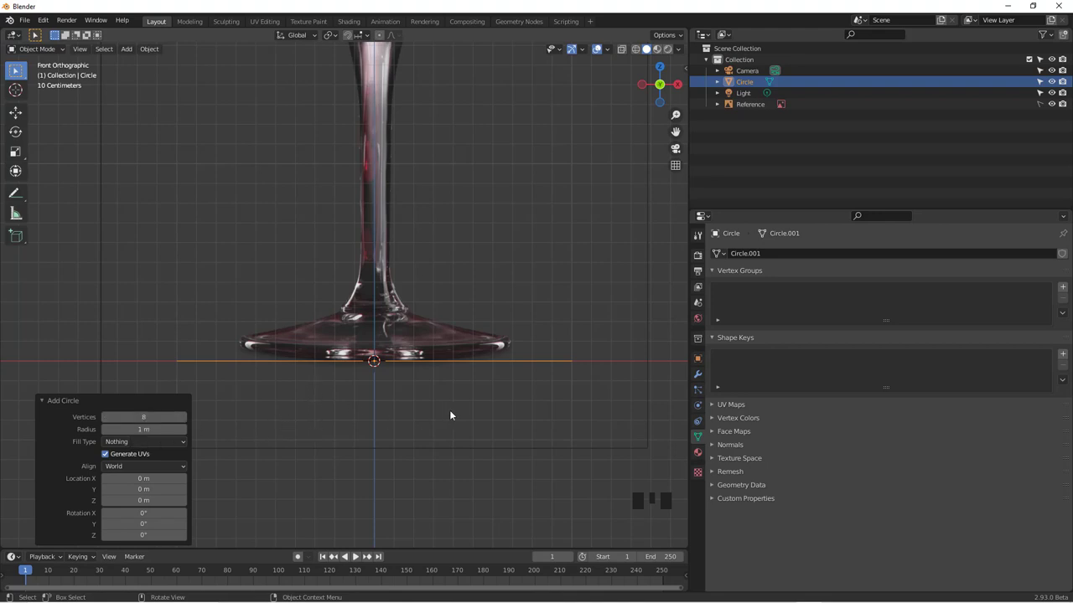
{"action": "key", "text": "Tab"}
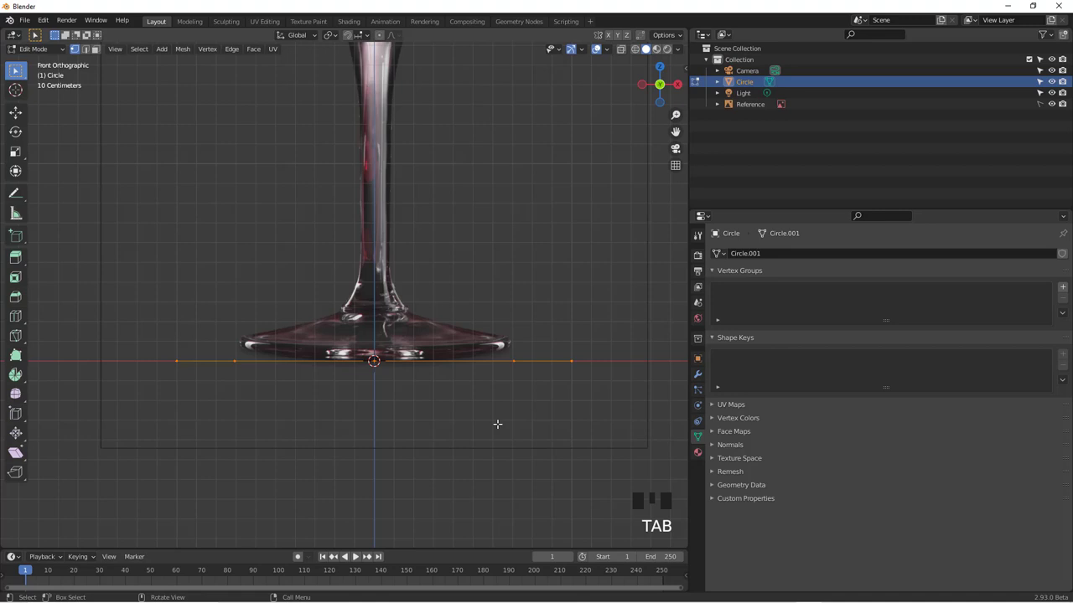
{"action": "key", "text": "Tab"}
{"action": "key", "text": "s"}
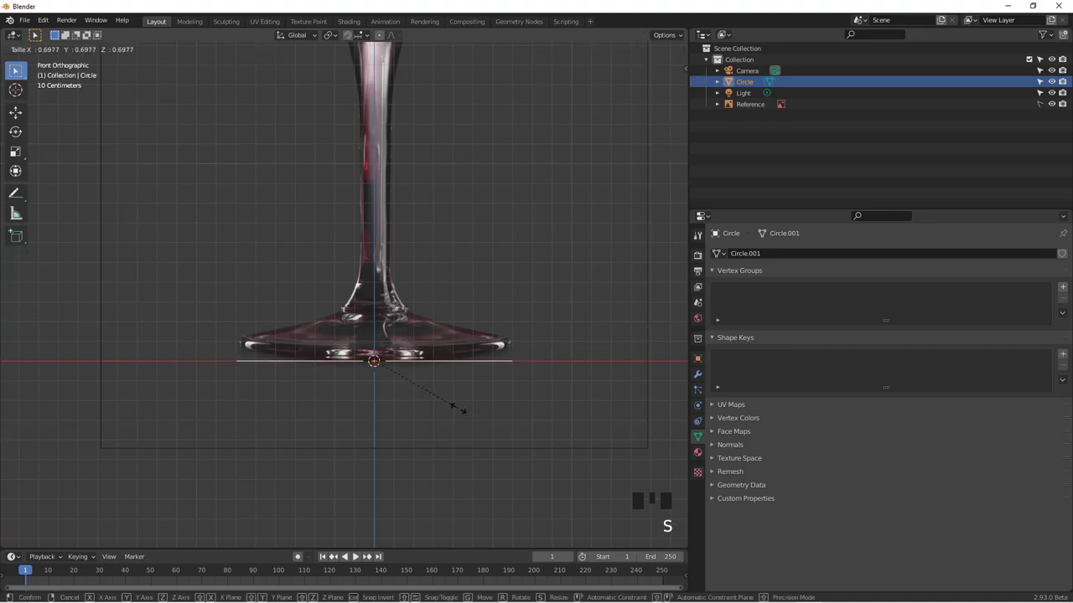
Frame the view on the glass foot and enter Edit Mode on the circle
{"action": "scroll", "scroll_direction": "up", "scroll_amount": 3}
{"action": "scroll", "scroll_direction": "up", "scroll_amount": 3}
{"action": "left_click_drag", "start_coordinate": [448, 389], "coordinate": [441, 323]}
{"action": "scroll", "scroll_direction": "down", "scroll_amount": 3}
{"action": "left_click_drag", "start_coordinate": [443, 321], "coordinate": [414, 370]}
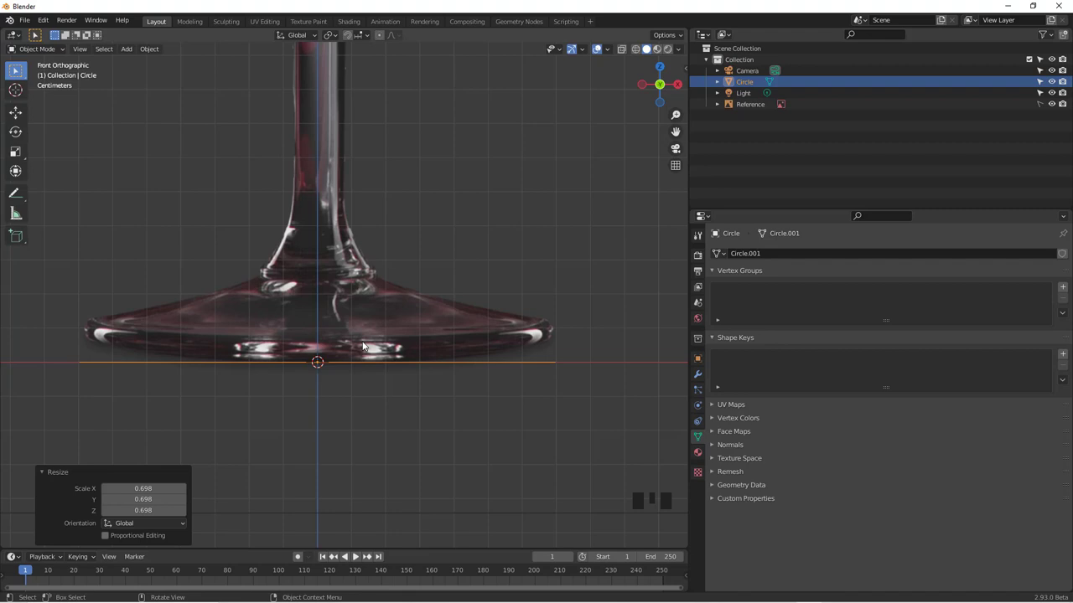
{"action": "scroll", "scroll_direction": "down", "scroll_amount": 3}
{"action": "key", "text": "Tab"}
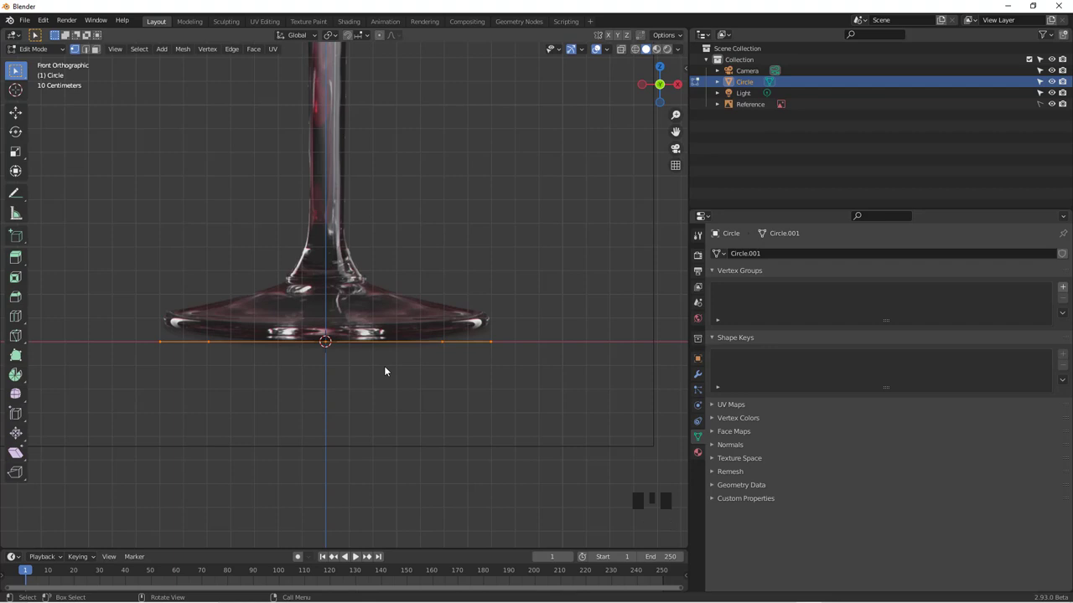
Extrude the circle straight up in Z into a short band covering the glass foot
{"action": "key", "text": "e"}
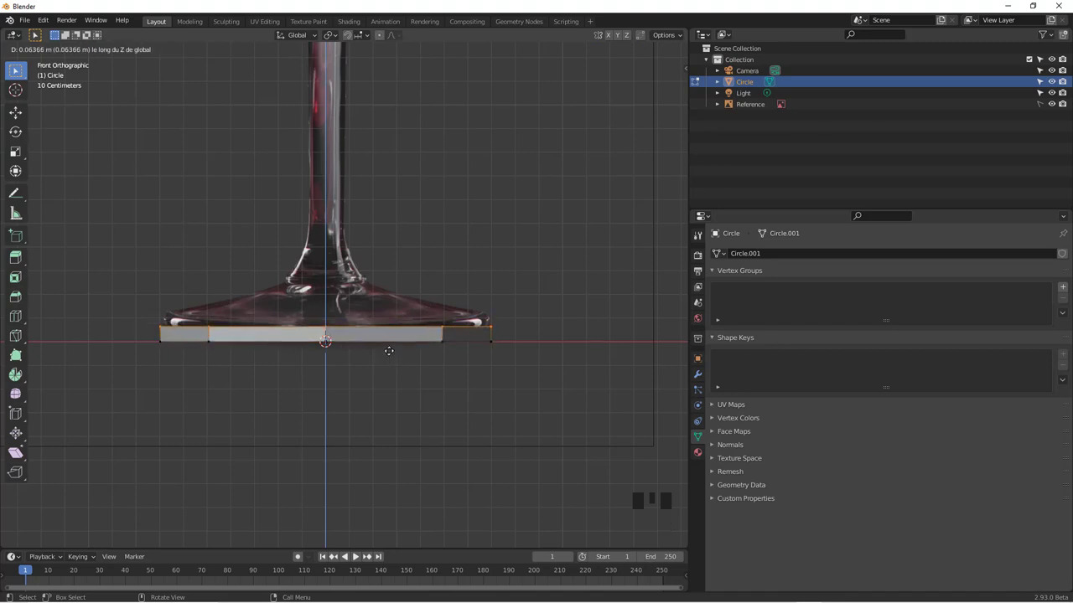
{"action": "key", "text": "z"}
{"action": "scroll", "scroll_direction": "up", "scroll_amount": 3}
{"action": "key", "text": "e"}
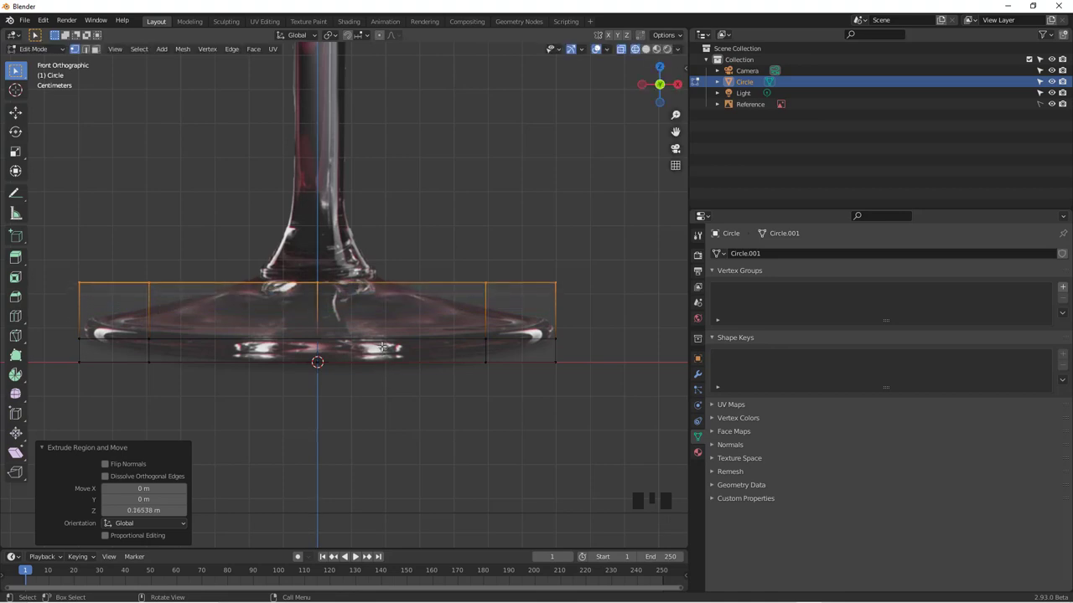
{"action": "key", "text": "e"}
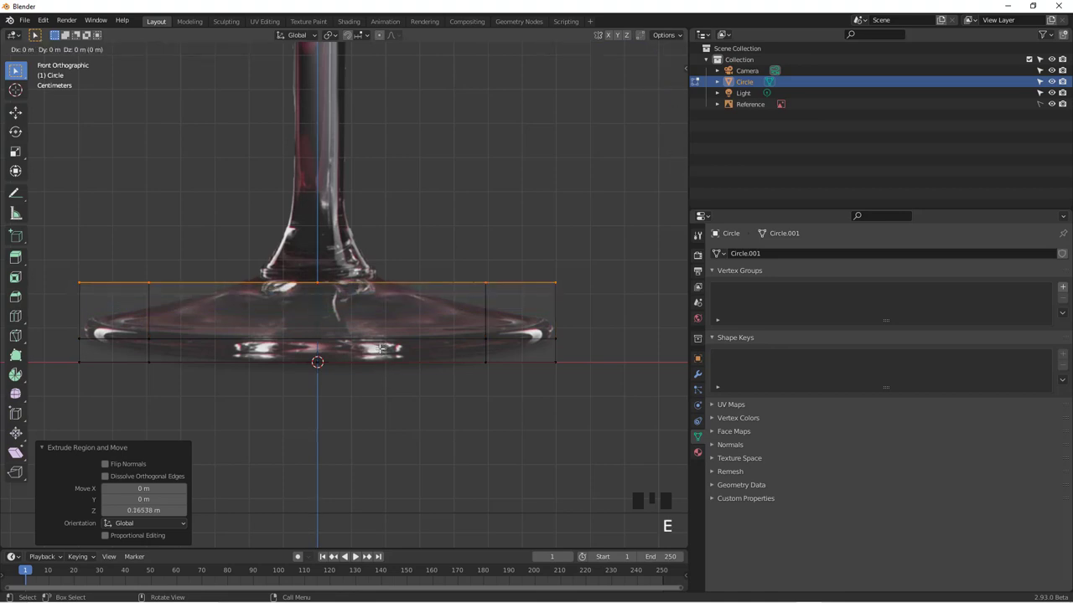
{"action": "key", "text": "e"}
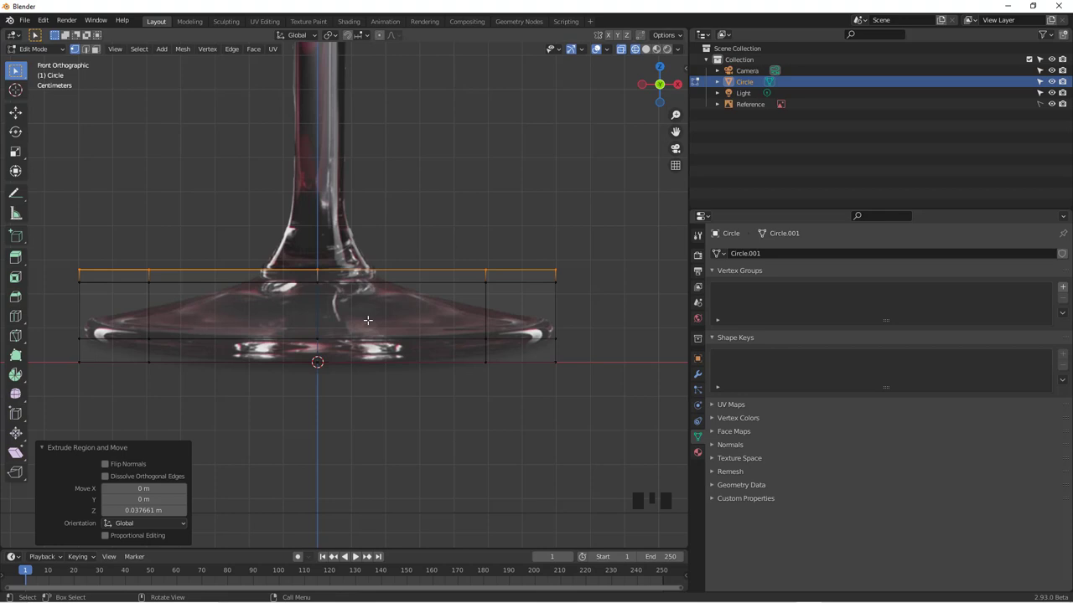
Select the whole band, merge duplicate vertices by distance, then deselect
{"action": "key", "text": "a"}
{"action": "key", "text": "a"}
{"action": "key", "text": "m"}
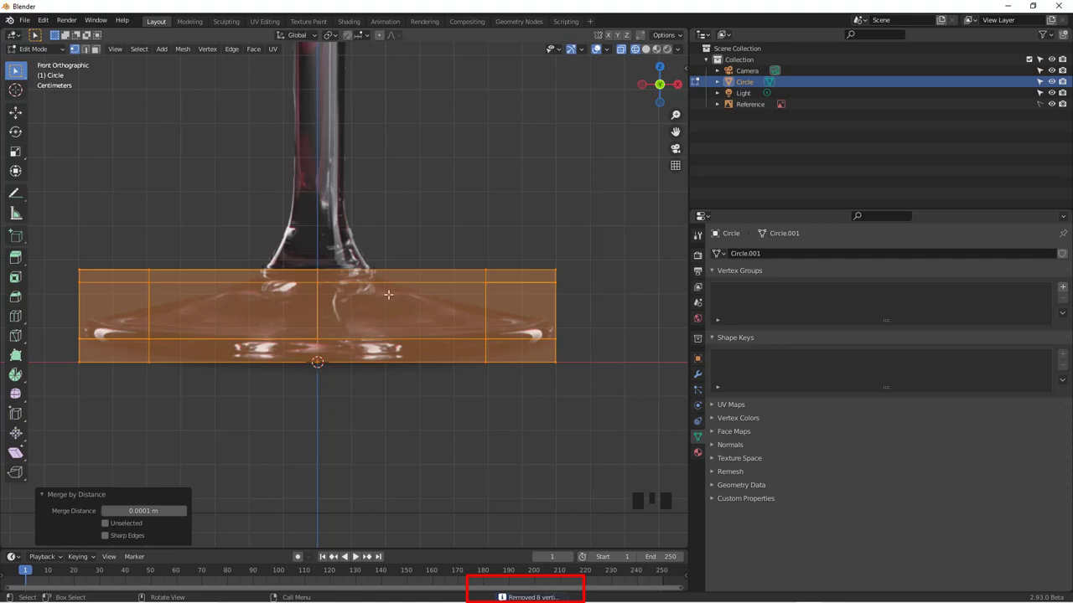
{"action": "key", "text": "a"}
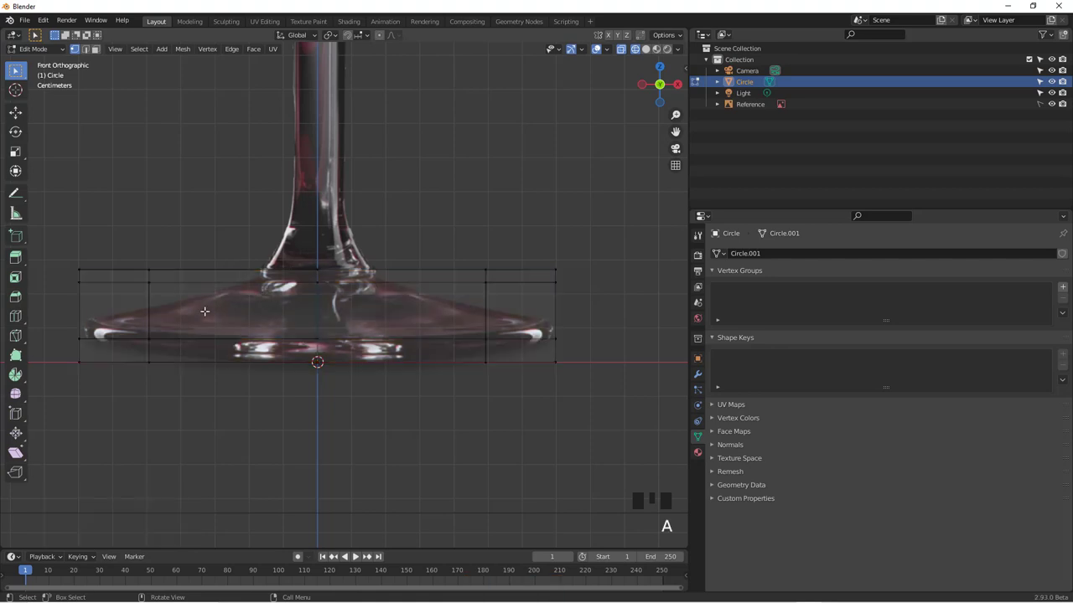
{"action": "key", "text": "b"}
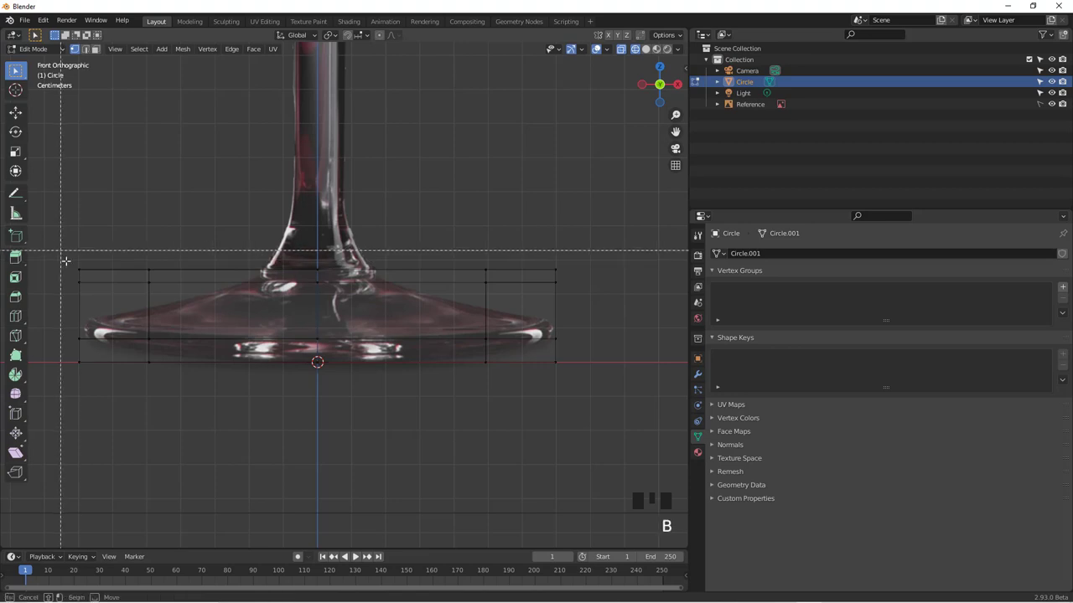
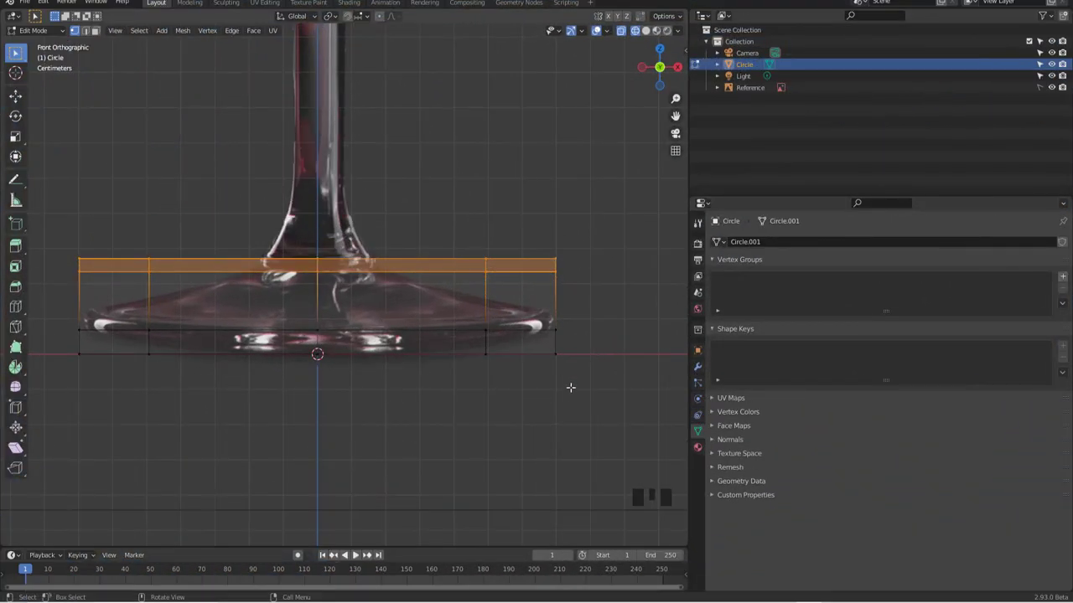
{"action": "key", "text": "s"}
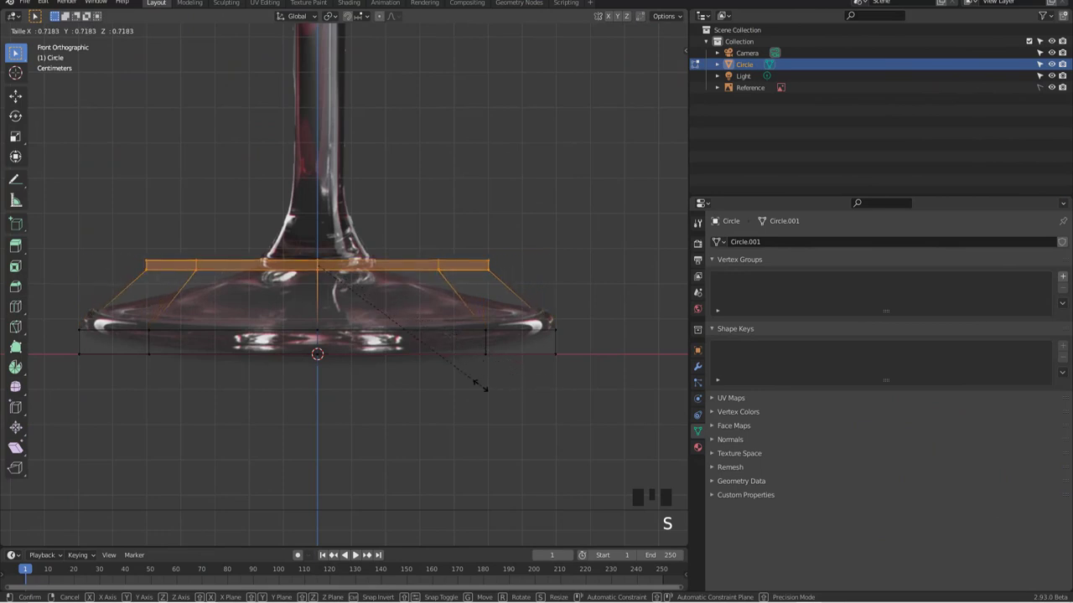
{"action": "key", "text": "g"}
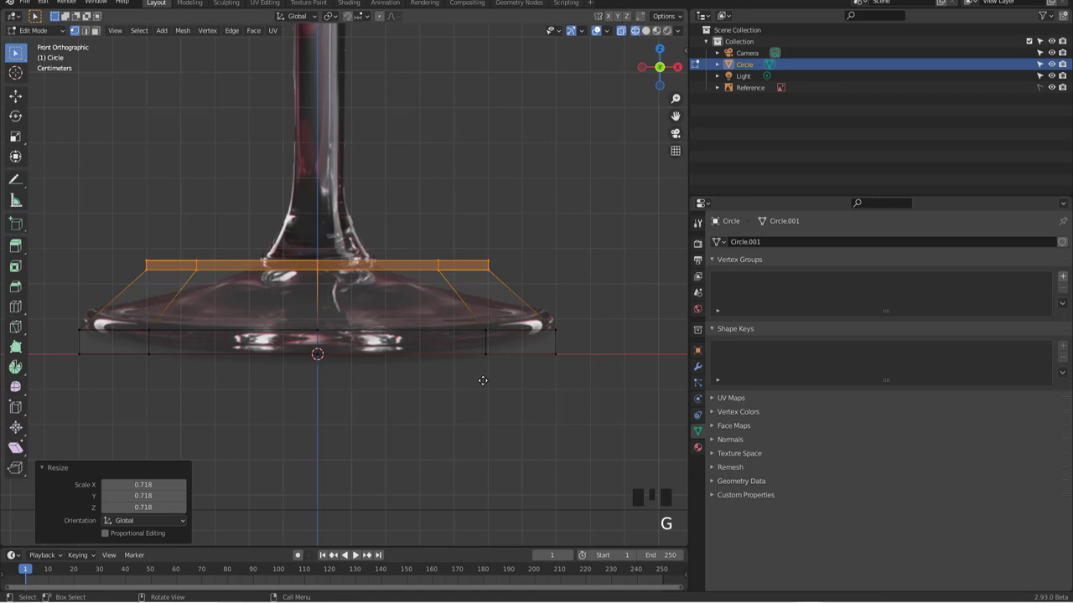
{"action": "key", "text": "ctrl+z"}
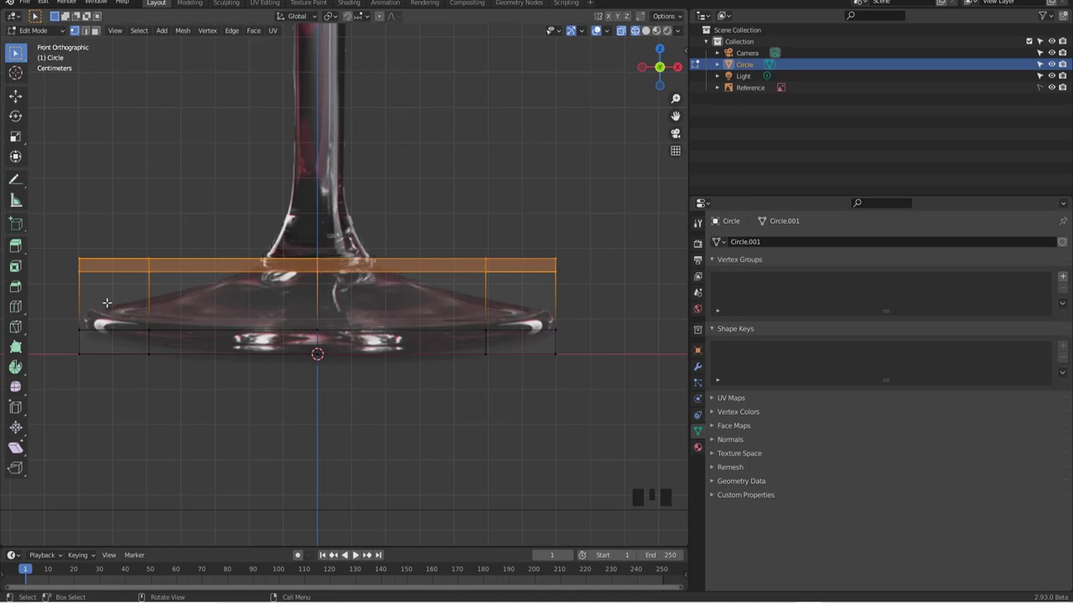
Add edge loops across the foot band, shrinking and raising them to form the inward slope
{"action": "key", "text": "ctrl+r"}
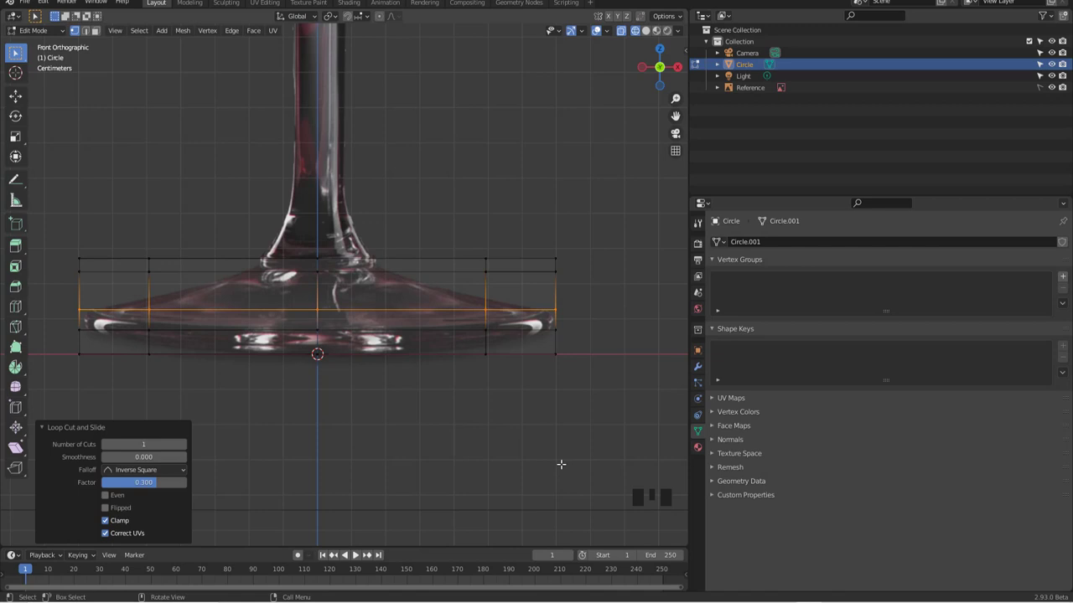
{"action": "key", "text": "s"}
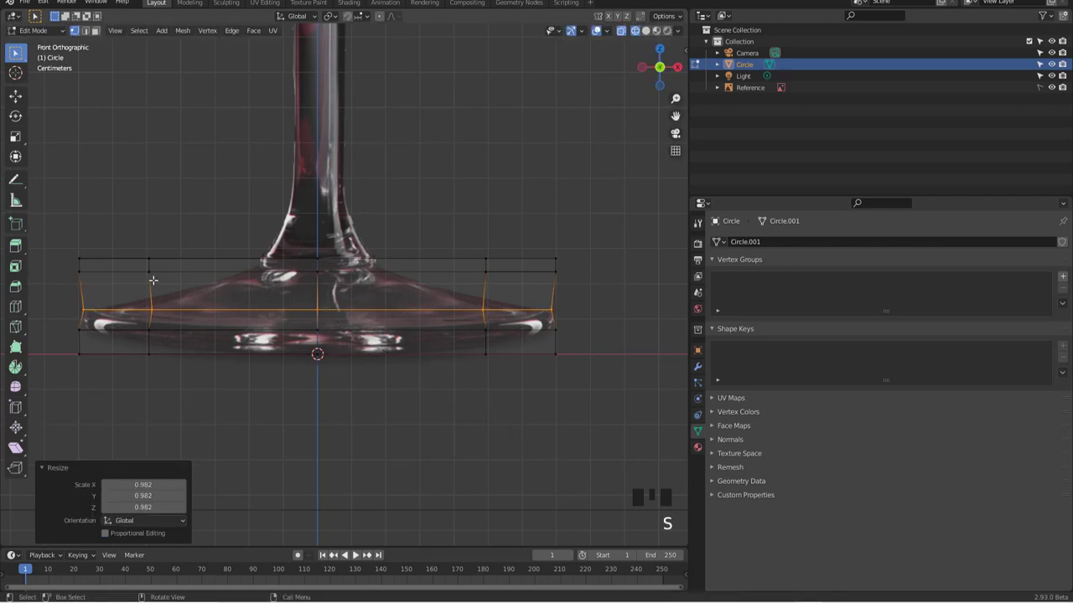
{"action": "key", "text": "a"}
{"action": "key", "text": "b"}
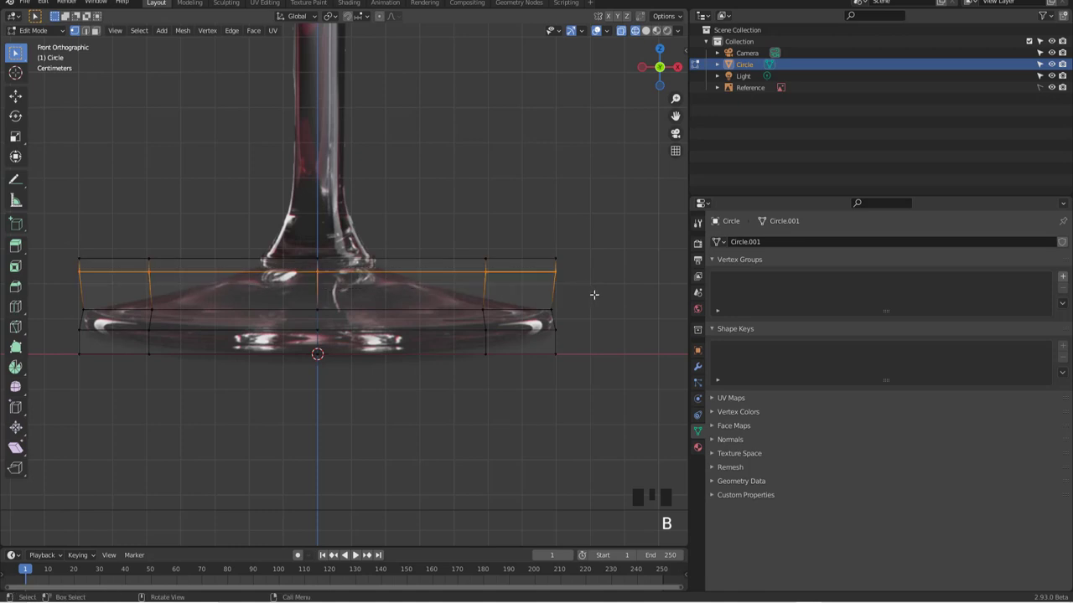
{"action": "key", "text": "s"}
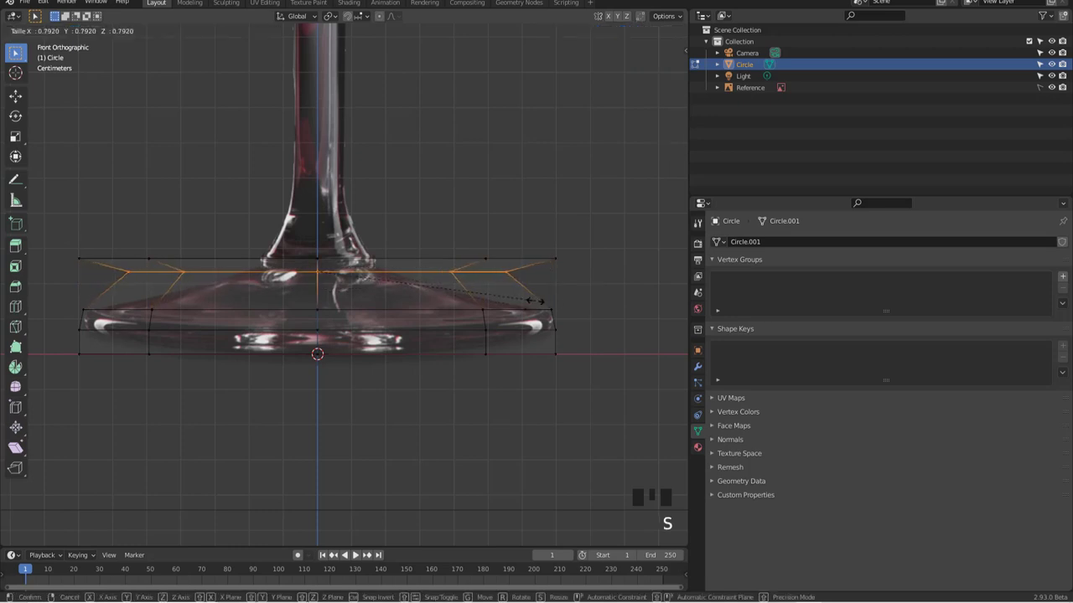
{"action": "key", "text": "g"}
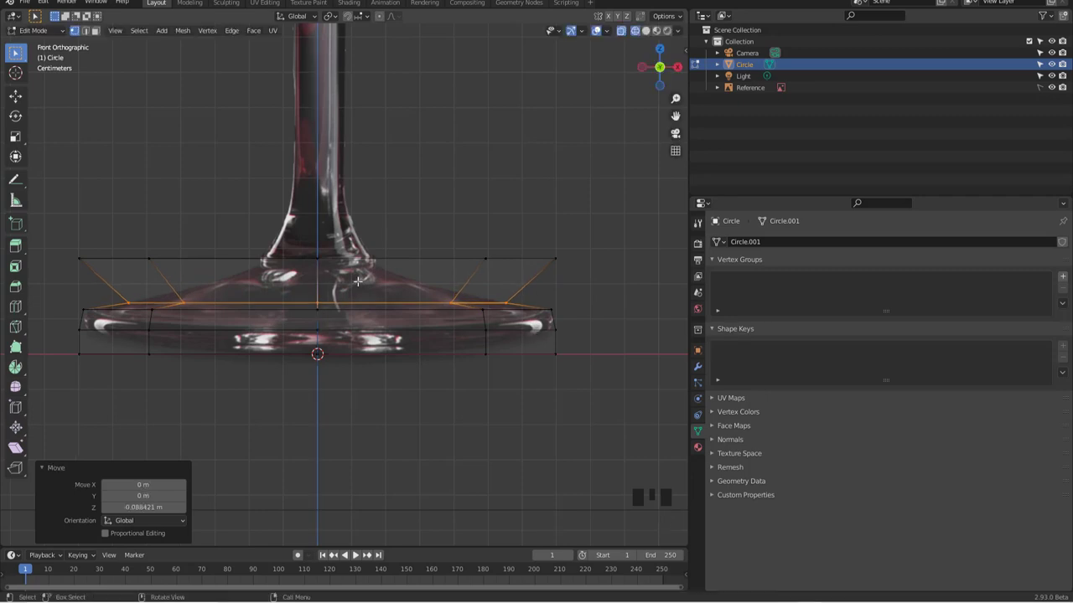
{"action": "key", "text": "ctrl+r"}
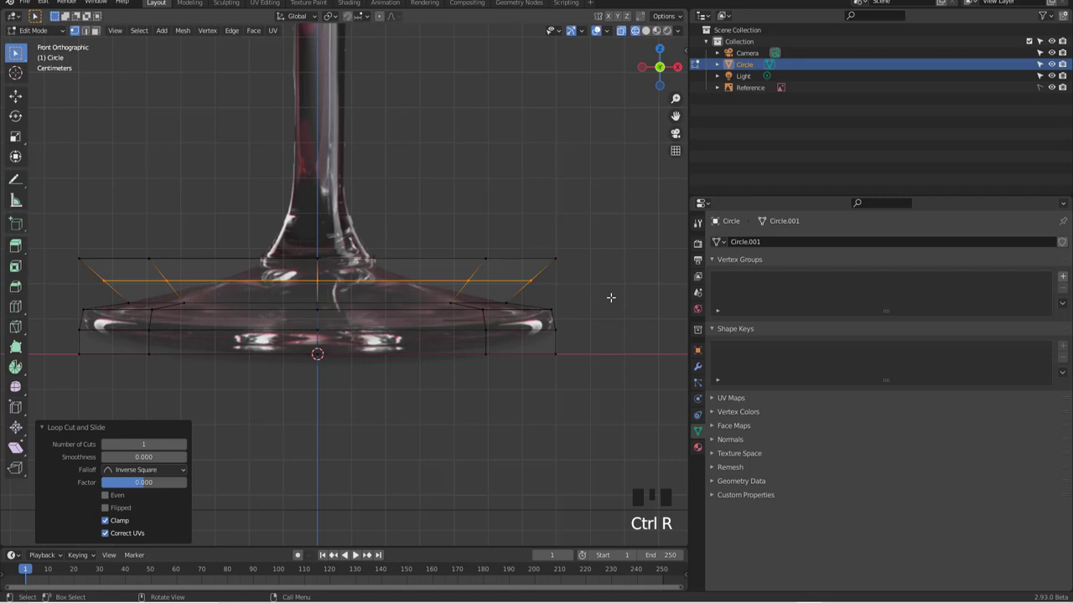
{"action": "key", "text": "s"}
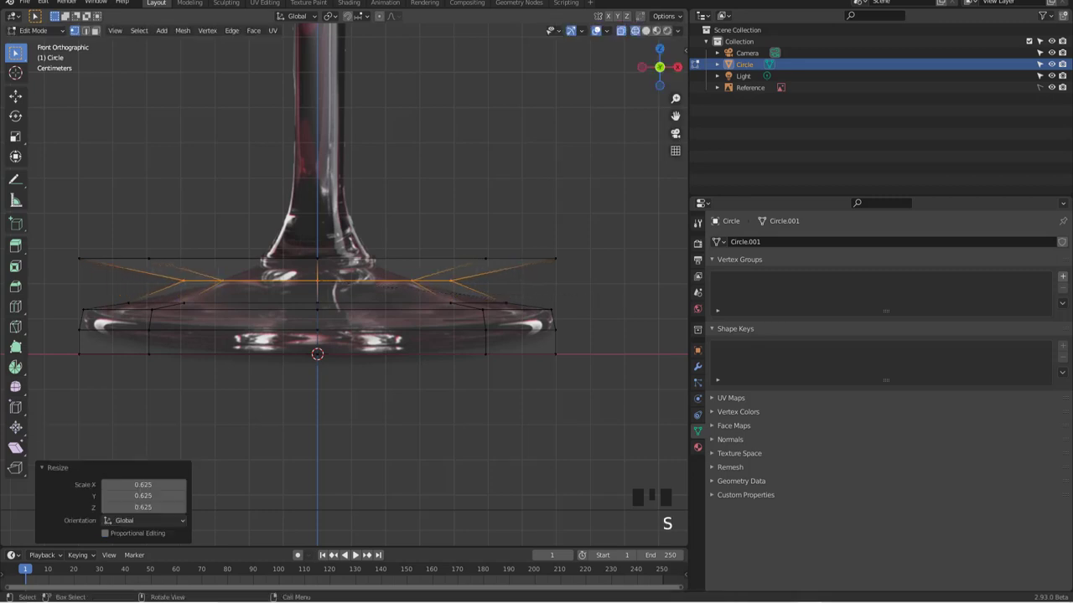
{"action": "key", "text": "g"}
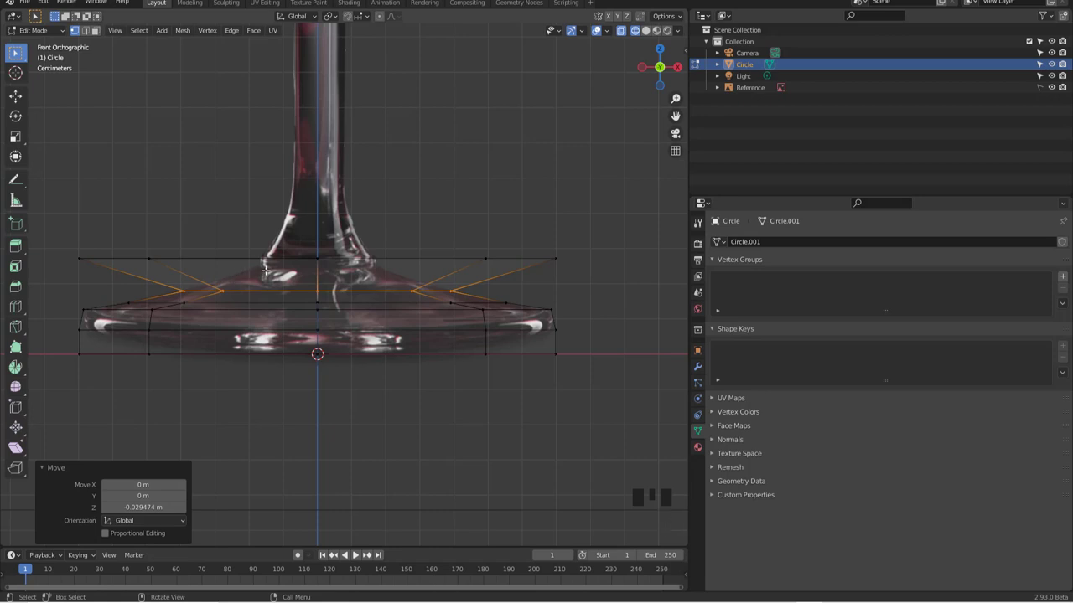
Box-select the foot's top ring, narrow and lower it, then extrude it up to the stem base
{"action": "key", "text": "a"}
{"action": "key", "text": "b"}
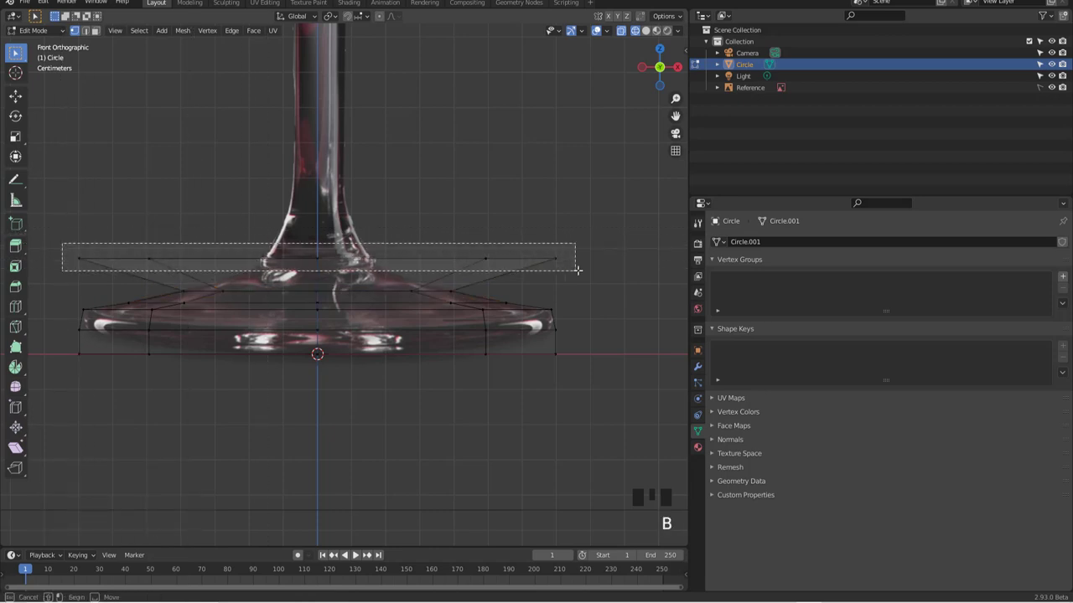
{"action": "key", "text": "s"}
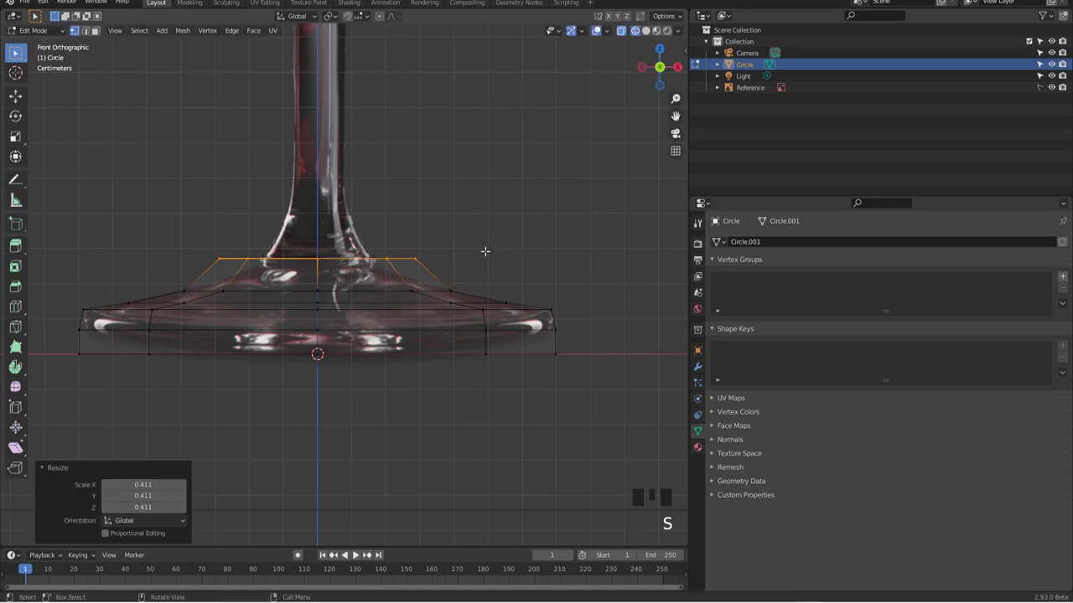
{"action": "key", "text": "g"}
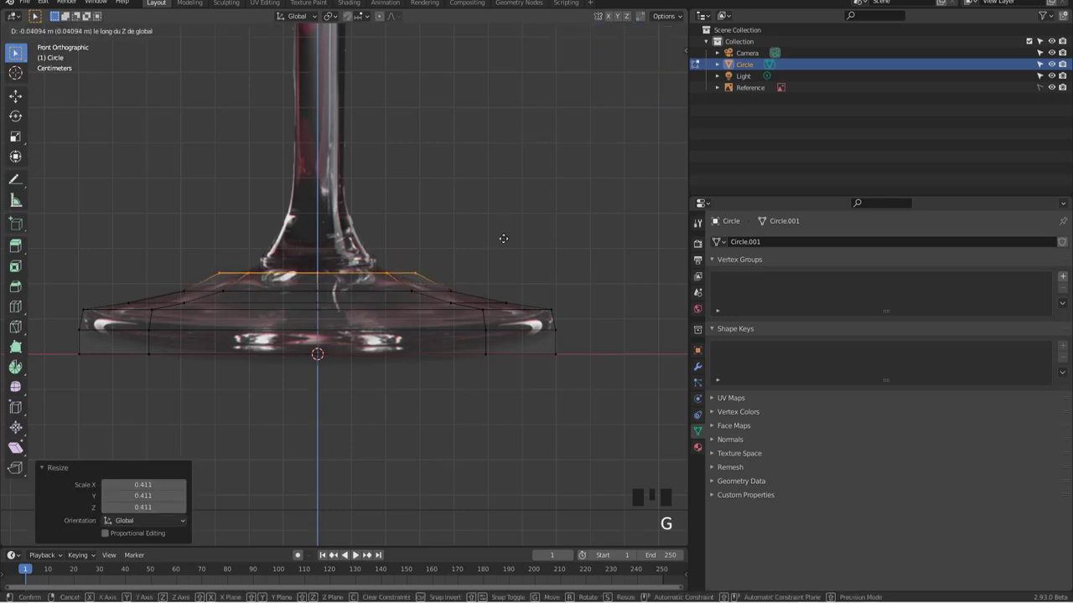
{"action": "key", "text": "s"}
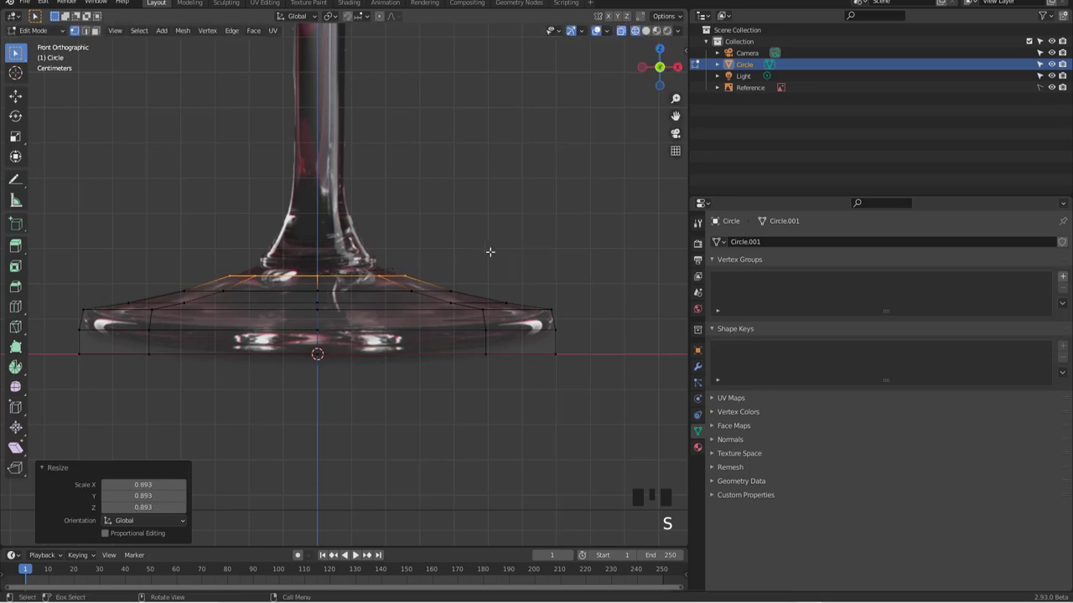
{"action": "key", "text": "e"}
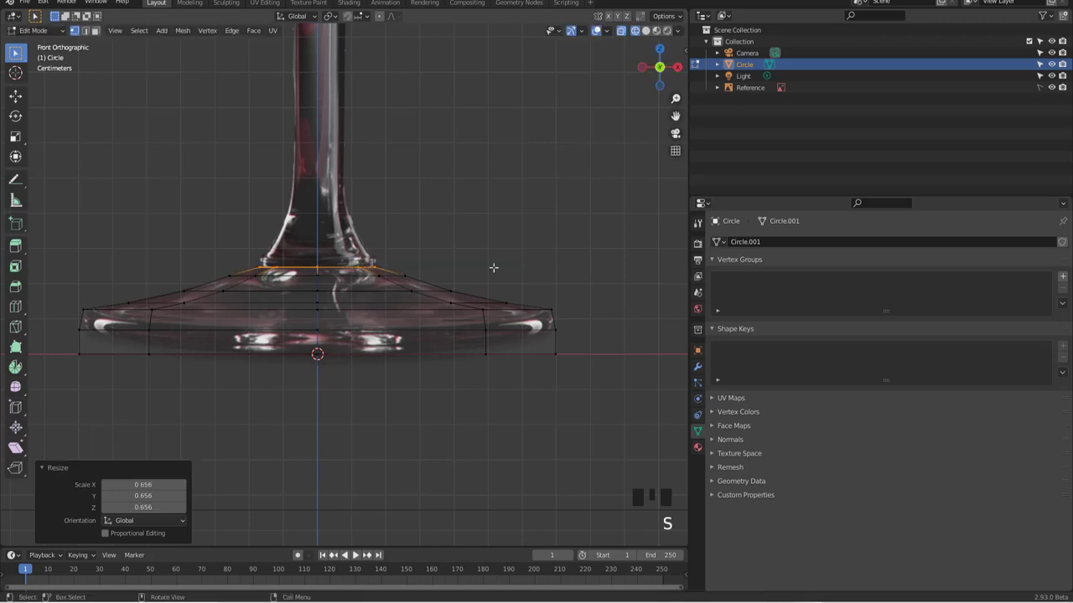
{"action": "key", "text": "e"}
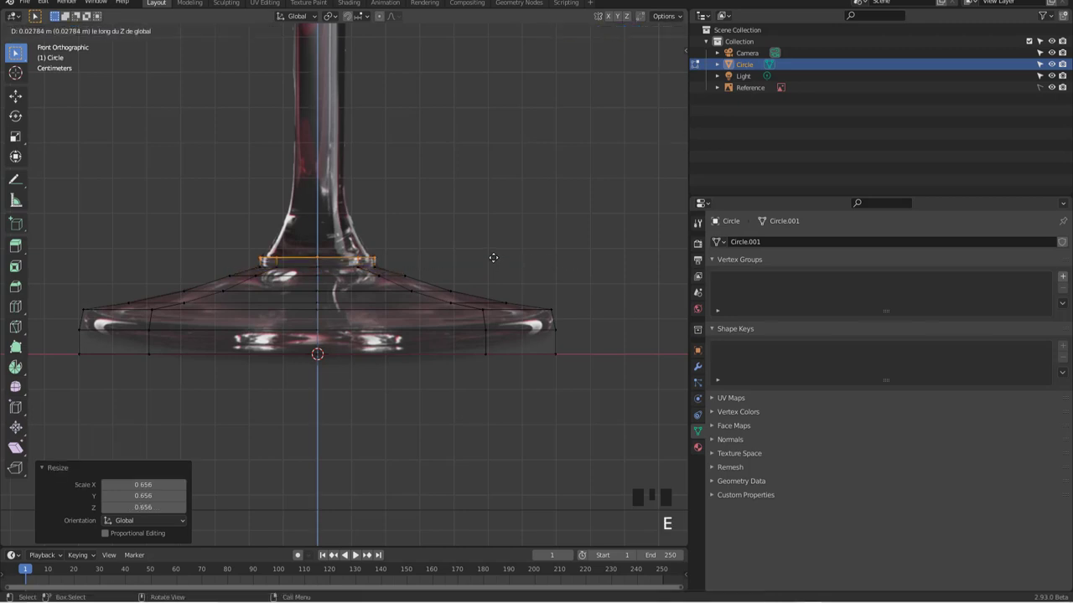
Extrude the first stem section, narrow it to stem width and add a widened loop at its base
{"action": "key", "text": "e"}
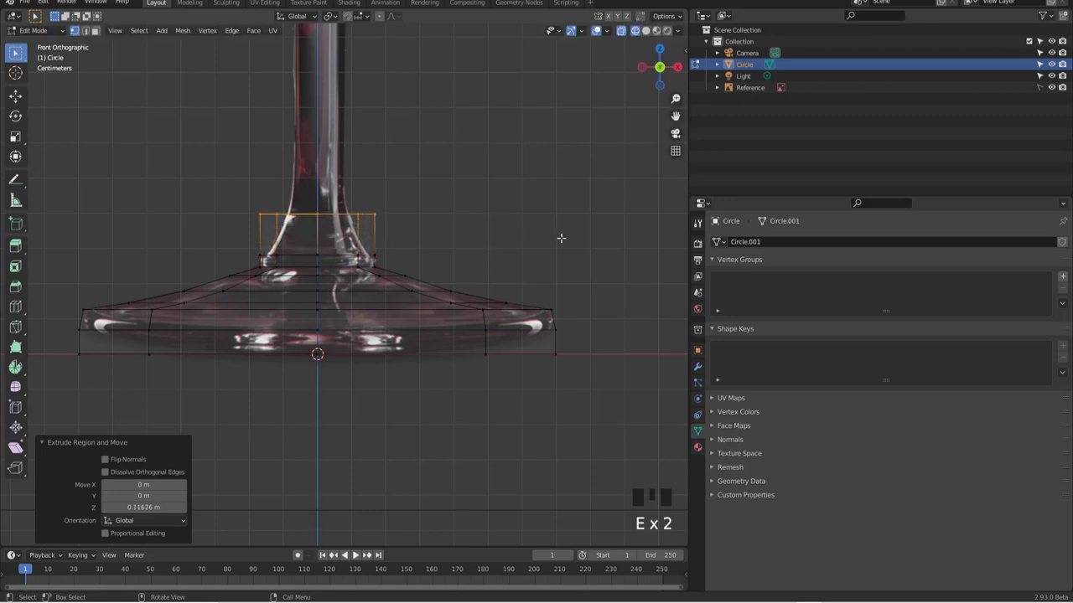
{"action": "key", "text": "s"}
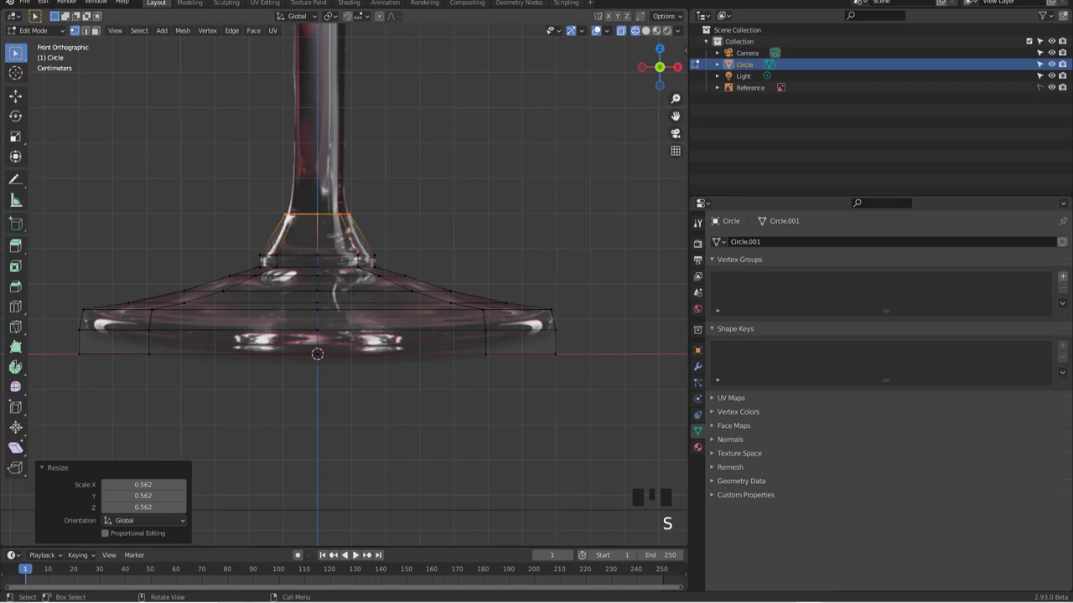
{"action": "key", "text": "ctrl+r"}
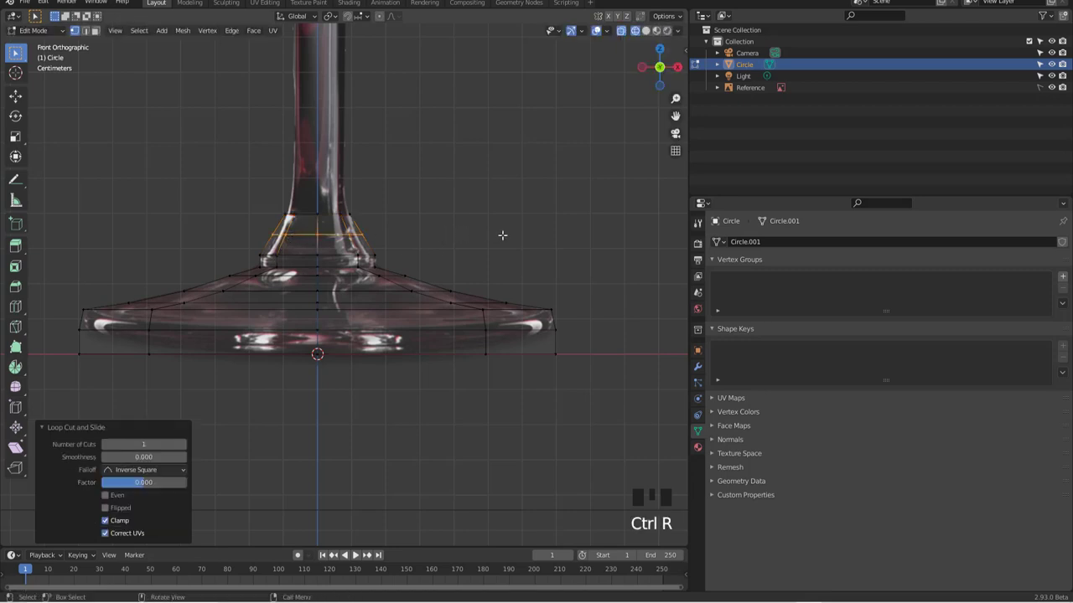
{"action": "key", "text": "s"}
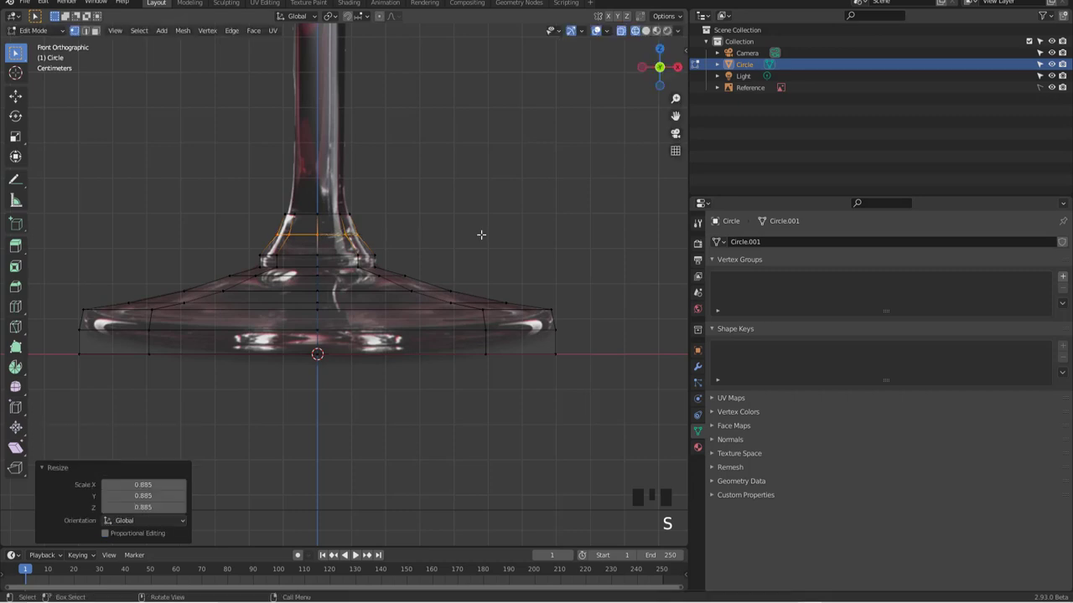
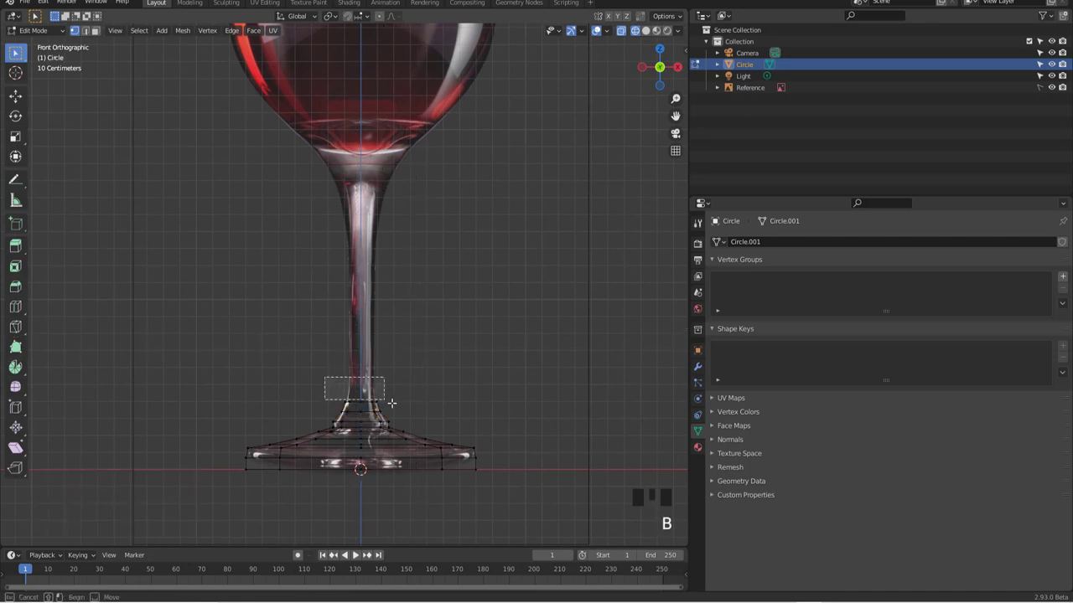
Extrude further rings up the shaft, scaling each to the reference's stem width
{"action": "key", "text": "e"}
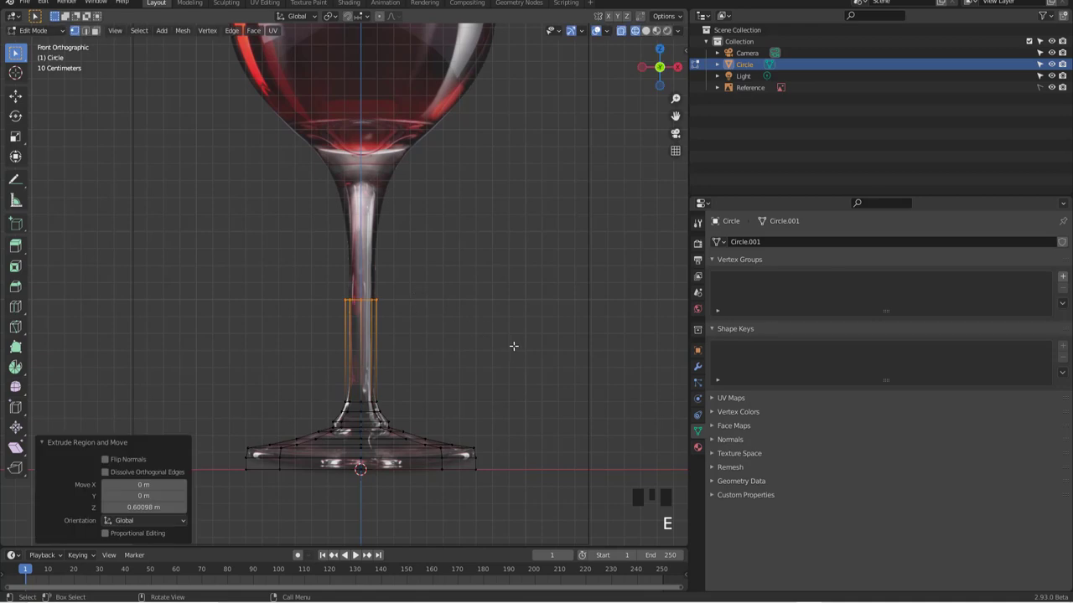
{"action": "key", "text": "s"}
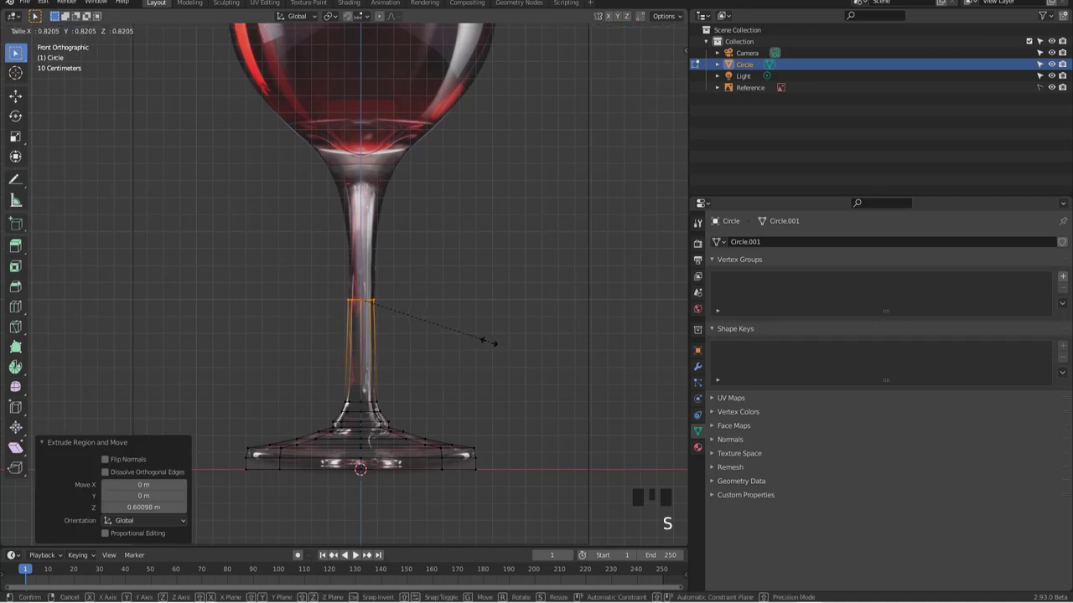
{"action": "scroll", "scroll_direction": "up", "scroll_amount": 3}
{"action": "scroll", "scroll_direction": "down", "scroll_amount": 3}
{"action": "key", "text": "e"}
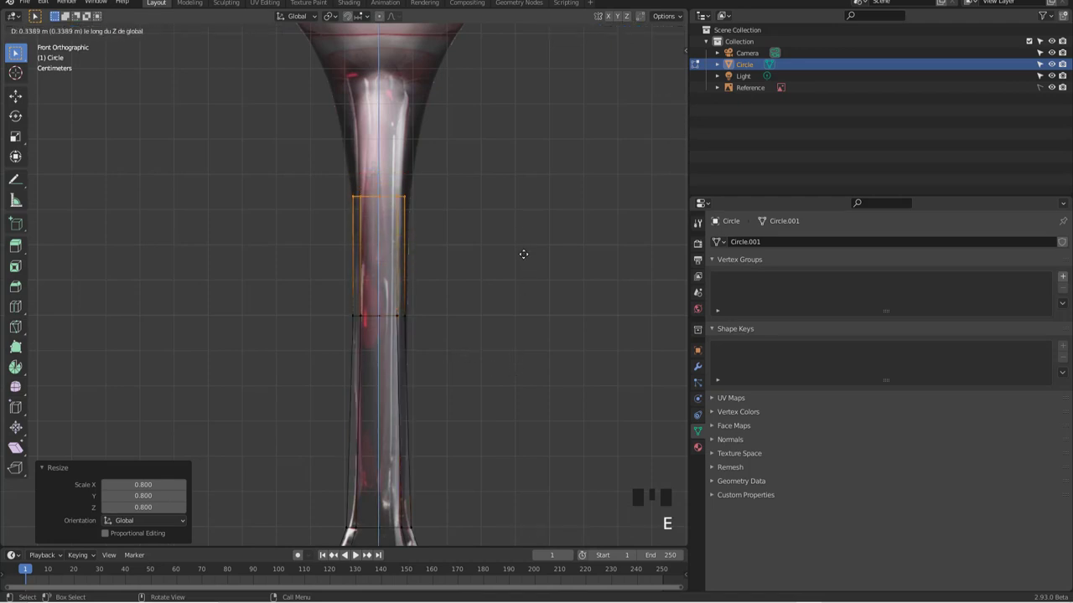
{"action": "key", "text": "e"}
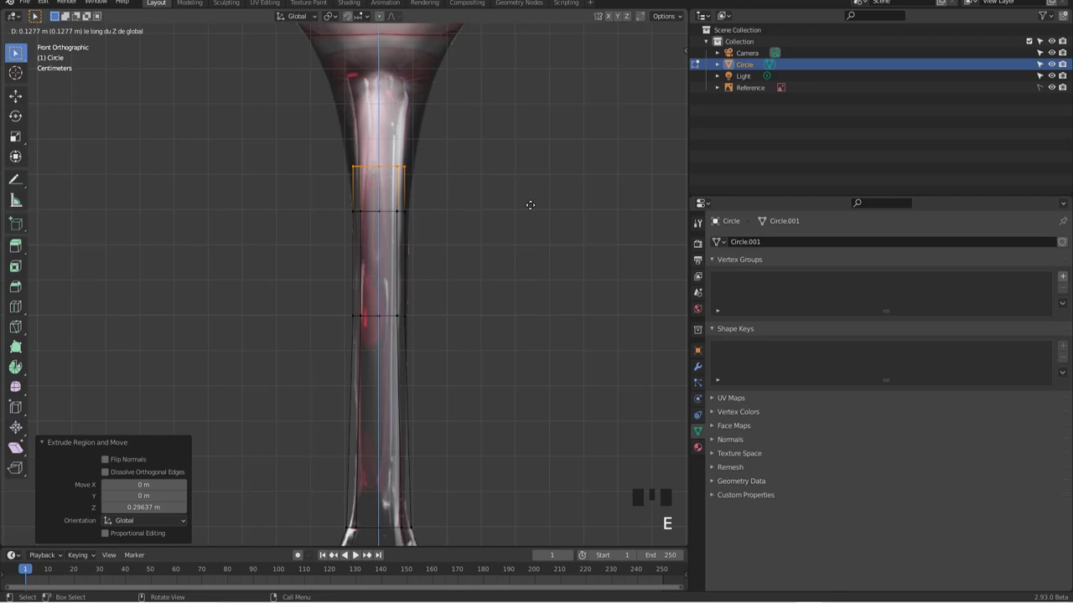
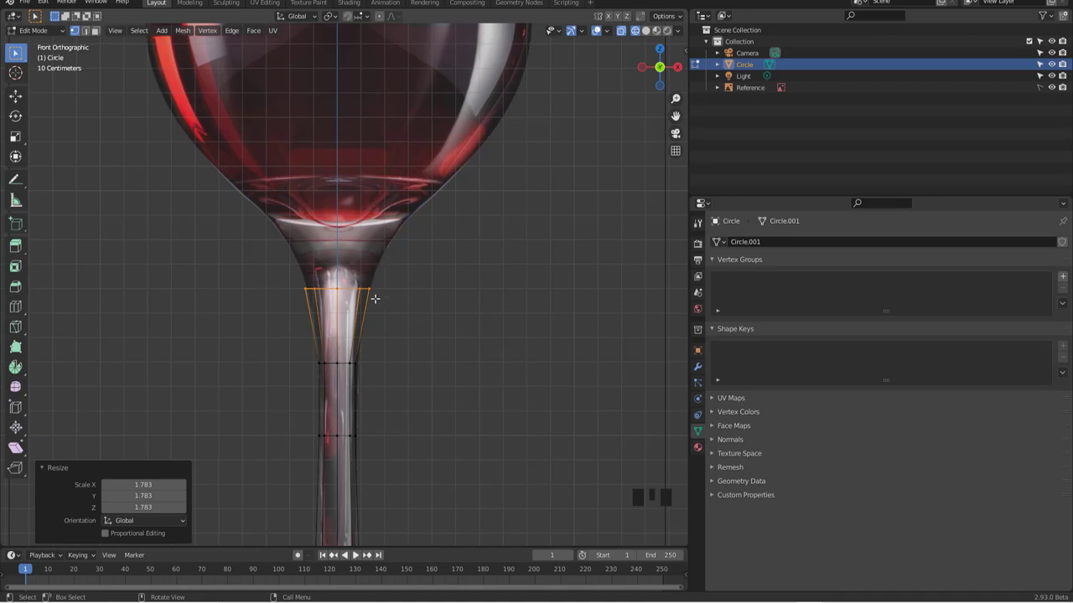
Widen the newly extruded top ring outward into the base of the bowl
{"action": "scroll", "scroll_direction": "down", "scroll_amount": 3}
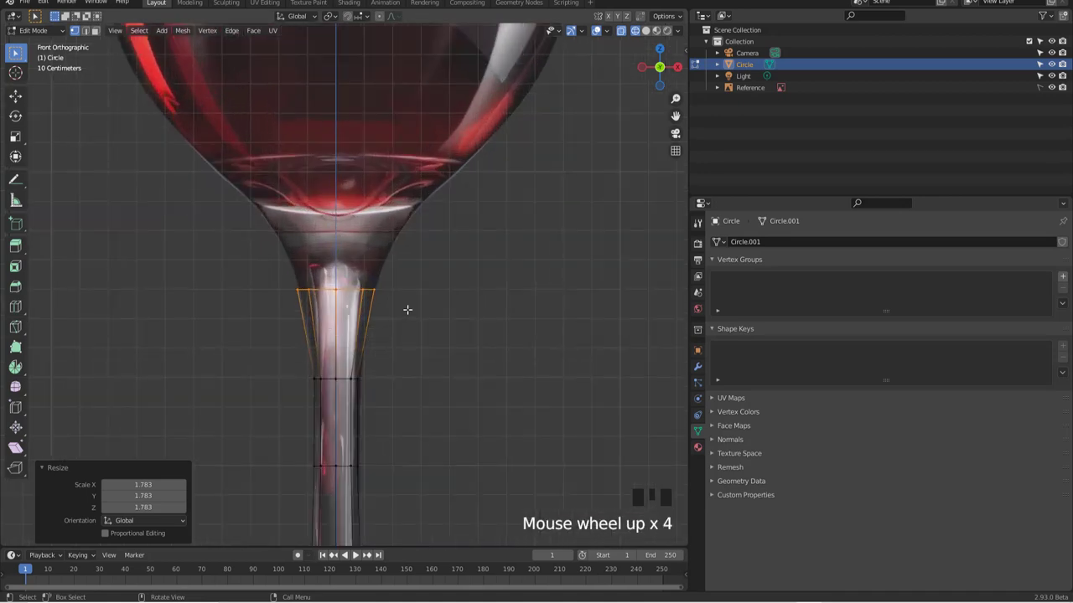
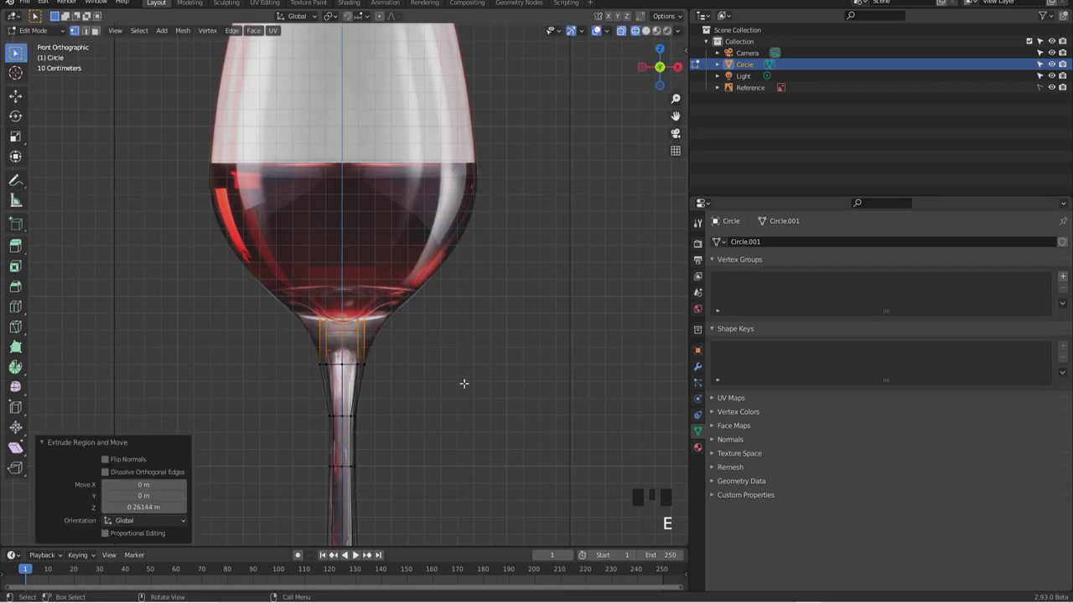
{"action": "key", "text": "s"}
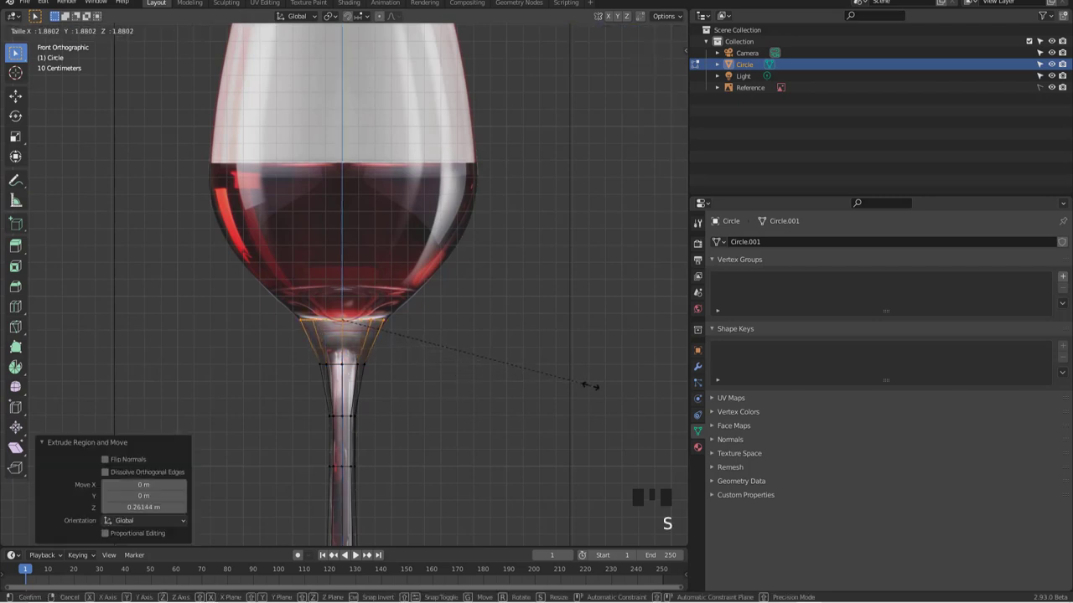
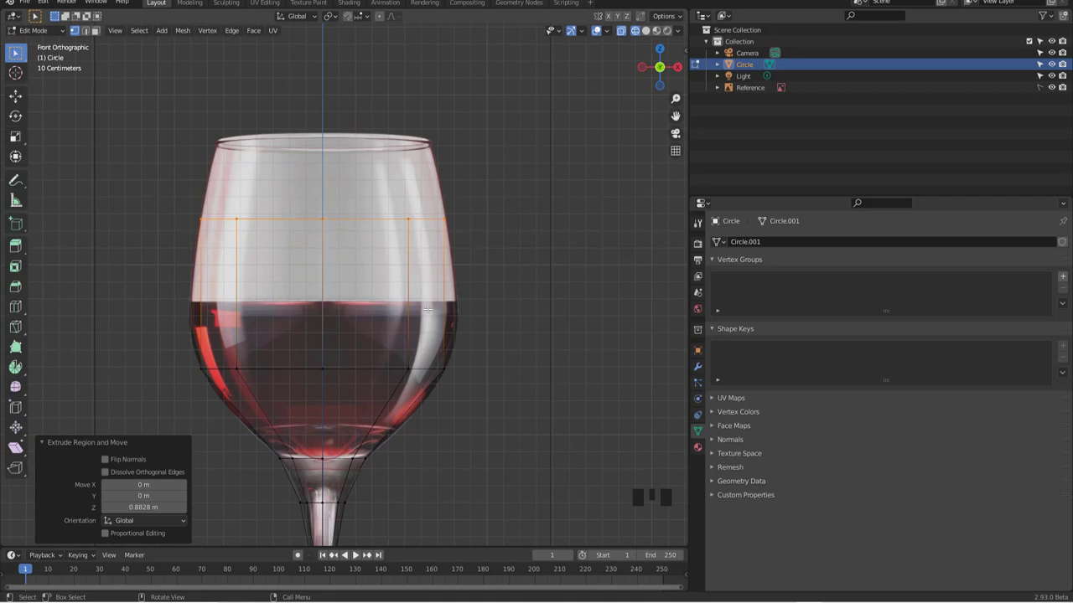
Add a loop at the wine surface, then extrude the bowl ring up to a thin rim
{"action": "key", "text": "ctrl+r"}
{"action": "key", "text": "s"}
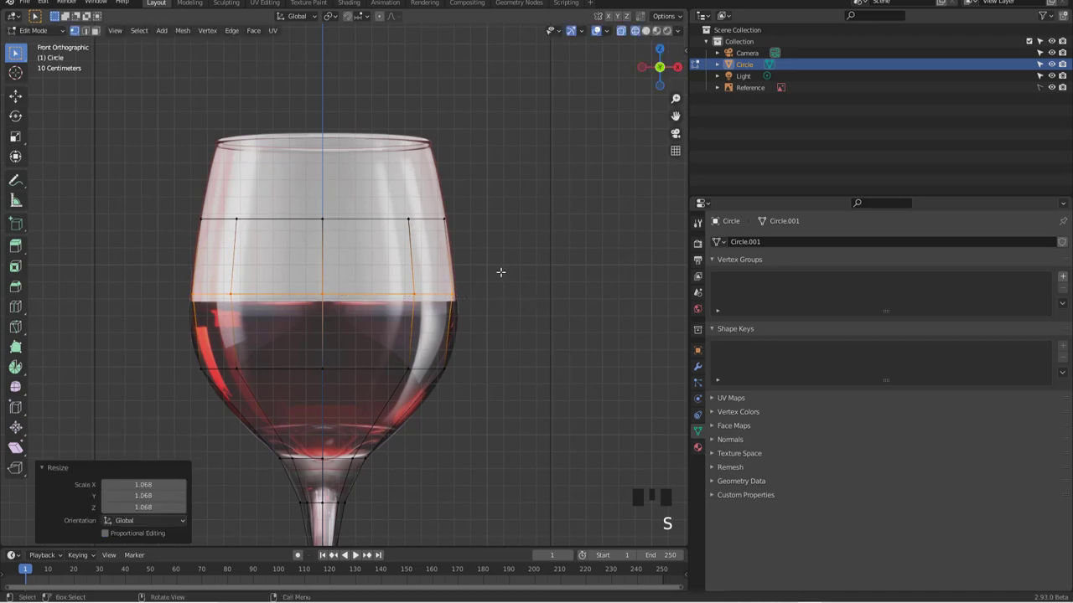
{"action": "key", "text": "a"}
{"action": "key", "text": "b"}
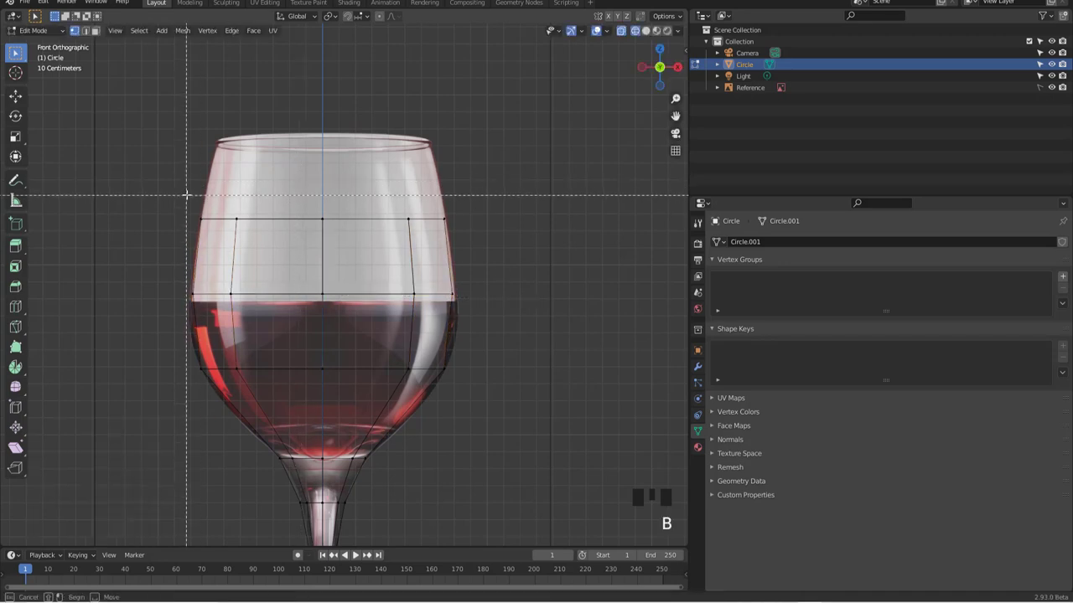
{"action": "key", "text": "e"}
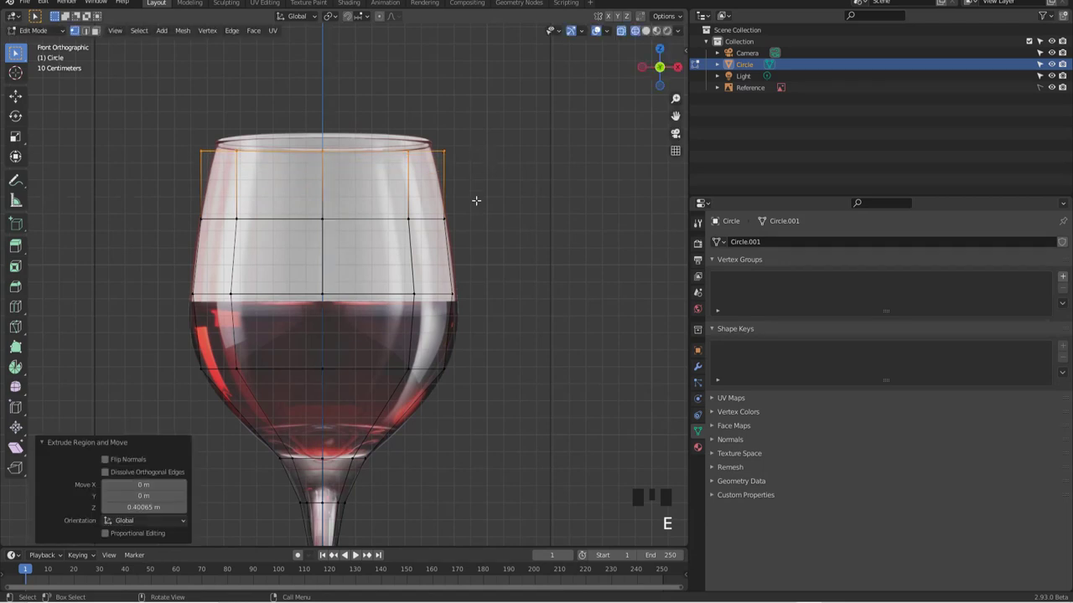
{"action": "key", "text": "e"}
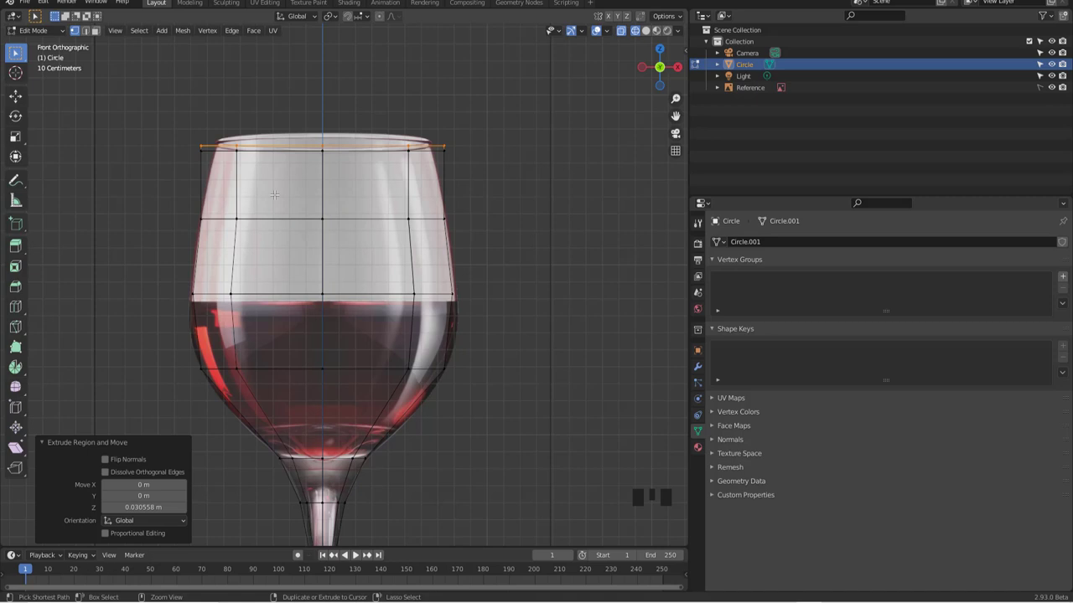
Add a loop near the bowl top and shrink the rim ring to about 0.89 to match the photo
{"action": "key", "text": "ctrl+r"}
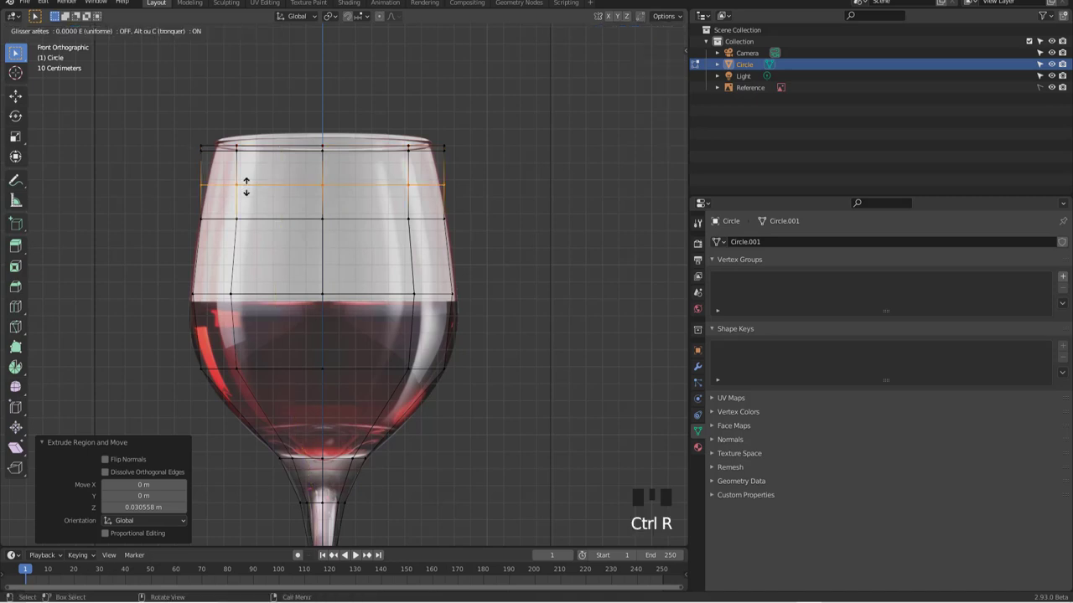
{"action": "key", "text": "s"}
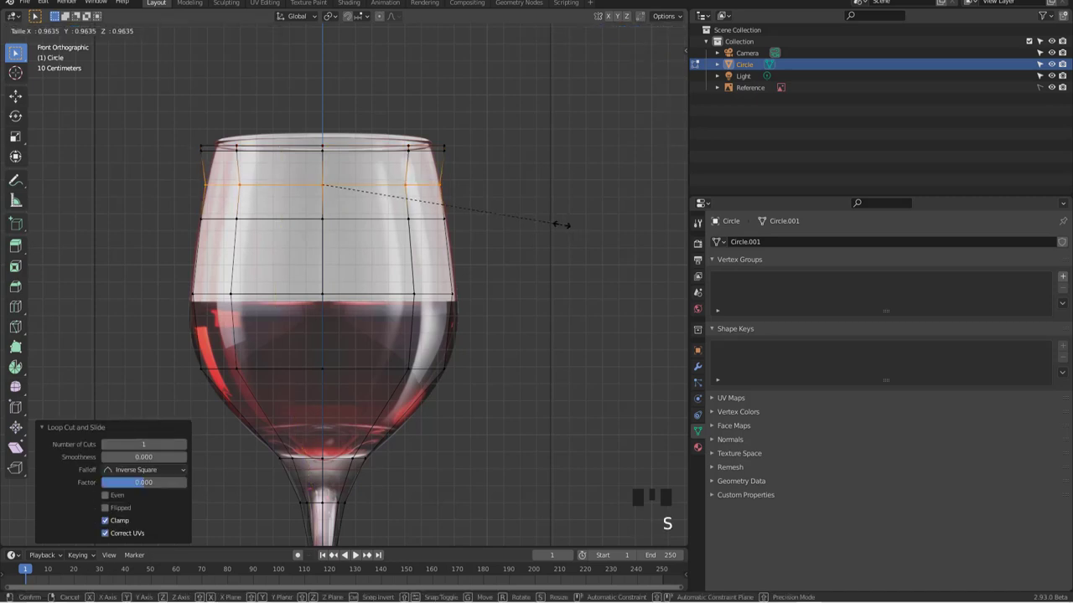
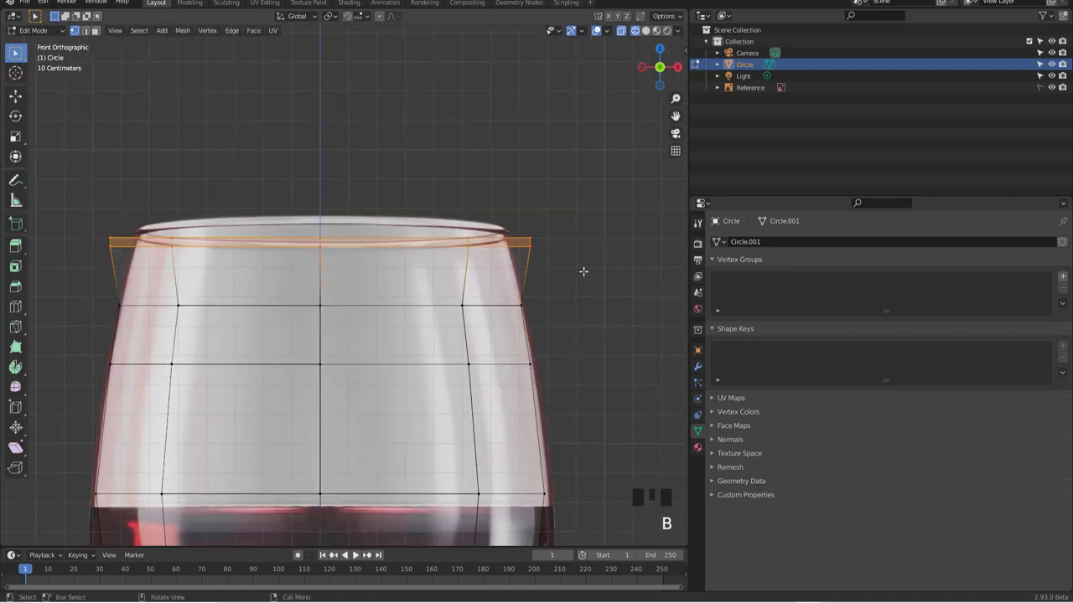
{"action": "key", "text": "s"}
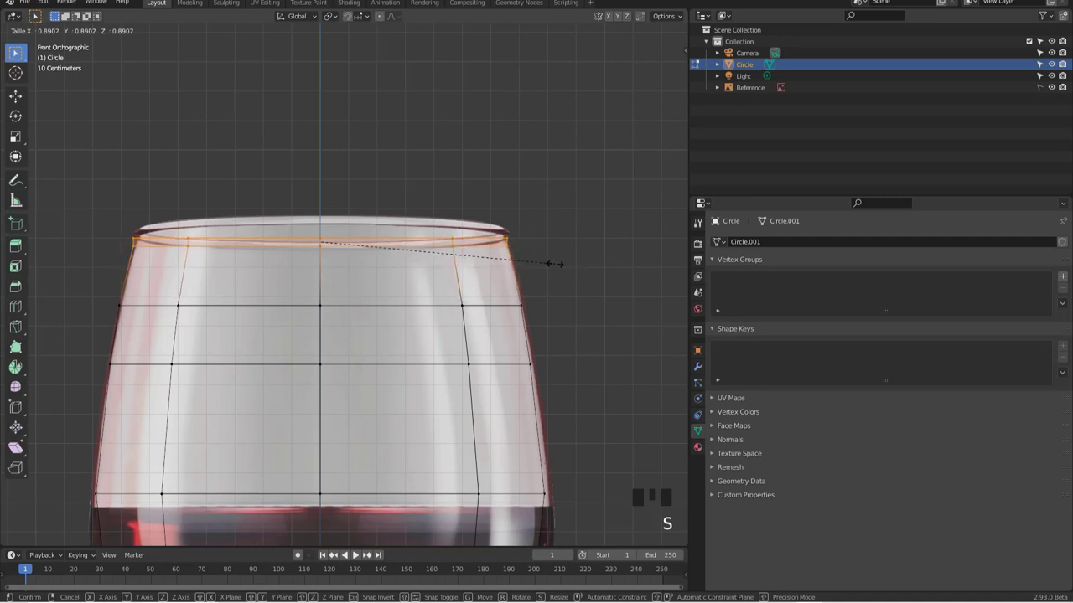
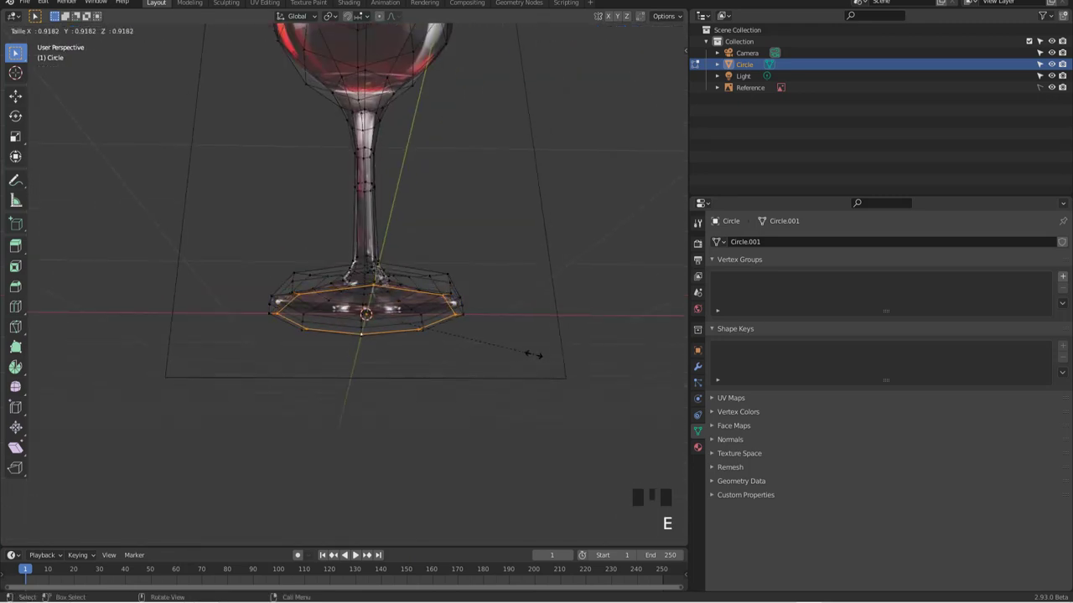
Extrude the foot's bottom ring inward, grow the centre selection and raise it slightly in Z
{"action": "key", "text": "e"}
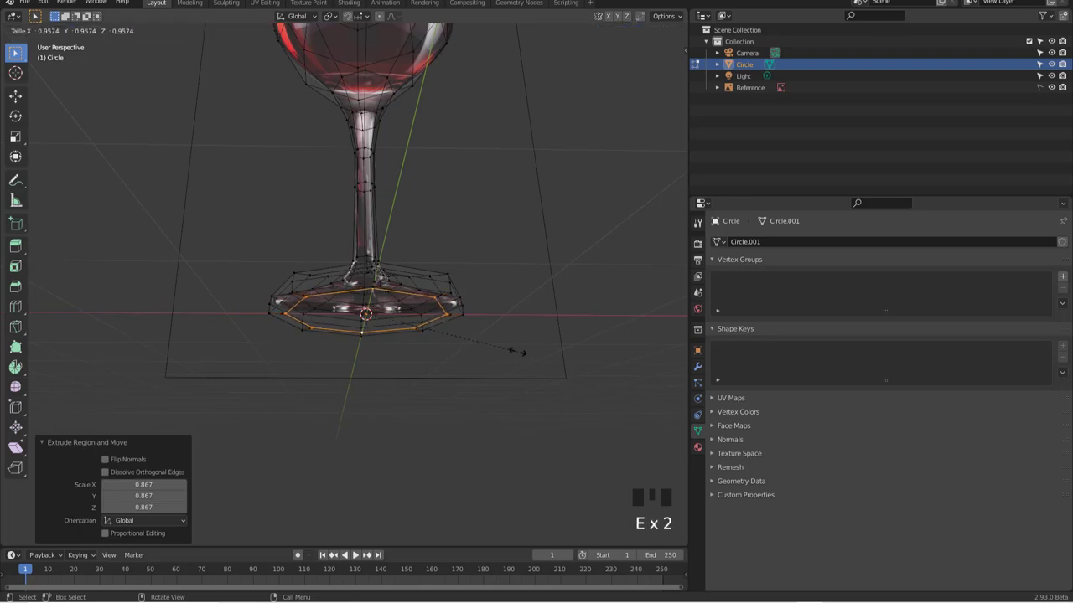
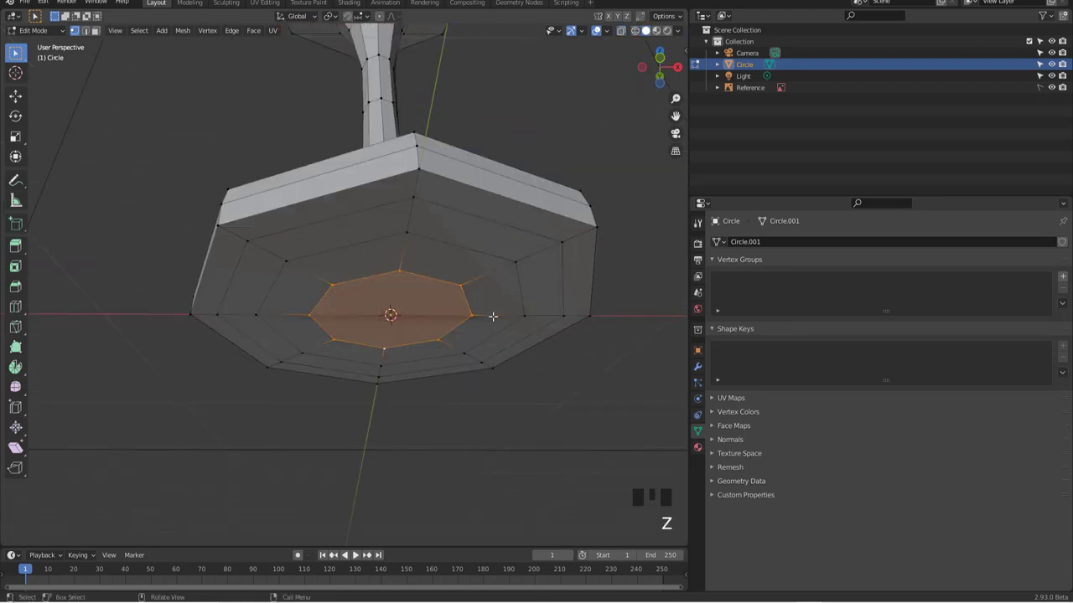
{"action": "key", "text": "ctrl+KP_Add"}
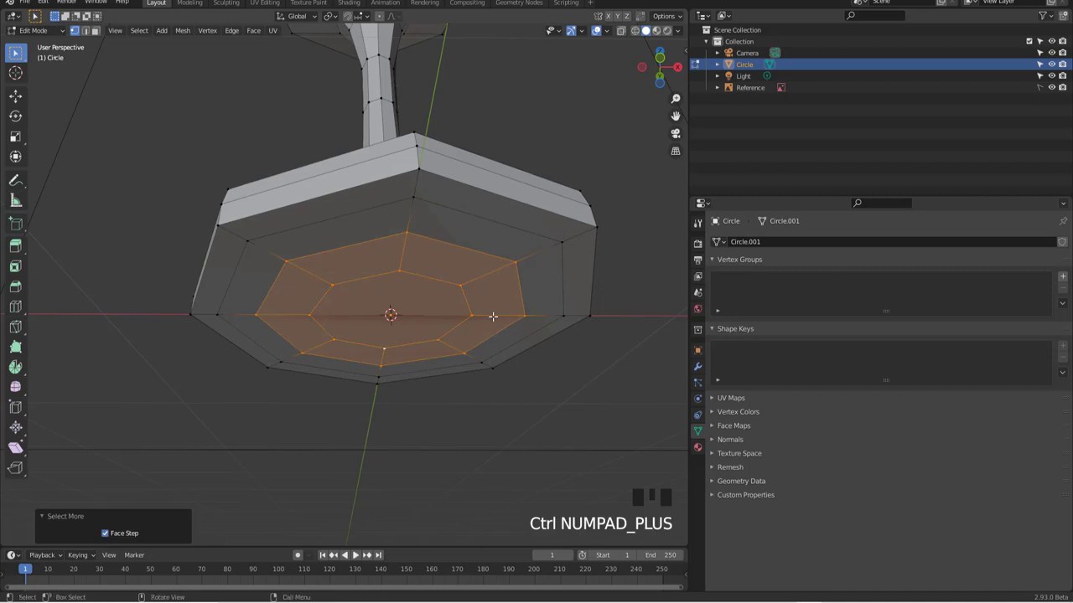
{"action": "key", "text": "g"}
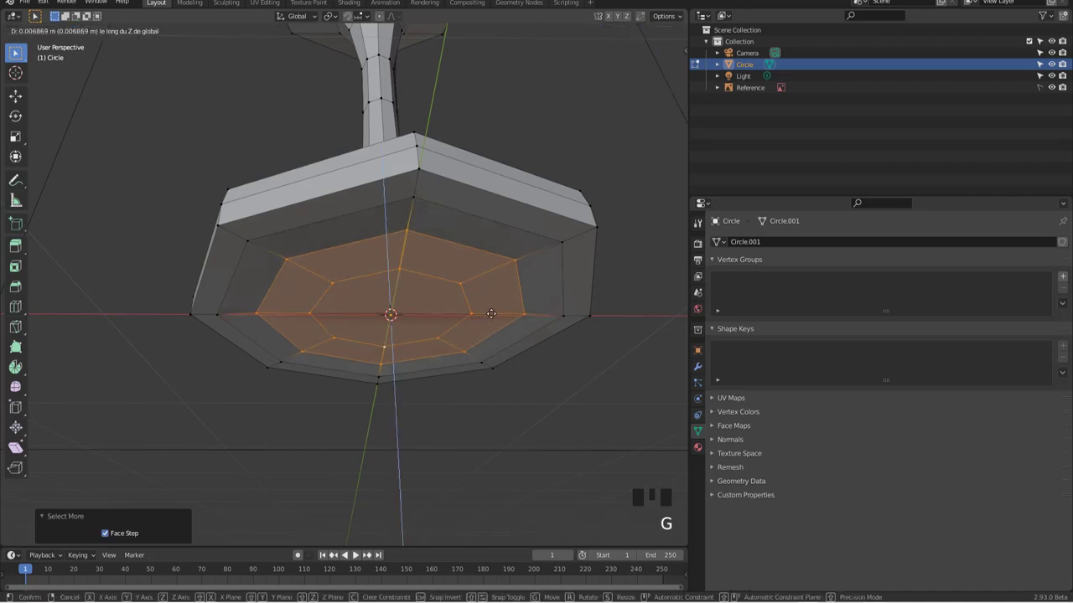
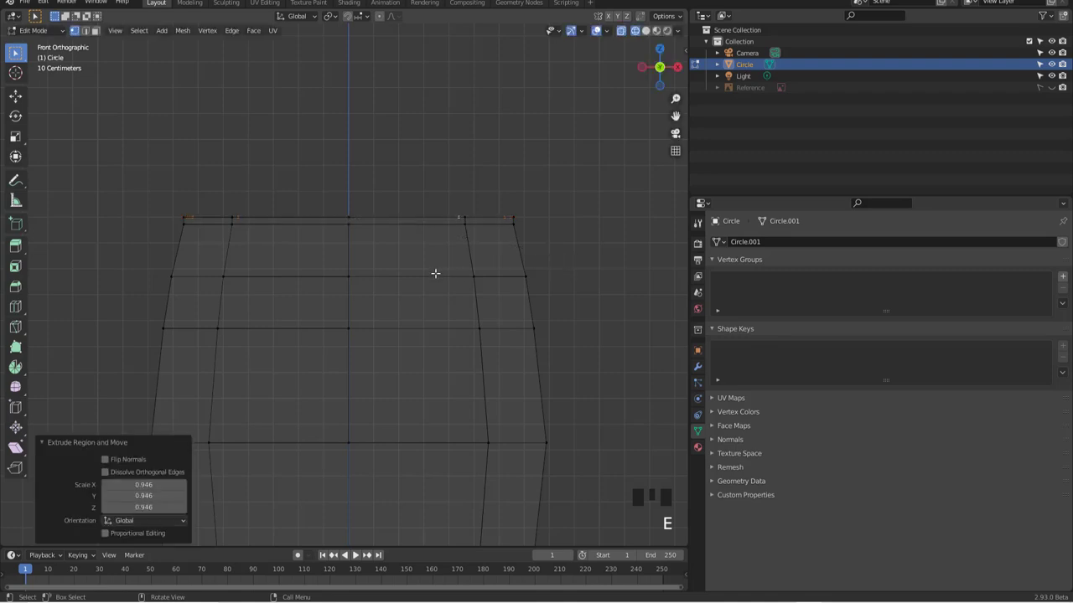
Extrude the rim loop down along Z and scale each ring to follow the upper bowl inward
{"action": "key", "text": "e"}
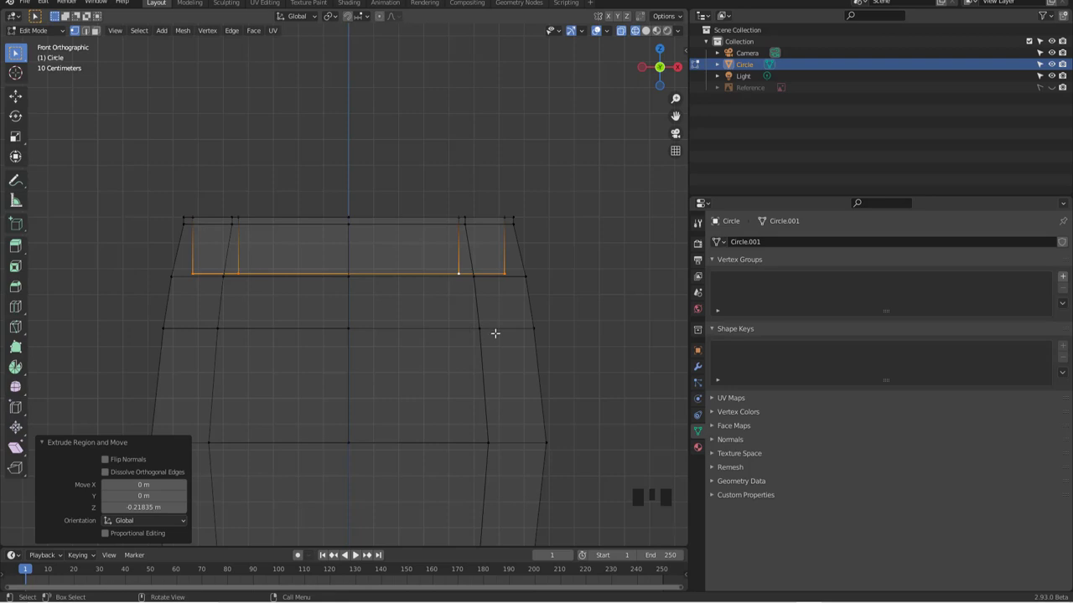
{"action": "key", "text": "s"}
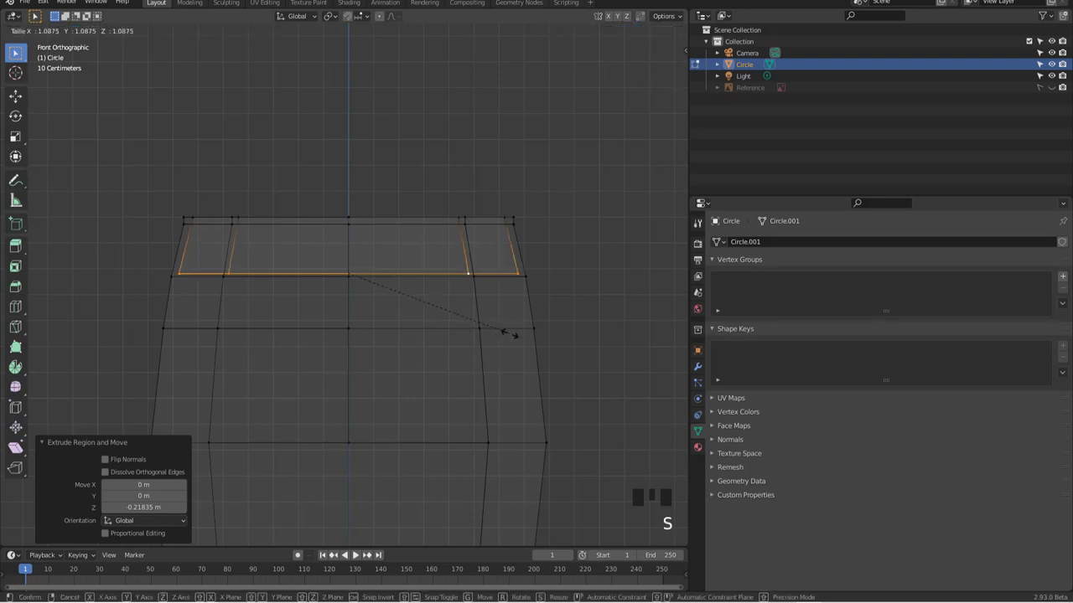
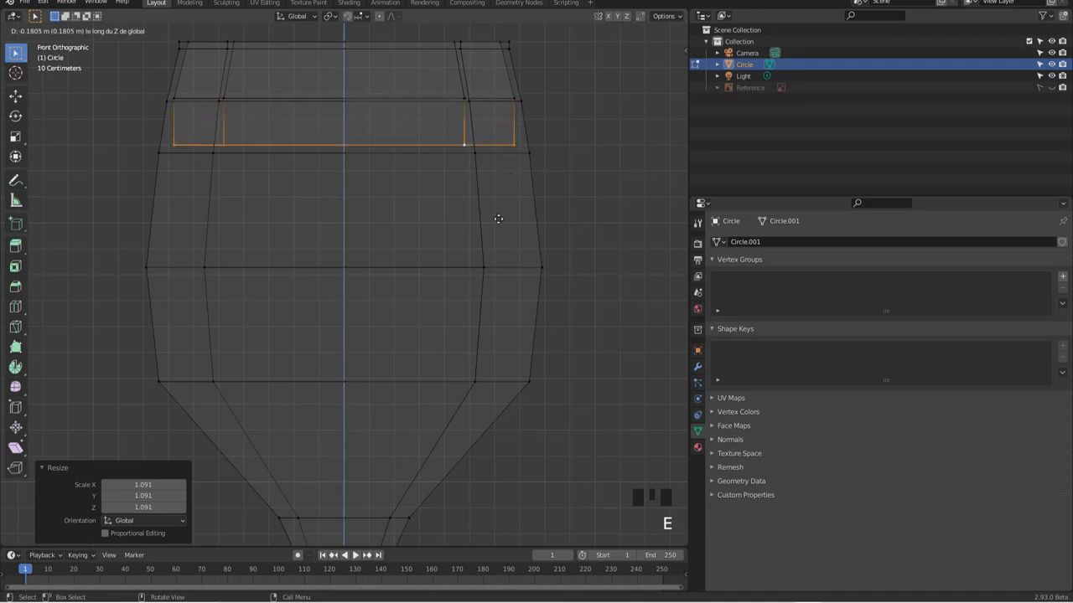
{"action": "key", "text": "s"}
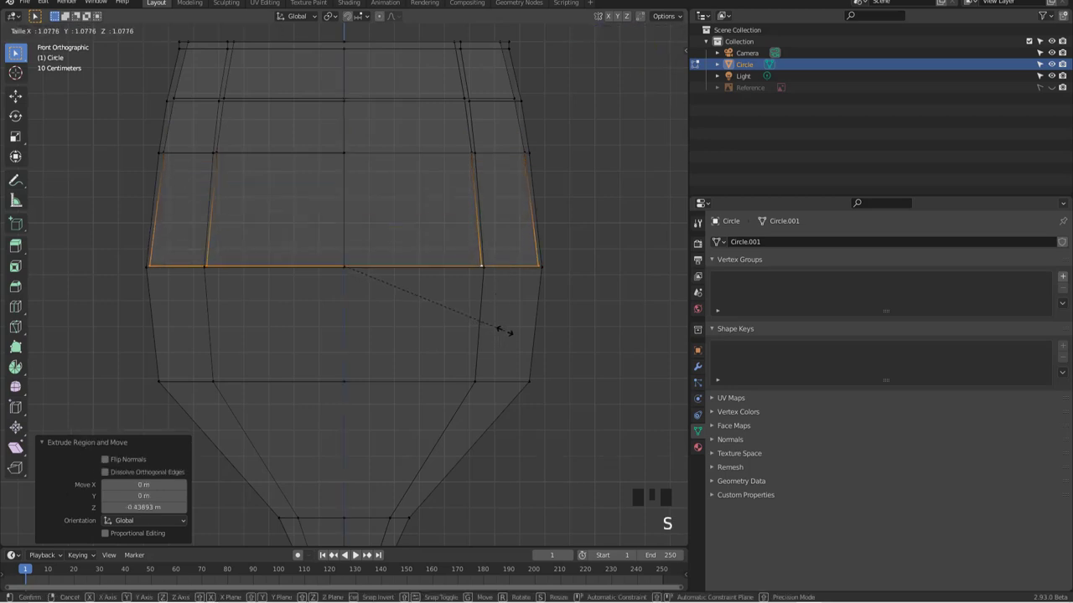
{"action": "key", "text": "e"}
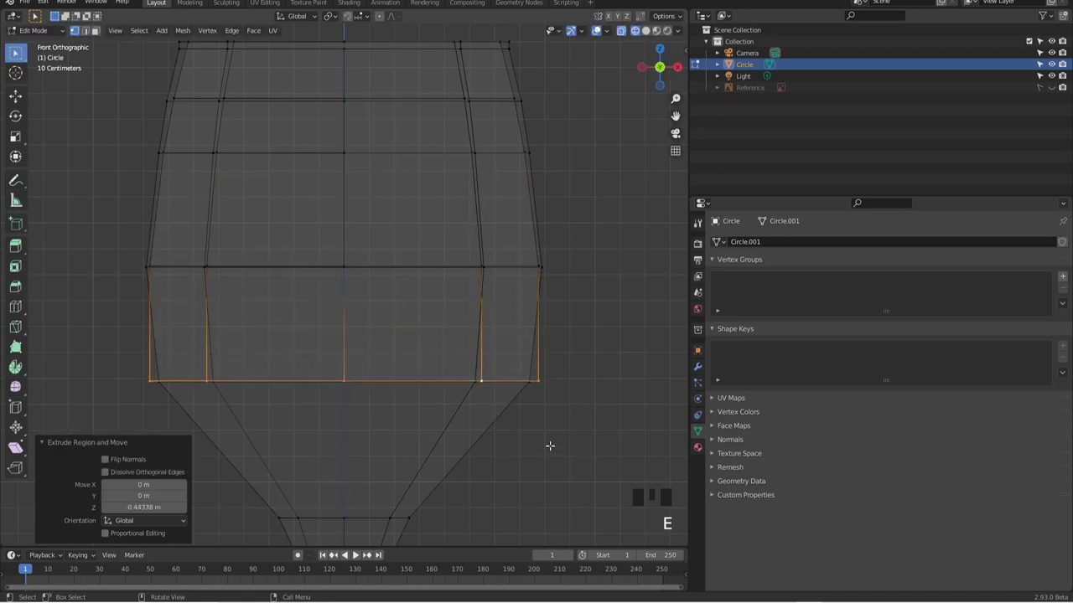
{"action": "key", "text": "s"}
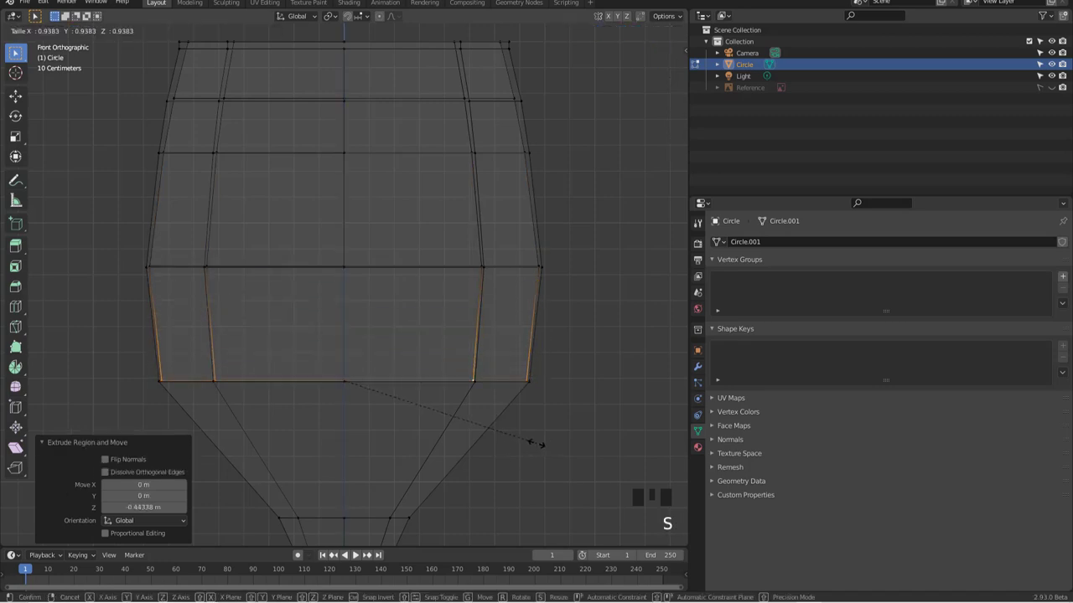
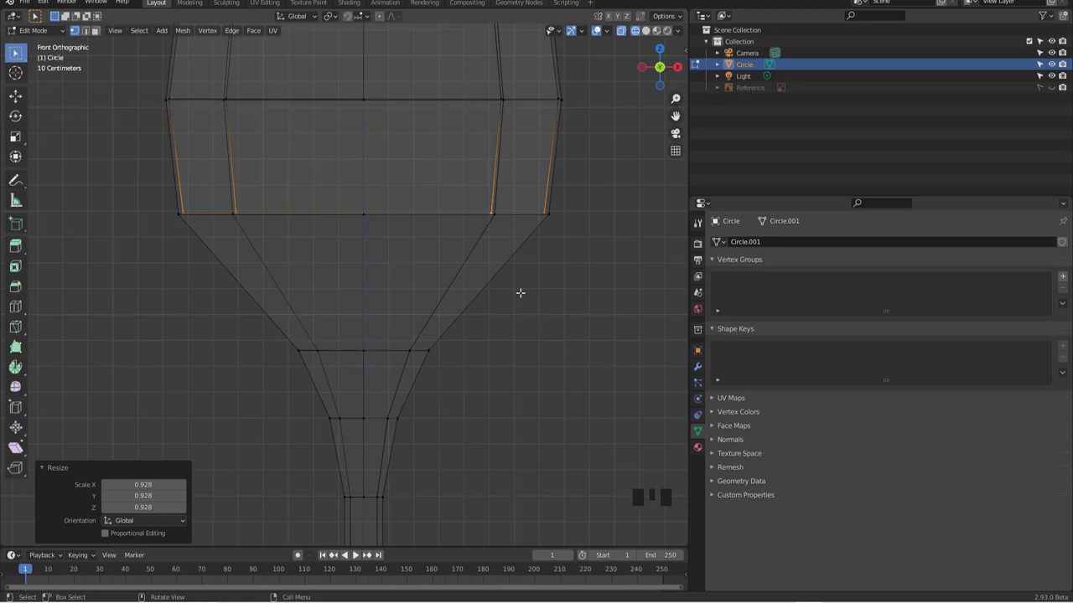
Extrude two more inner rings lower and shrink them sharply toward the stem
{"action": "key", "text": "e"}
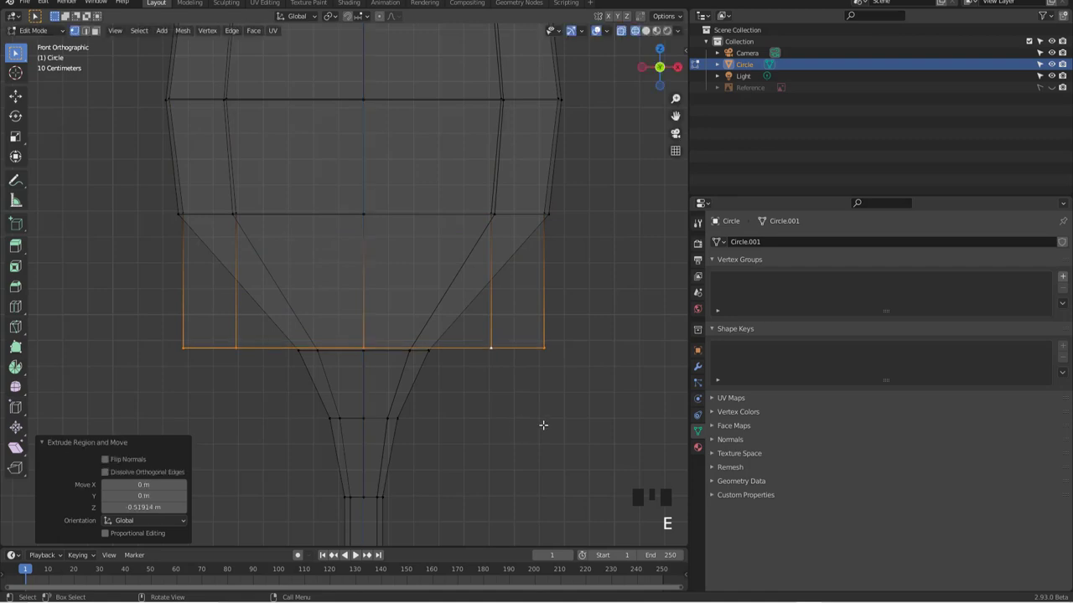
{"action": "key", "text": "s"}
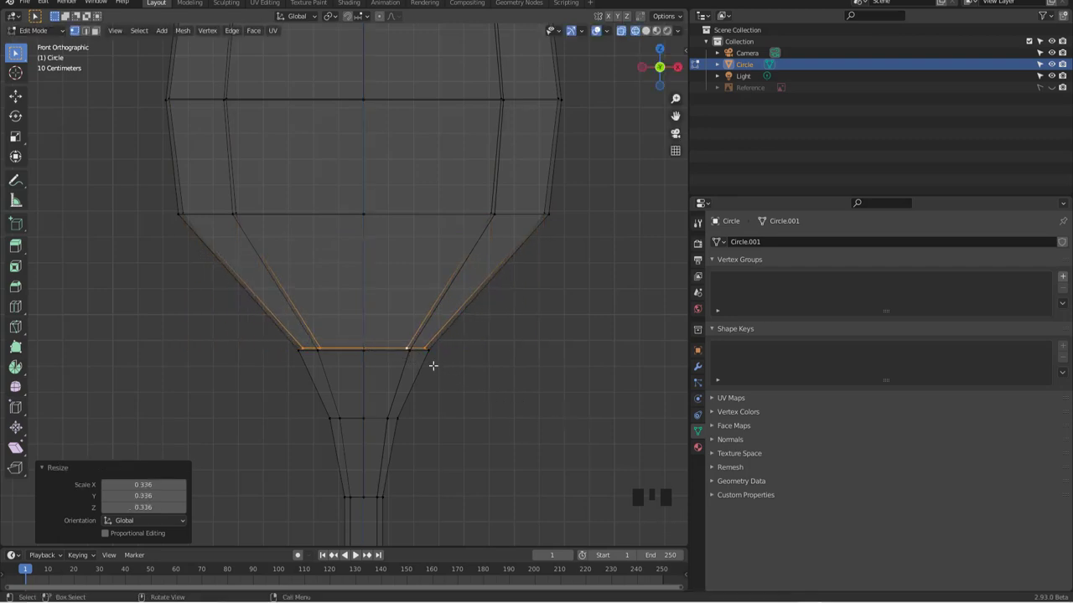
{"action": "key", "text": "e"}
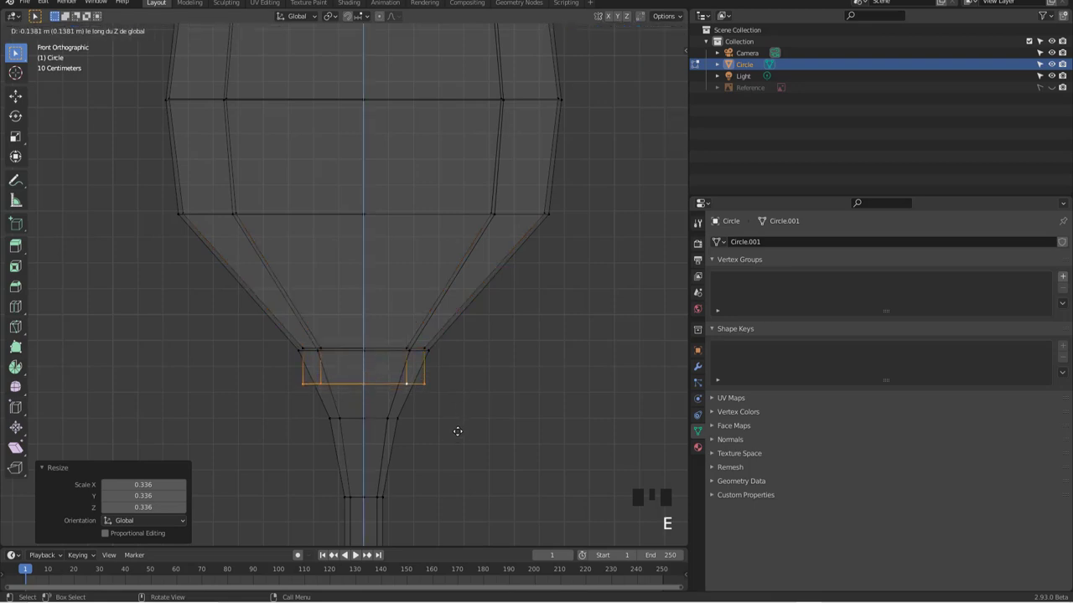
{"action": "key", "text": "s"}
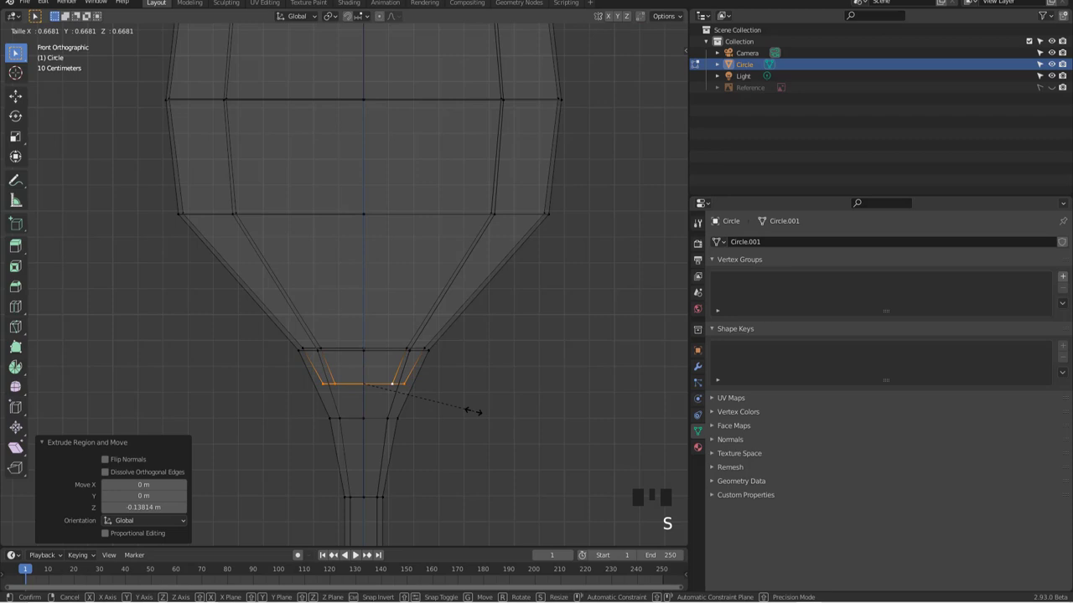
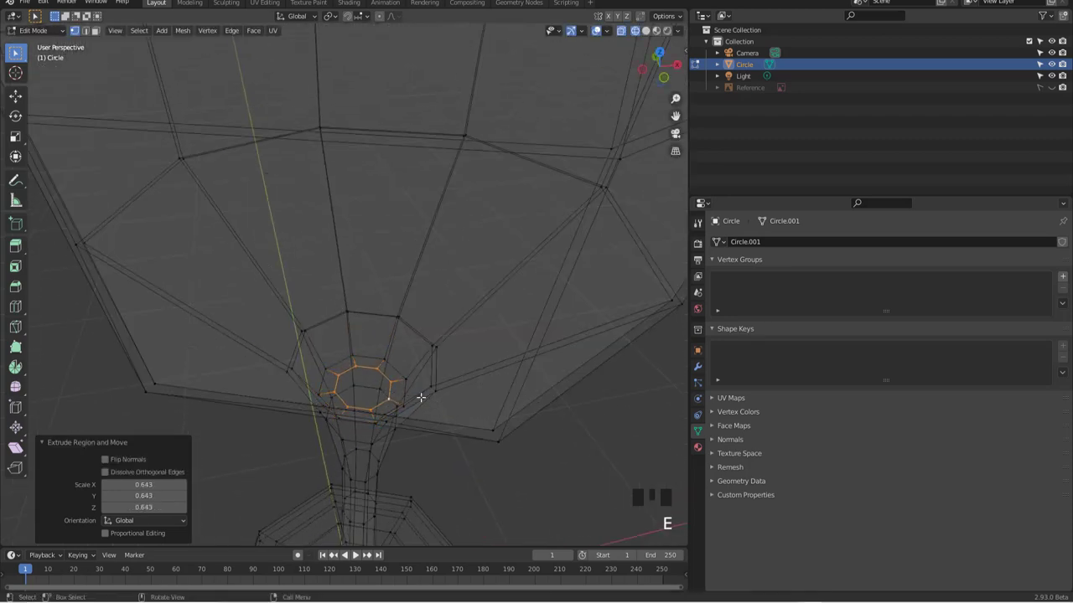
Shrink and fill the innermost ring, then lower the bowl's centre faces slightly
{"action": "key", "text": "e"}
{"action": "key", "text": "f"}
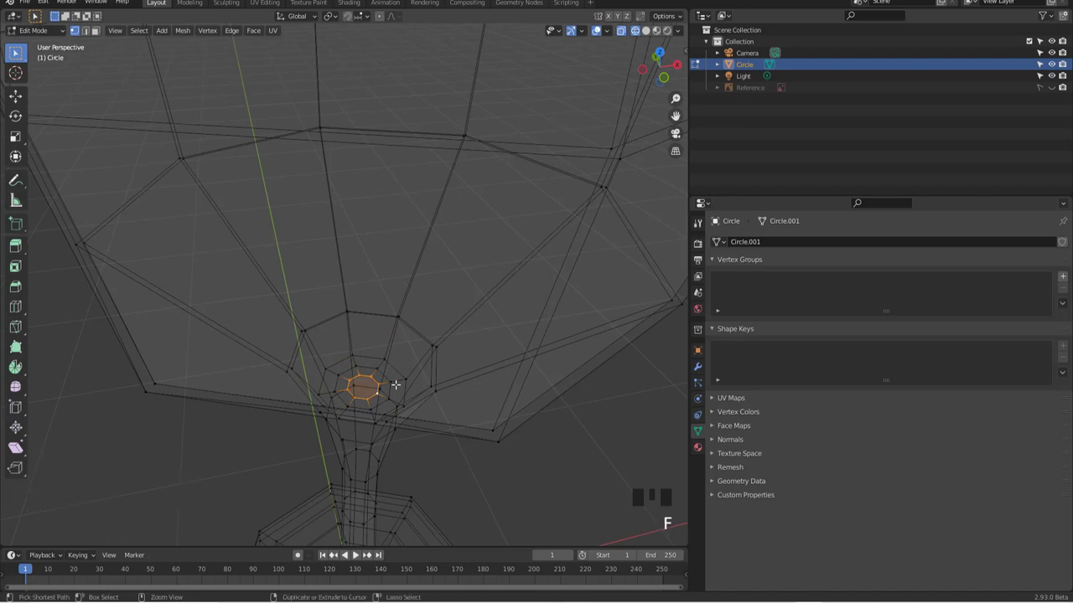
{"action": "key", "text": "ctrl+KP_Add"}
{"action": "key", "text": "g"}
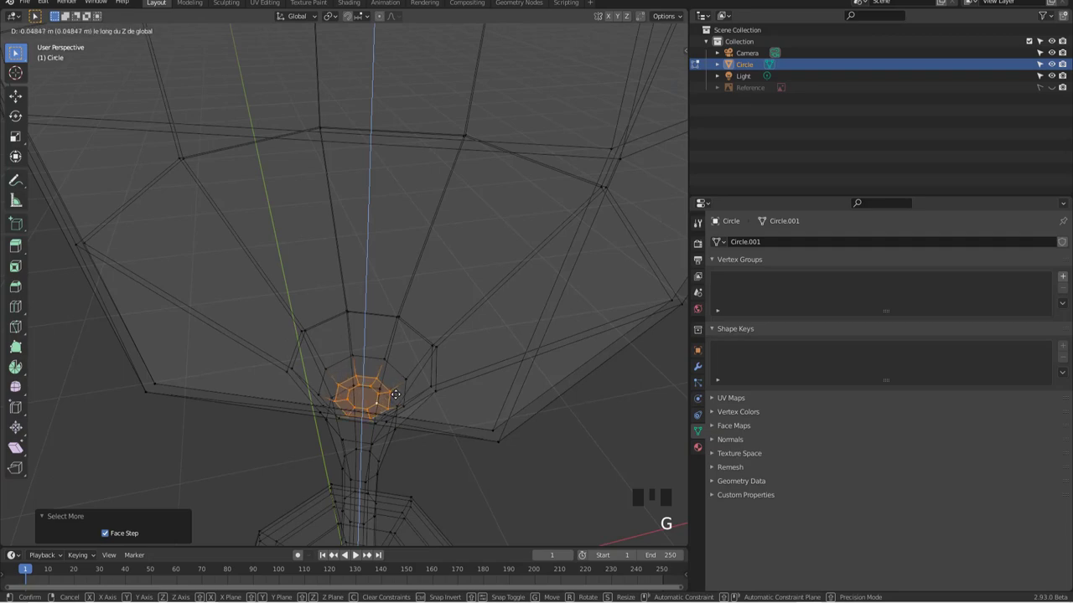
Return to Object Mode and bring up the Add Modifier list in Modifier Properties
{"action": "key", "text": "Tab"}
{"action": "scroll", "scroll_direction": "down", "scroll_amount": 3}
{"action": "left_click_drag", "start_coordinate": [402, 367], "coordinate": [398, 363]}
{"action": "scroll", "scroll_direction": "down", "scroll_amount": 3}
{"action": "key", "text": "KP_1"}
{"action": "left_click", "coordinate": [701, 367]}
Add a Subdivision Surface modifier with Levels Viewport set to 2
{"action": "left_click_drag", "start_coordinate": [793, 247], "coordinate": [1051, 296]}
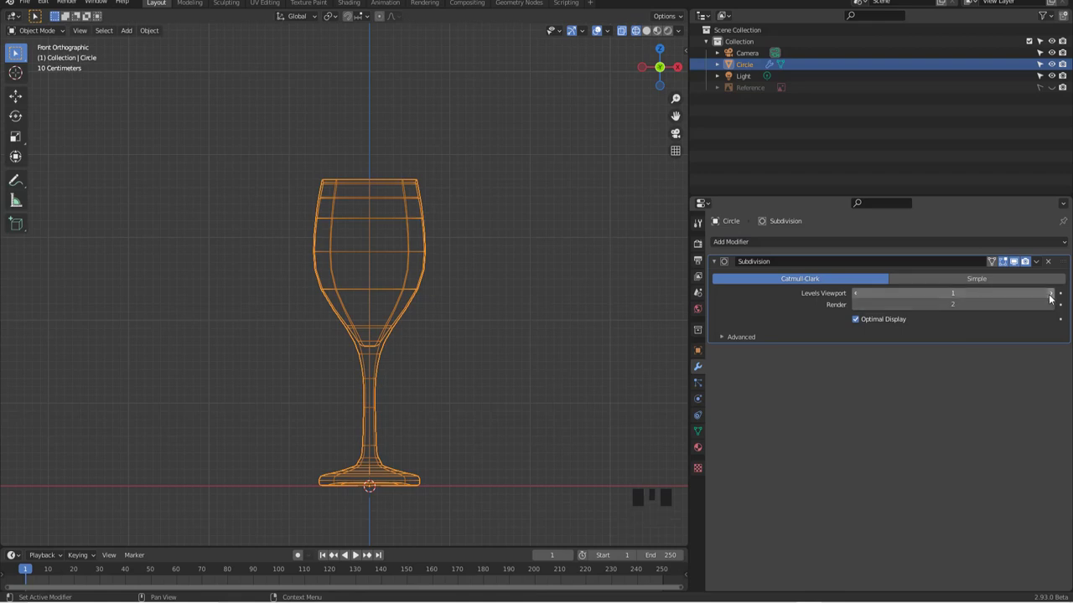
{"action": "left_click_drag", "start_coordinate": [1053, 295], "coordinate": [493, 212]}
{"action": "left_click_drag", "start_coordinate": [493, 212], "coordinate": [385, 224]}
{"action": "scroll", "scroll_direction": "up", "scroll_amount": 3}
Switch viewport shading via the Z pie menu and inspect the smoothed glass in front view
{"action": "key", "text": "z"}
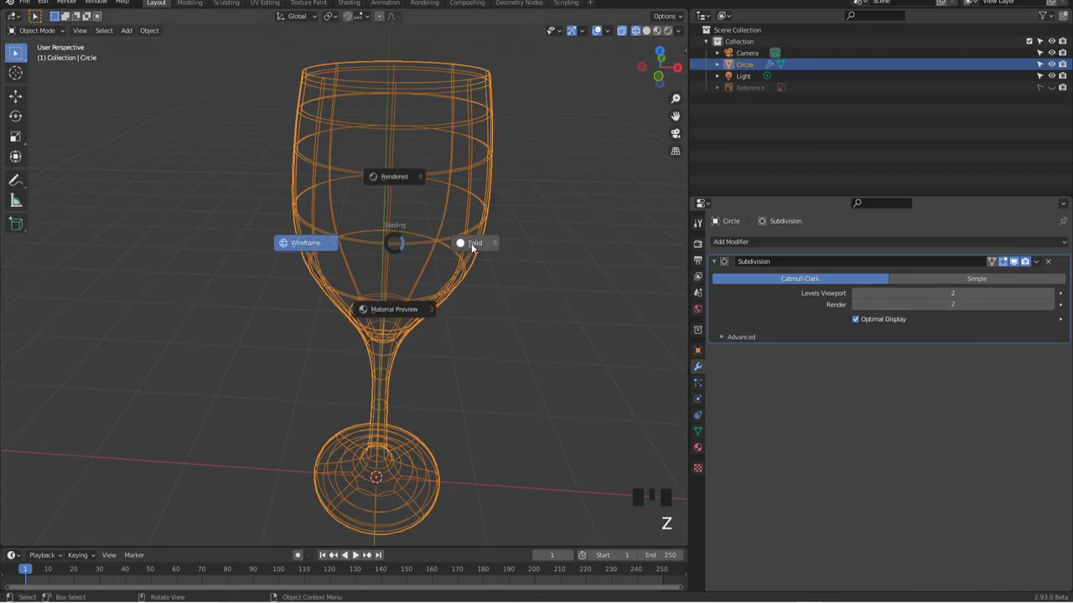
{"action": "scroll", "scroll_direction": "down", "scroll_amount": 3}
{"action": "middle_click", "coordinate": [414, 212]}
{"action": "scroll", "scroll_direction": "up", "scroll_amount": 3}
{"action": "right_click", "coordinate": [409, 188]}
{"action": "scroll", "scroll_direction": "down", "scroll_amount": 3}
{"action": "left_click_drag", "start_coordinate": [406, 204], "coordinate": [405, 157]}
{"action": "key", "text": "KP_1"}
{"action": "left_click_drag", "start_coordinate": [404, 310], "coordinate": [396, 256]}
{"action": "scroll", "scroll_direction": "up", "scroll_amount": 3}
{"action": "left_click_drag", "start_coordinate": [442, 322], "coordinate": [354, 386]}
{"action": "scroll", "scroll_direction": "up", "scroll_amount": 3}
{"action": "left_click_drag", "start_coordinate": [359, 331], "coordinate": [380, 388]}
{"action": "scroll", "scroll_direction": "up", "scroll_amount": 3}
{"action": "scroll", "scroll_direction": "up", "scroll_amount": 3}
Unhide the Reference image and pan along the glass from foot to rim to compare shapes
{"action": "left_click", "coordinate": [1055, 92]}
{"action": "scroll", "scroll_direction": "down", "scroll_amount": 3}
{"action": "scroll", "scroll_direction": "up", "scroll_amount": 3}
{"action": "key", "text": "z"}
{"action": "scroll", "scroll_direction": "up", "scroll_amount": 3}
{"action": "left_click_drag", "start_coordinate": [405, 365], "coordinate": [383, 323]}
{"action": "scroll", "scroll_direction": "up", "scroll_amount": 3}
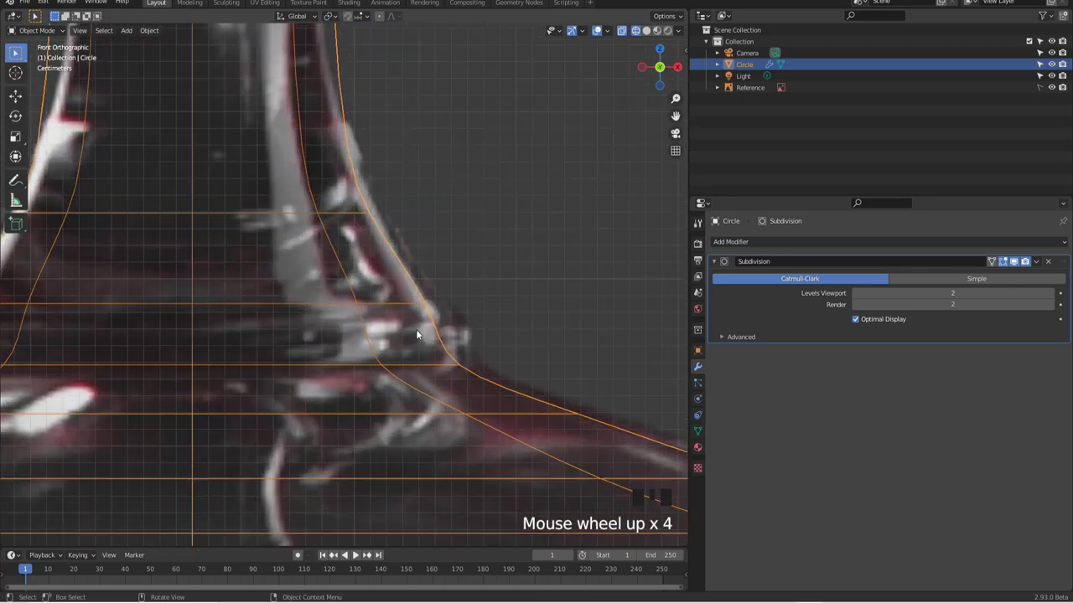
{"action": "scroll", "scroll_direction": "down", "scroll_amount": 3}
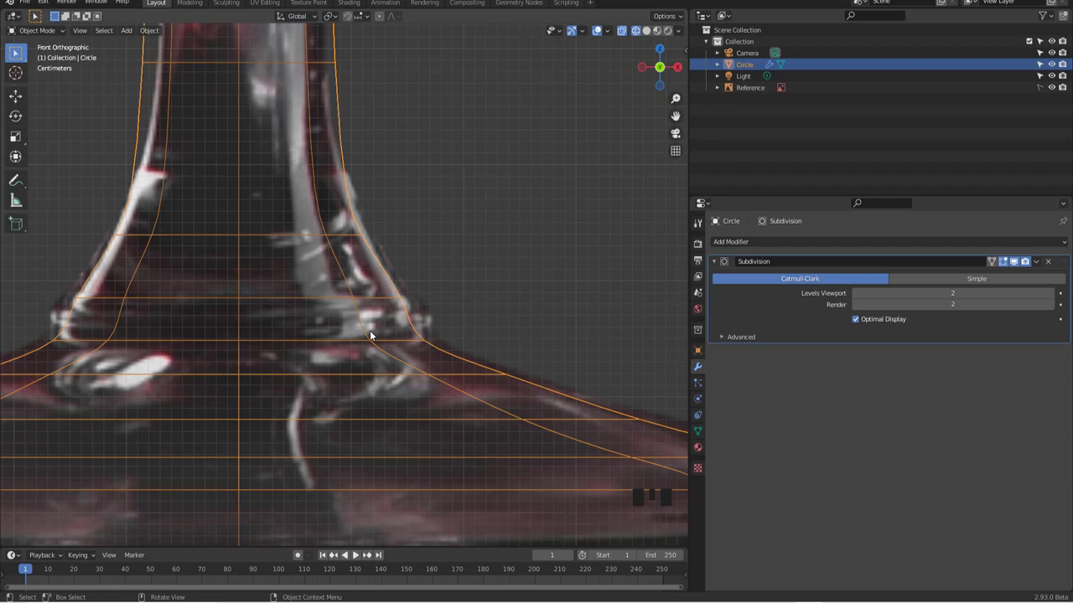
{"action": "scroll", "scroll_direction": "down", "scroll_amount": 3}
{"action": "scroll", "scroll_direction": "down", "scroll_amount": 3}
{"action": "scroll", "scroll_direction": "up", "scroll_amount": 3}
{"action": "scroll", "scroll_direction": "up", "scroll_amount": 3}
{"action": "scroll", "scroll_direction": "down", "scroll_amount": 3}
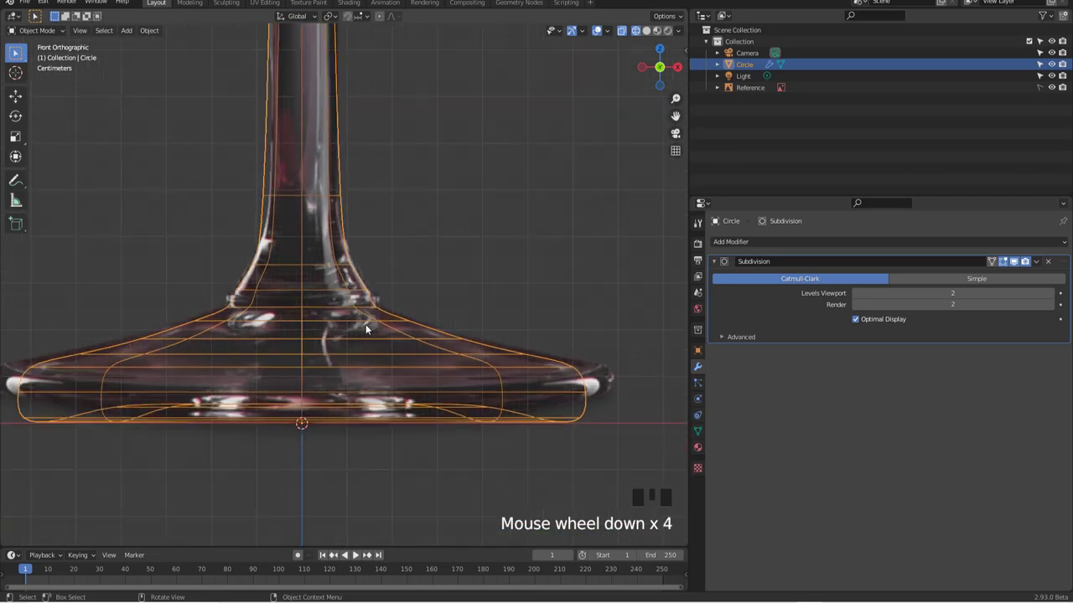
{"action": "scroll", "scroll_direction": "down", "scroll_amount": 3}
{"action": "left_click_drag", "start_coordinate": [378, 253], "coordinate": [443, 278]}
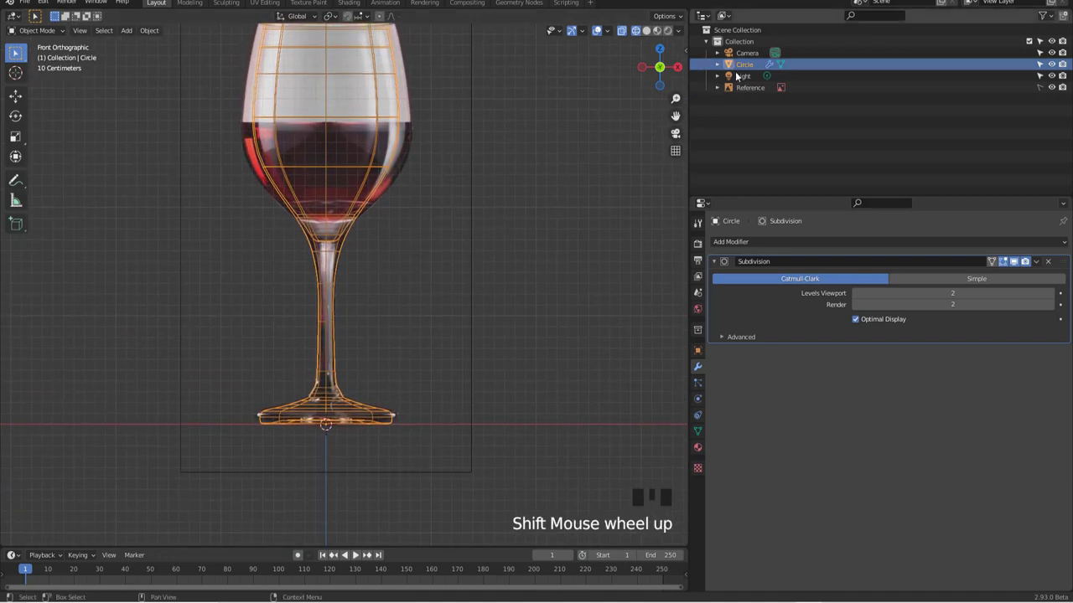
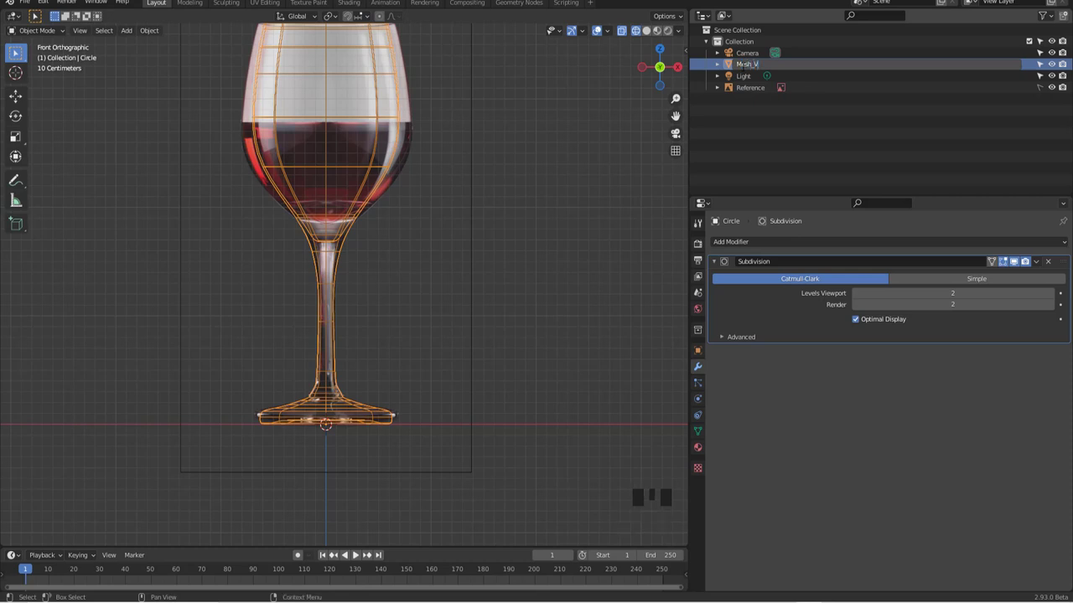
Rename the glass mesh and enable the Disable in Viewports column in the Outliner filter
{"action": "key", "text": "r"}
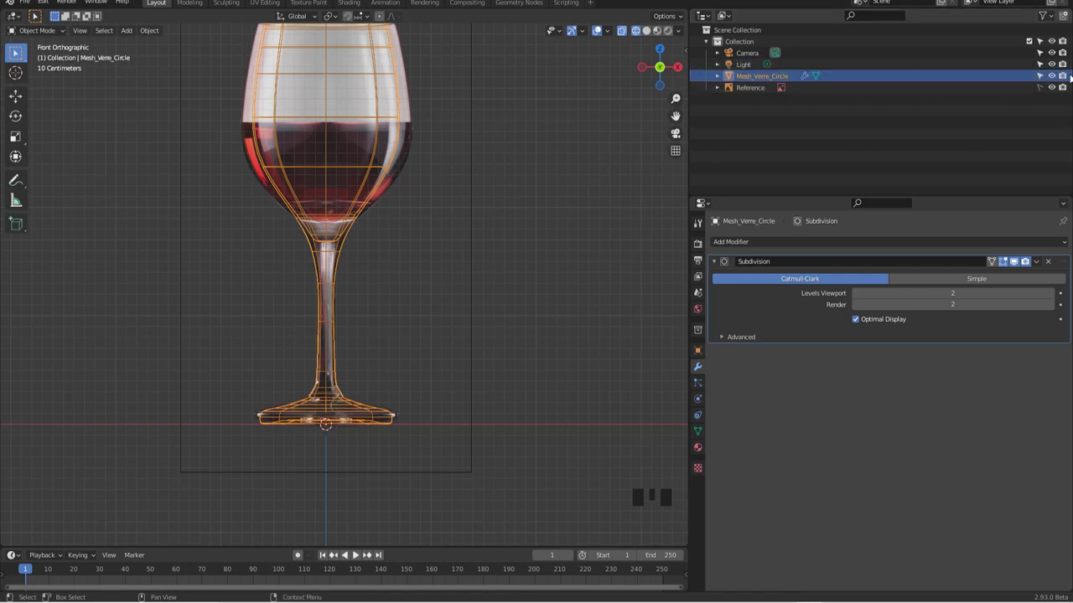
{"action": "left_click", "coordinate": [1056, 75]}
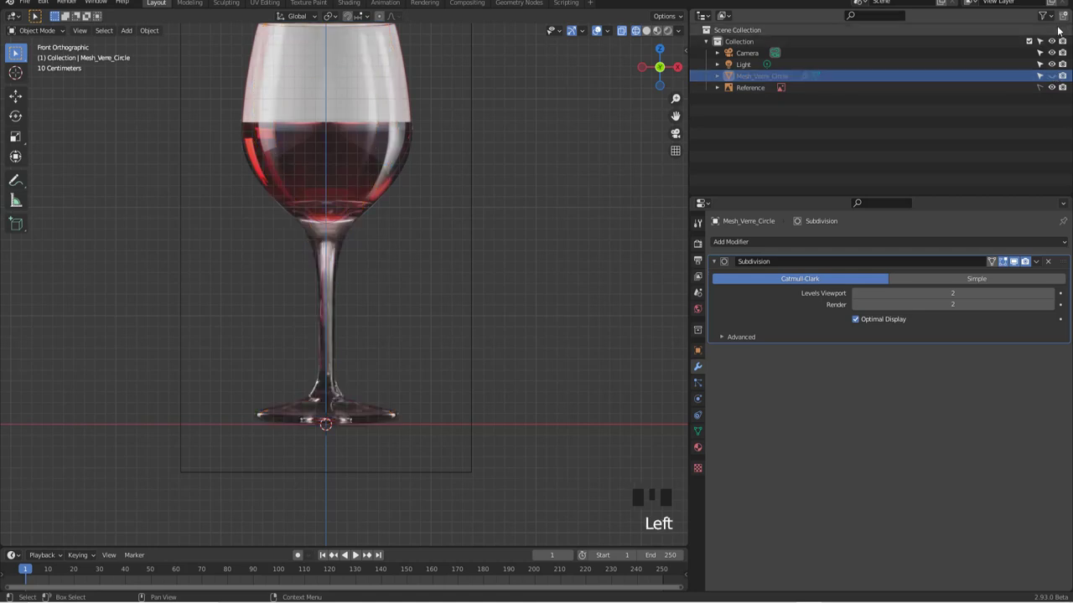
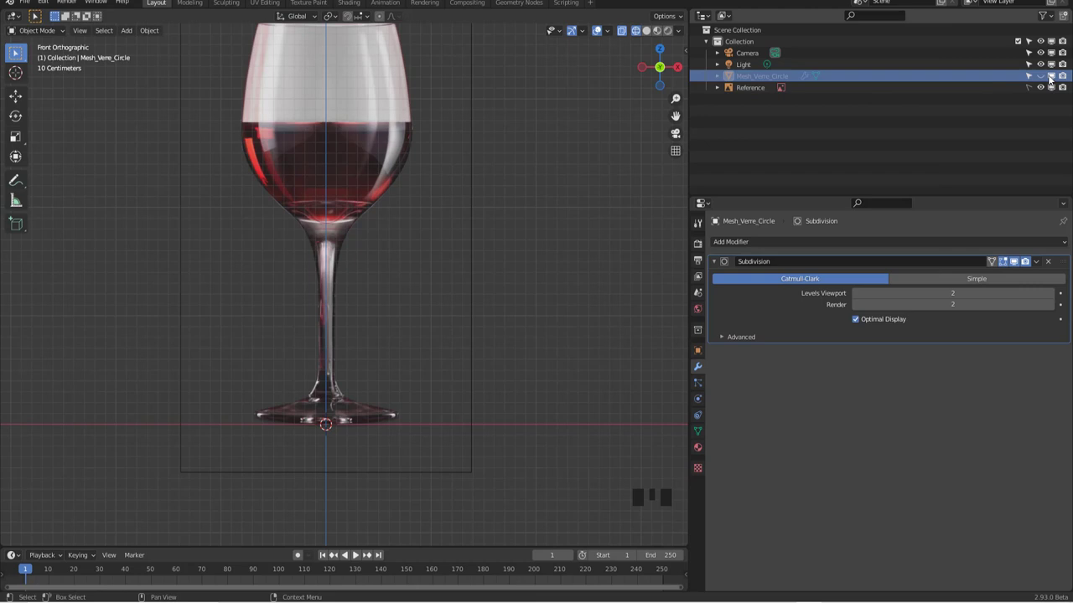
{"action": "left_click", "coordinate": [1054, 76]}
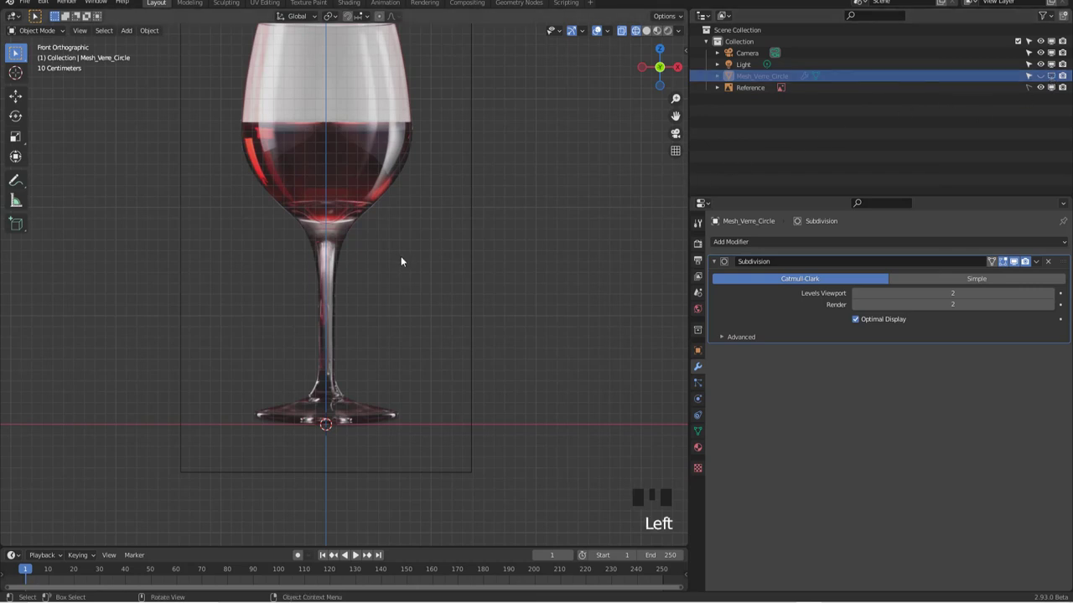
{"action": "key", "text": "alt+h"}
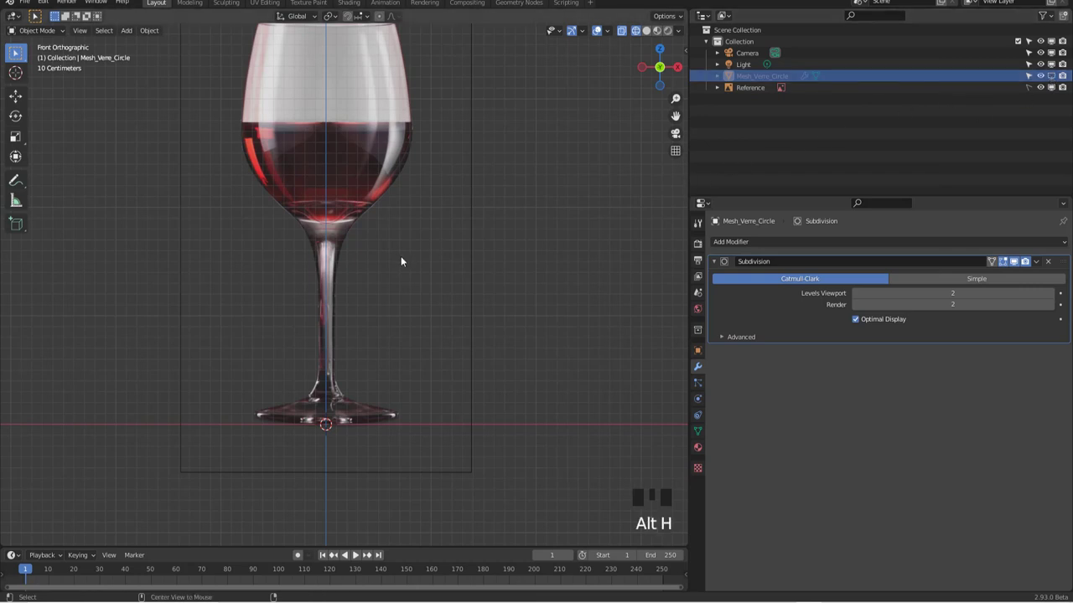
{"action": "key", "text": "alt+h"}
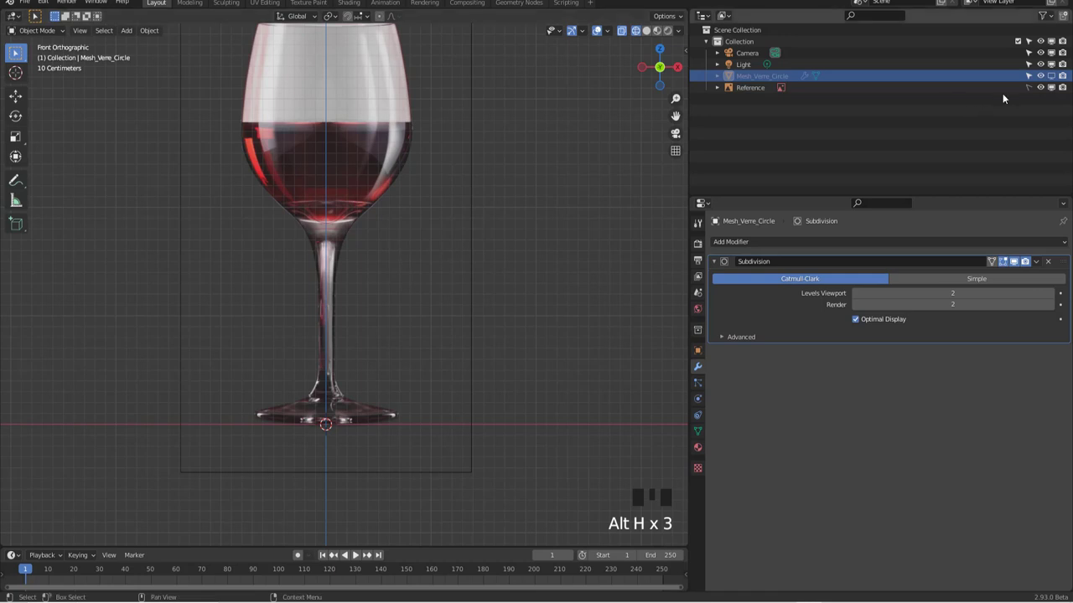
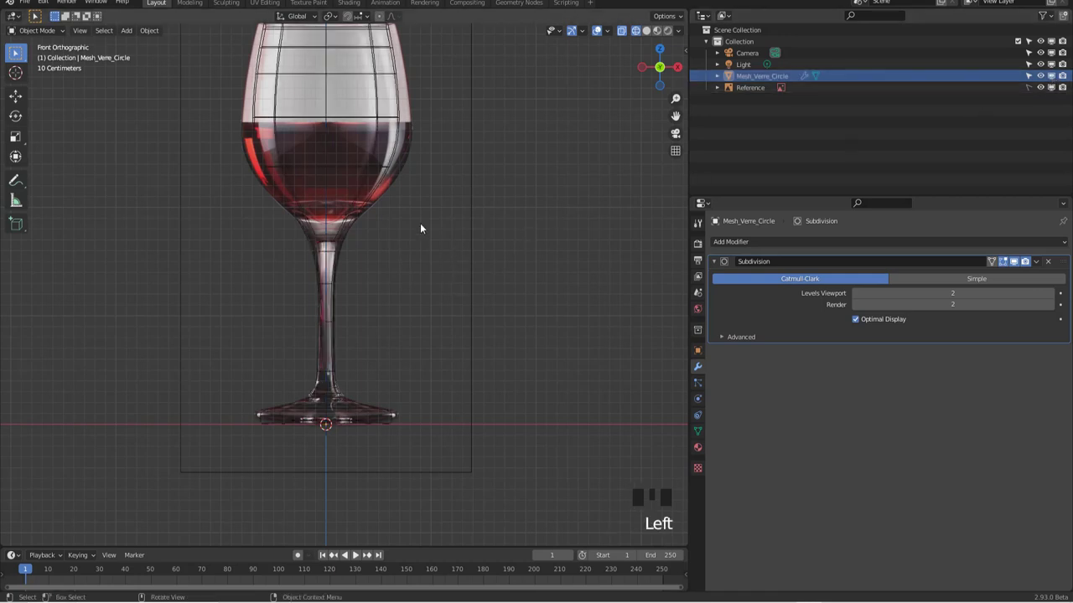
Toggle Mesh_Verre_Circle with H/Alt+H, then disable it in the viewports via its monitor icon
{"action": "left_click", "coordinate": [385, 173]}
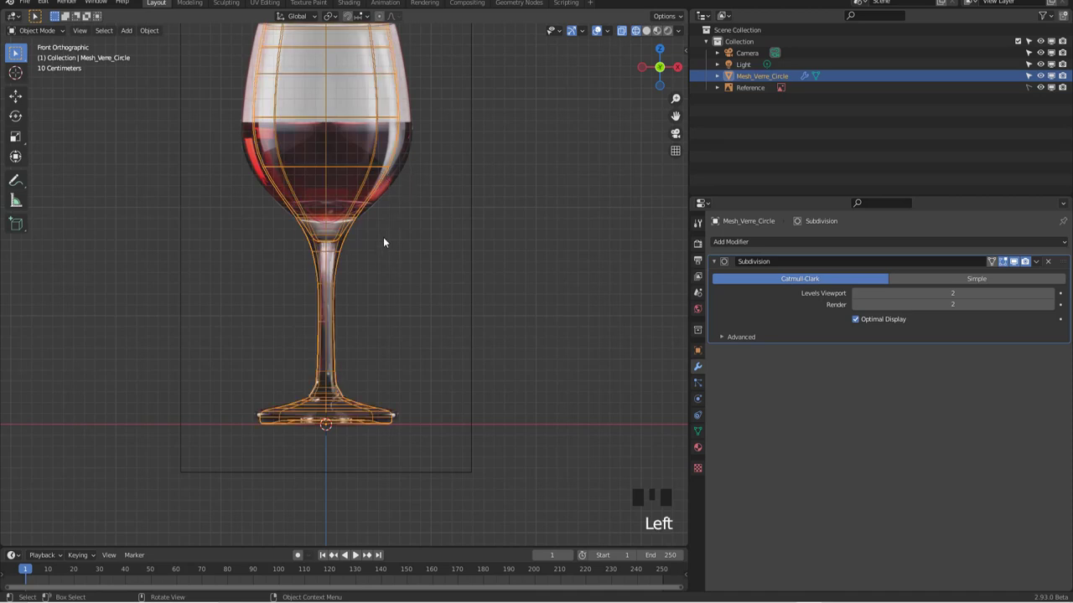
{"action": "key", "text": "h"}
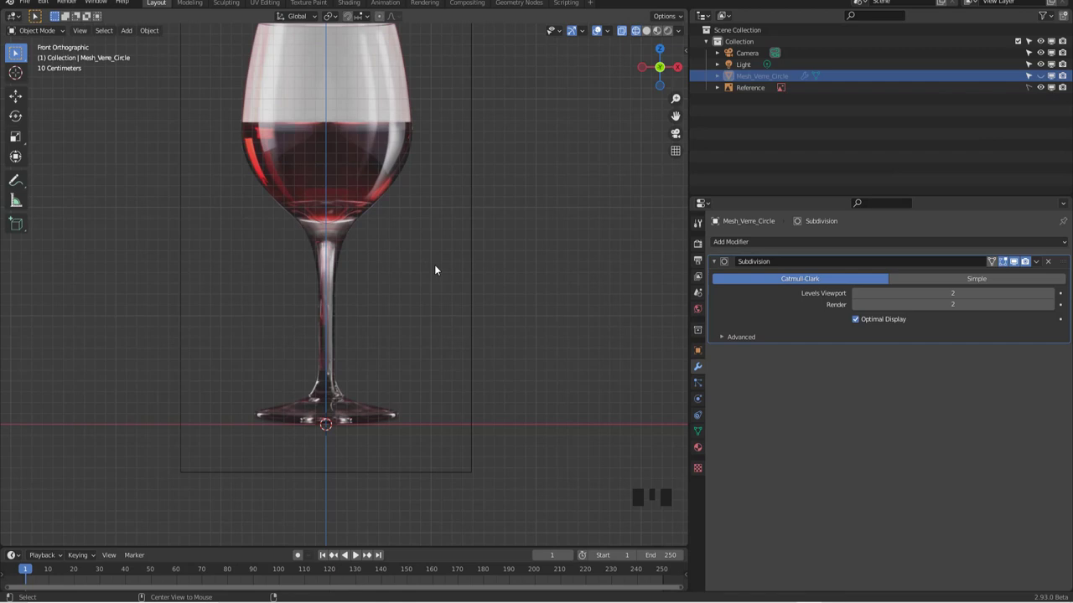
{"action": "key", "text": "alt+h"}
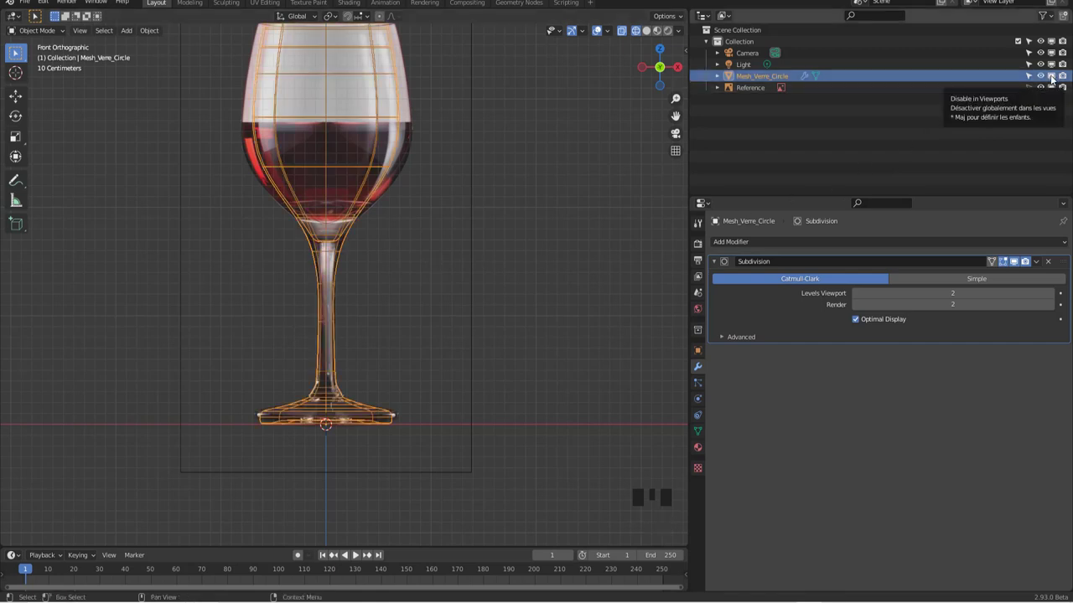
{"action": "left_click", "coordinate": [1055, 76]}
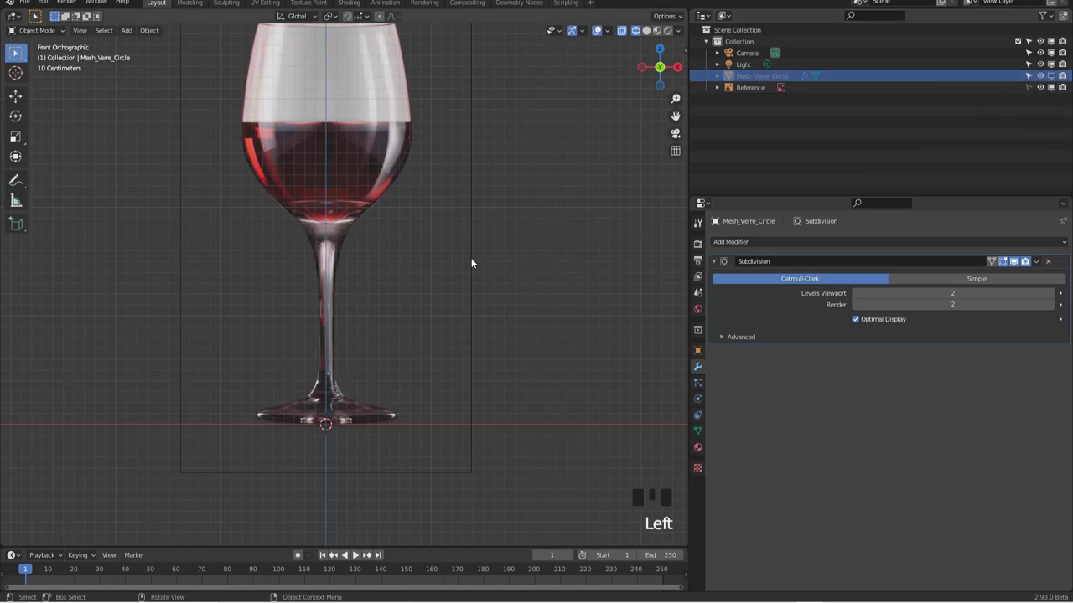
Add a Mesh Plane with Shift+A and set Align to View so it faces the front view
{"action": "scroll", "scroll_direction": "down", "scroll_amount": 3}
{"action": "scroll", "scroll_direction": "up", "scroll_amount": 3}
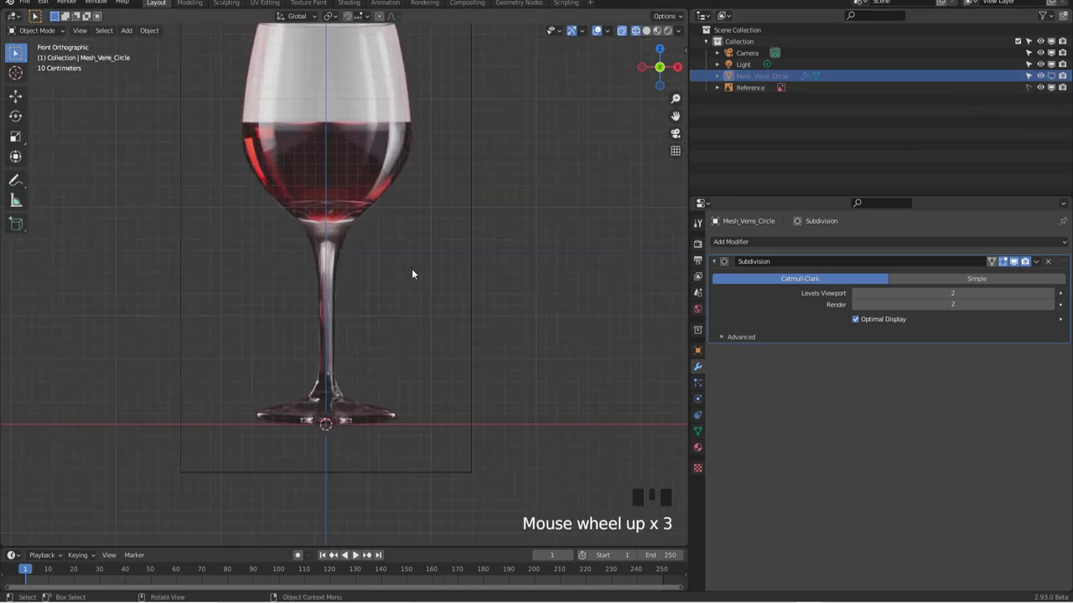
{"action": "scroll", "scroll_direction": "down", "scroll_amount": 3}
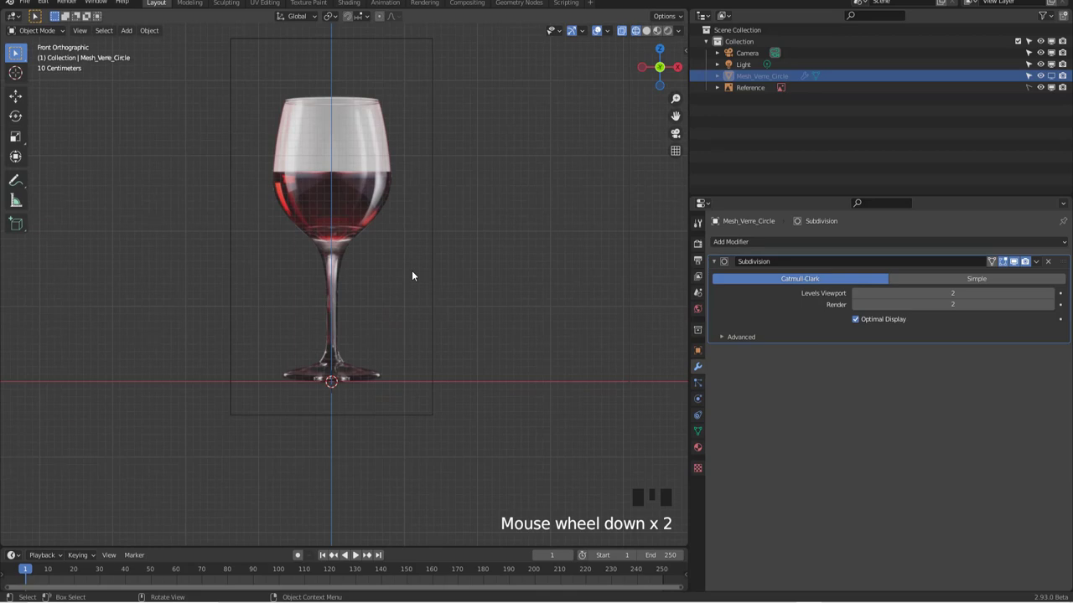
{"action": "scroll", "scroll_direction": "up", "scroll_amount": 3}
{"action": "scroll", "scroll_direction": "down", "scroll_amount": 3}
{"action": "scroll", "scroll_direction": "up", "scroll_amount": 3}
{"action": "scroll", "scroll_direction": "down", "scroll_amount": 3}
{"action": "key", "text": "shift+a"}
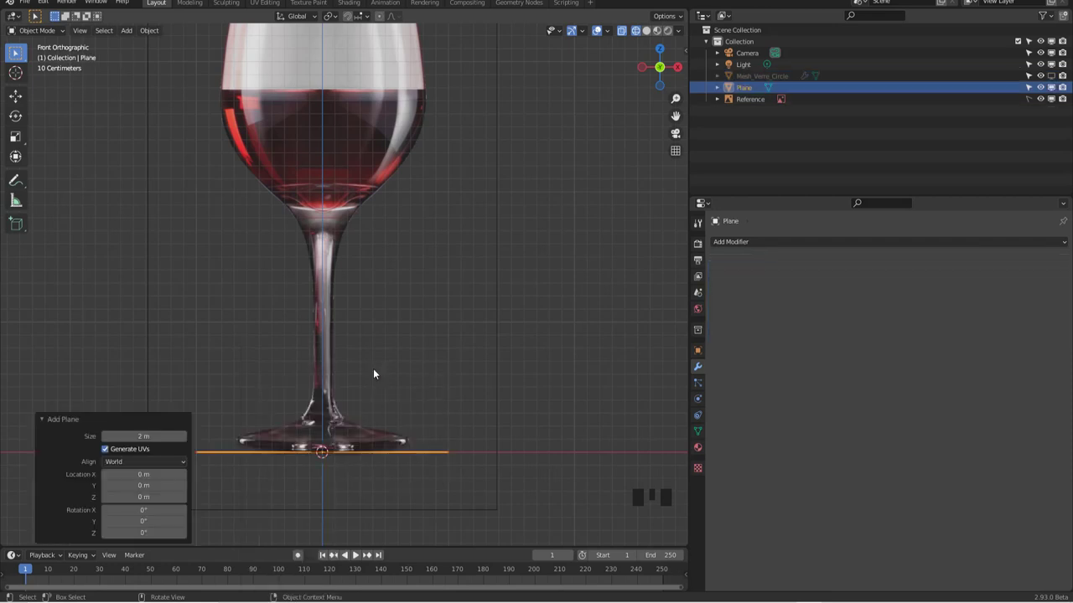
{"action": "left_click_drag", "start_coordinate": [128, 460], "coordinate": [384, 401]}
{"action": "scroll", "scroll_direction": "down", "scroll_amount": 3}
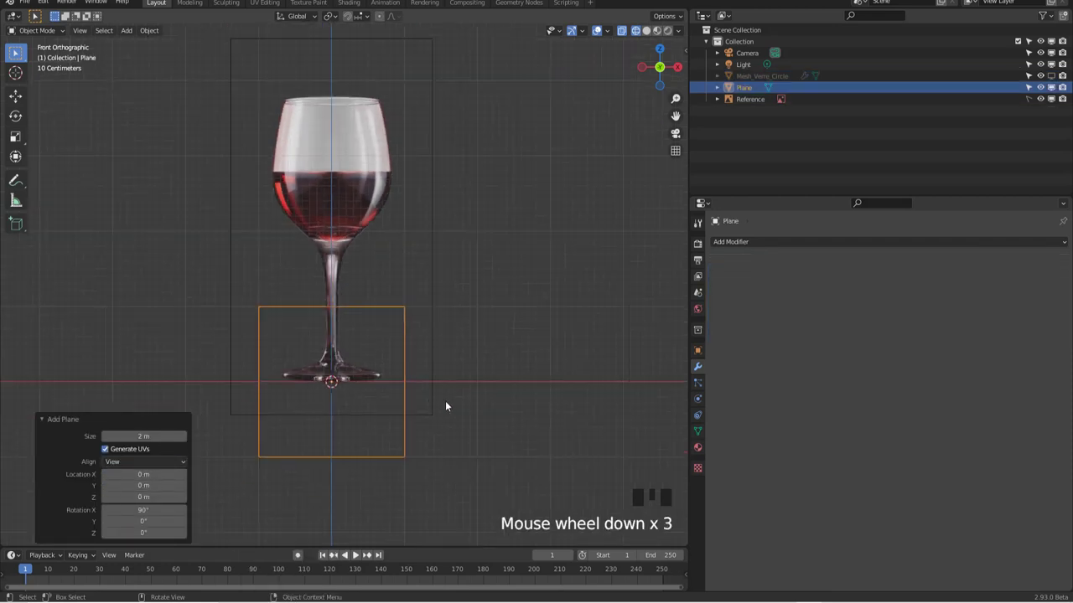
Collapse the plane to a single vertex with Merge, then reselect Plane in the Outliner
{"action": "key", "text": "Tab"}
{"action": "key", "text": "m"}
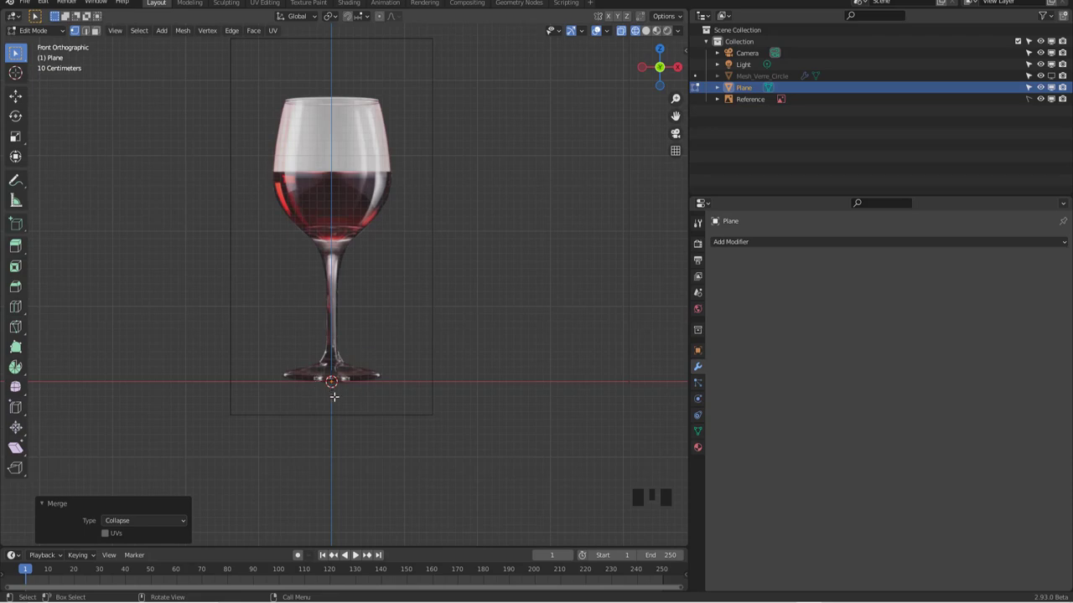
{"action": "key", "text": "Tab"}
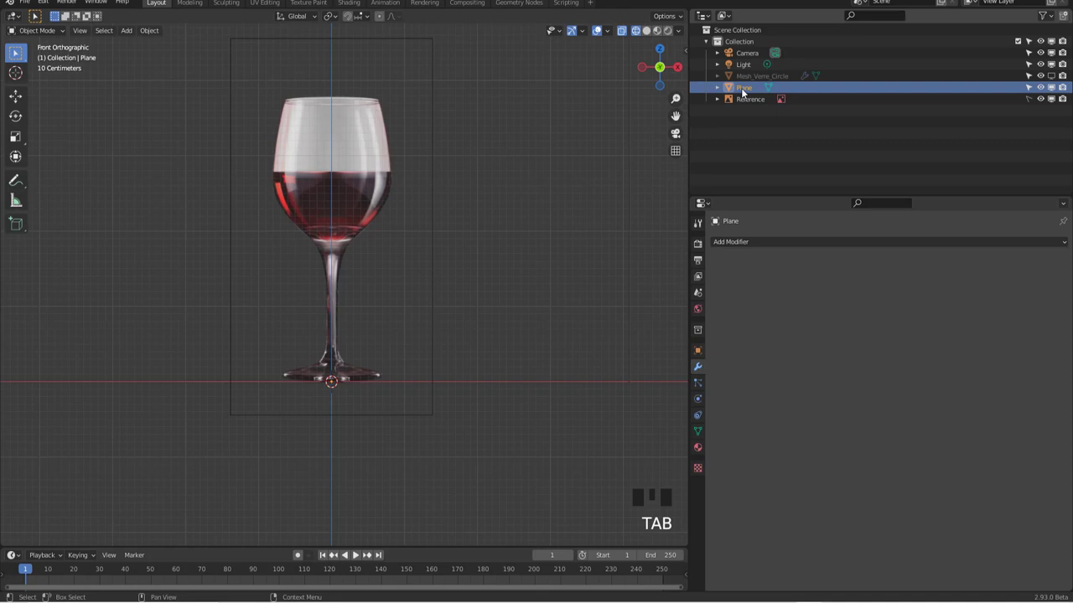
{"action": "left_click", "coordinate": [747, 86]}
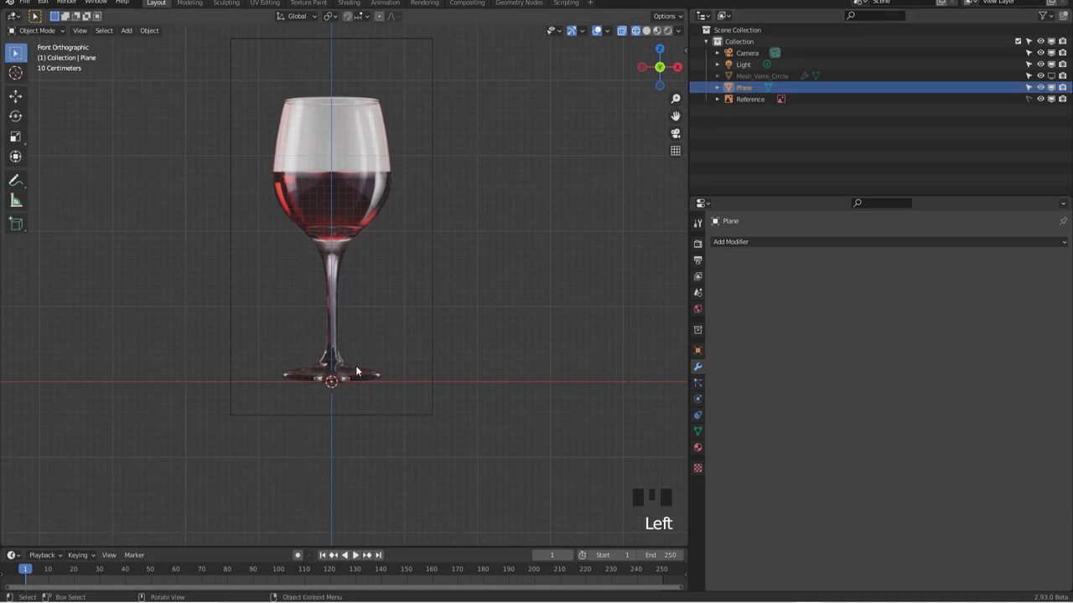
Back in Edit Mode, move the lone vertex along X toward the foot's outer edge
{"action": "key", "text": "Tab"}
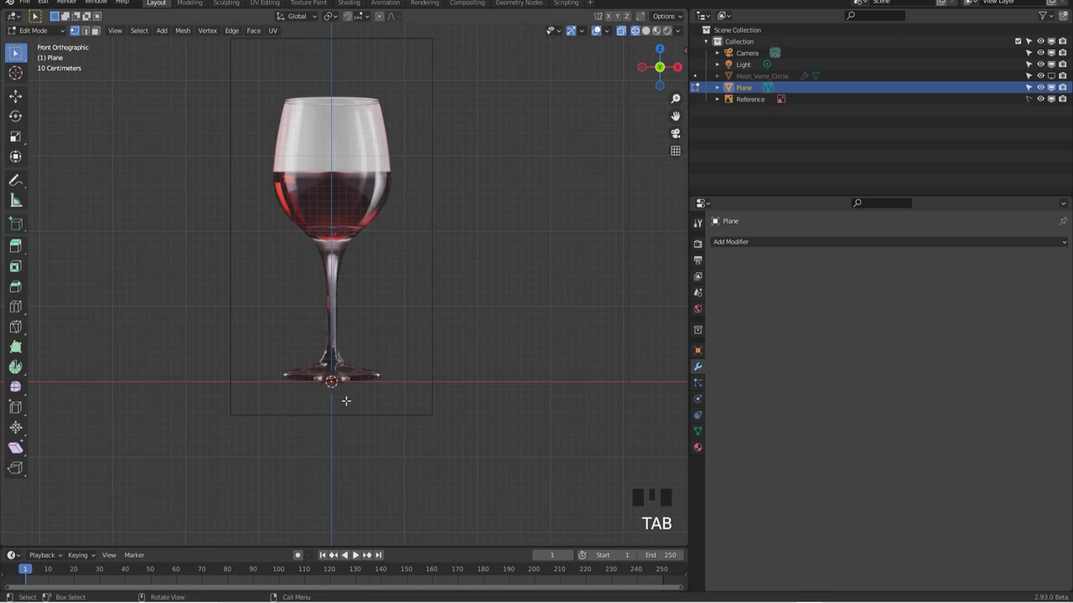
{"action": "key", "text": "e"}
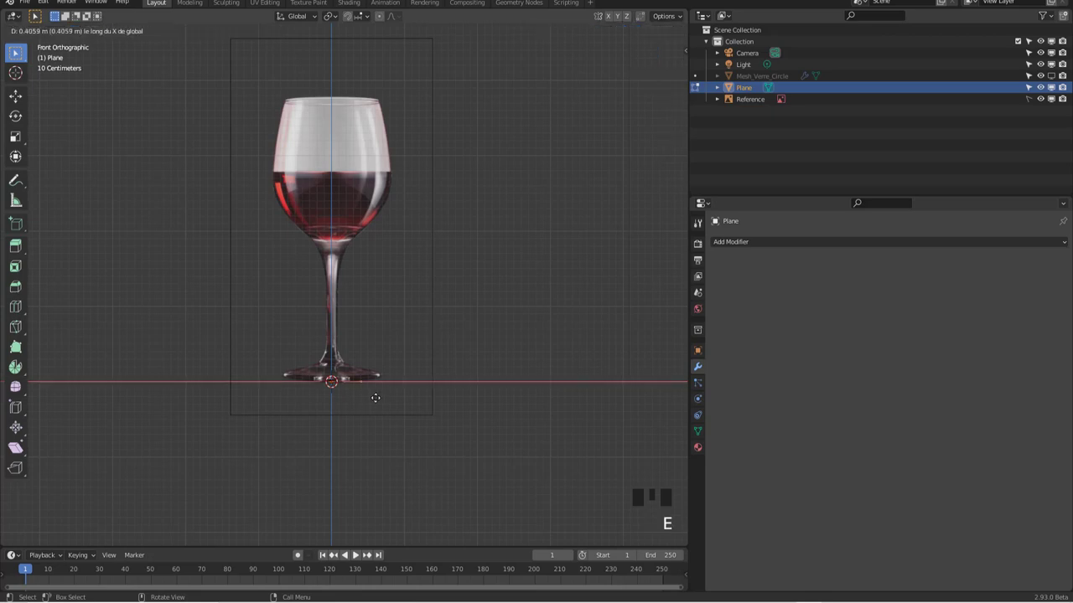
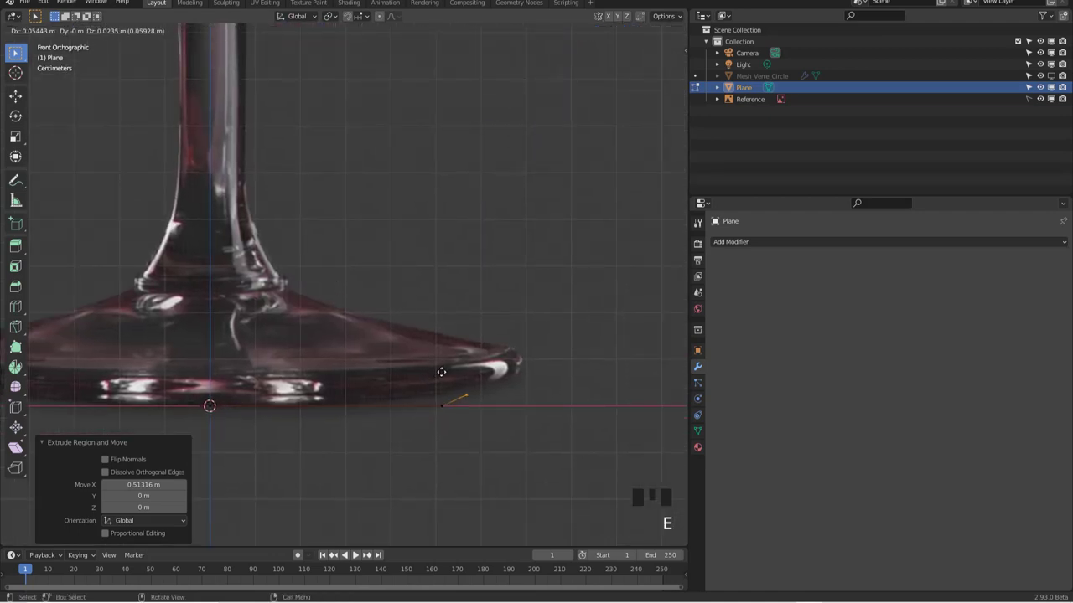
Extrude vertices along the foot's underside, rounded rim and upper slope toward the stem base
{"action": "key", "text": "e"}
{"action": "key", "text": "e"}
{"action": "key", "text": "e"}
{"action": "key", "text": "e"}
{"action": "key", "text": "e"}
{"action": "key", "text": "e"}
{"action": "key", "text": "e"}
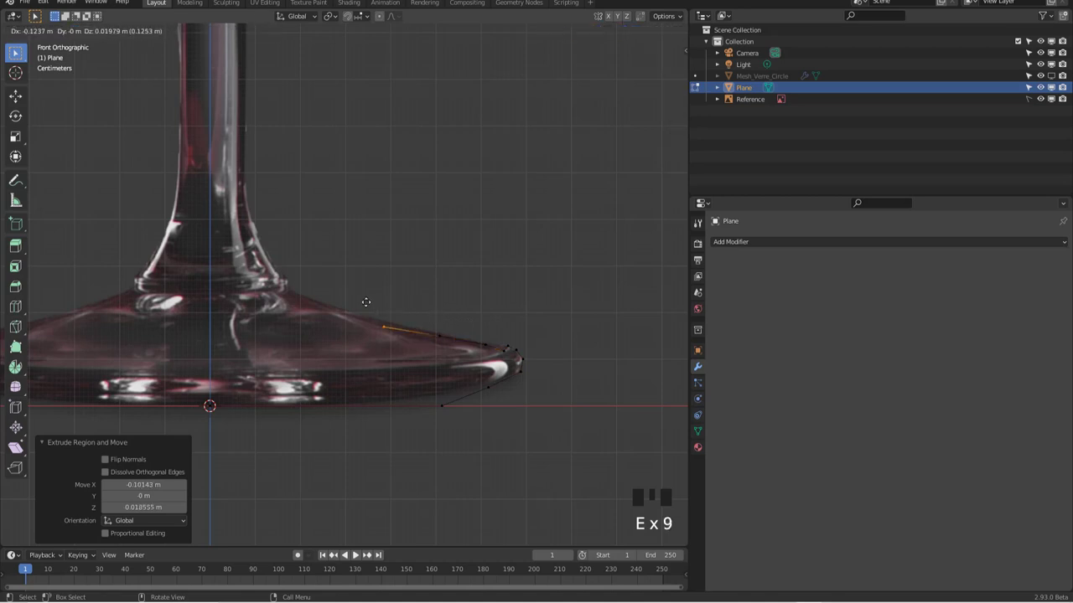
{"action": "key", "text": "e"}
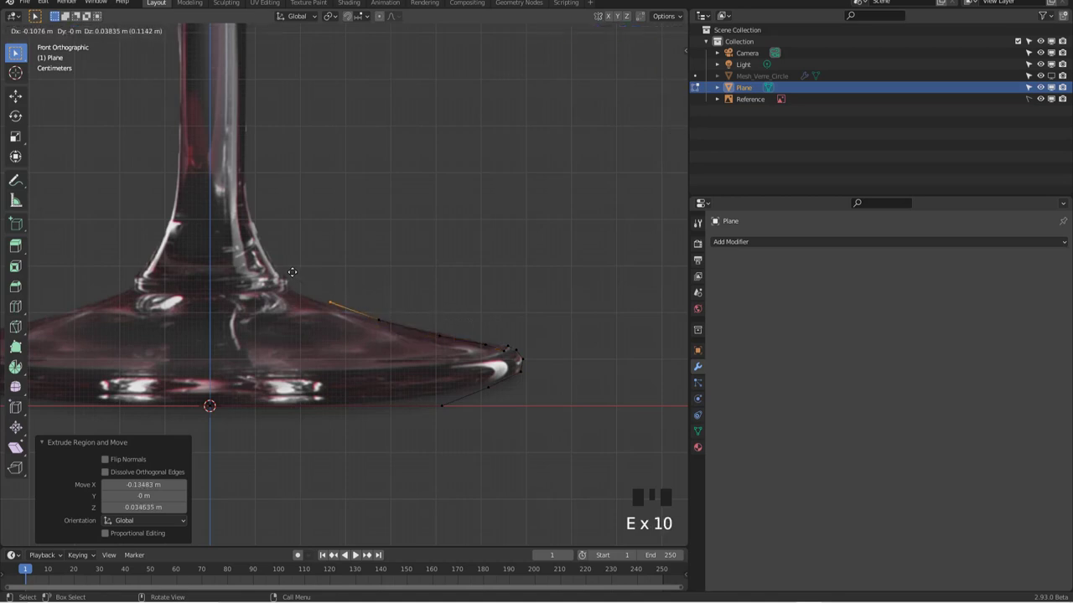
{"action": "key", "text": "e"}
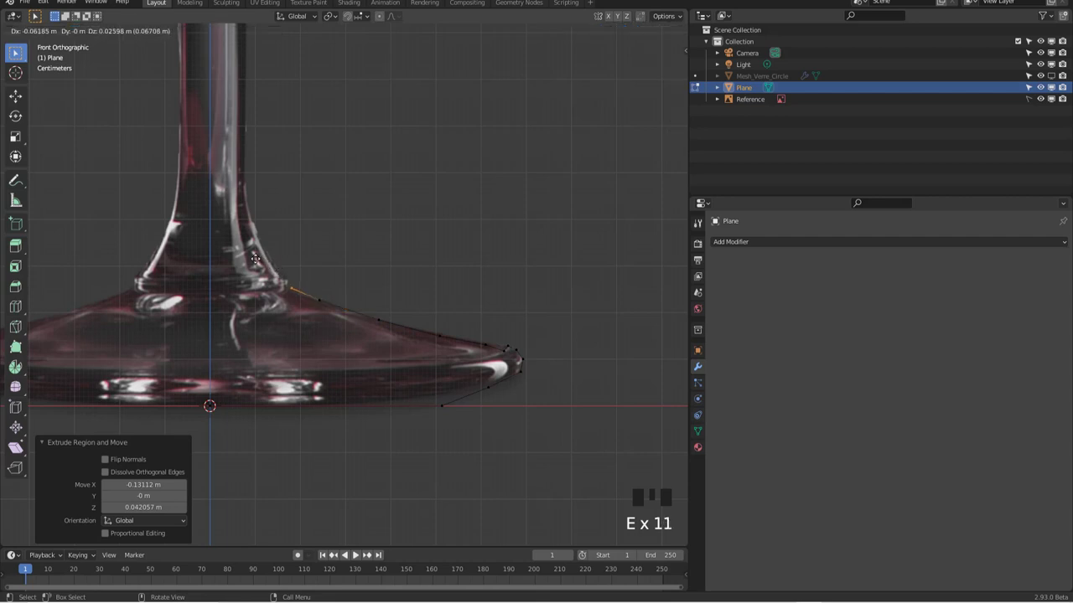
{"action": "scroll", "scroll_direction": "up", "scroll_amount": 3}
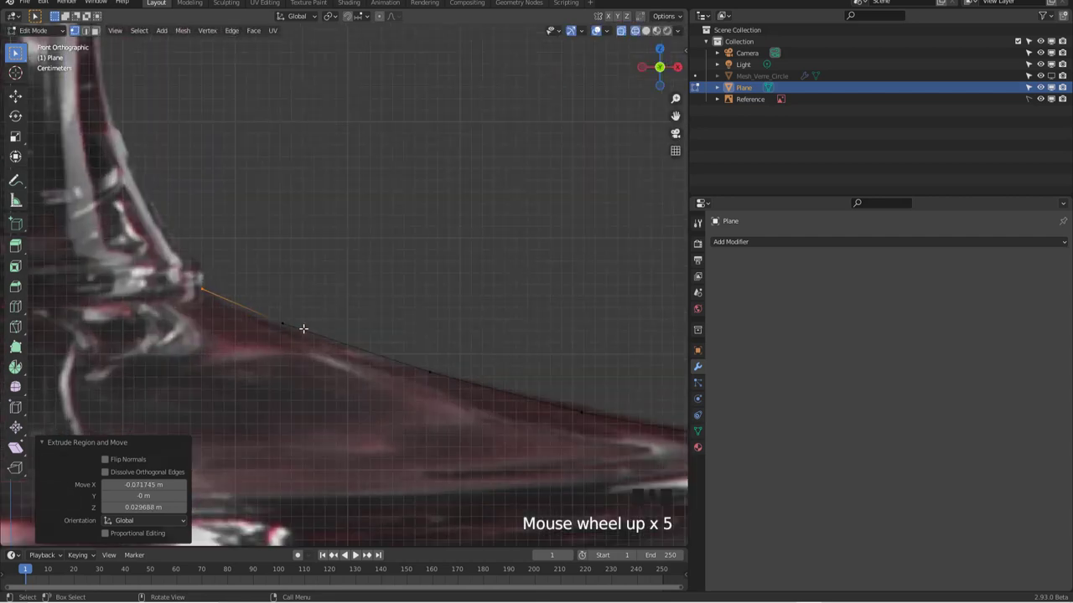
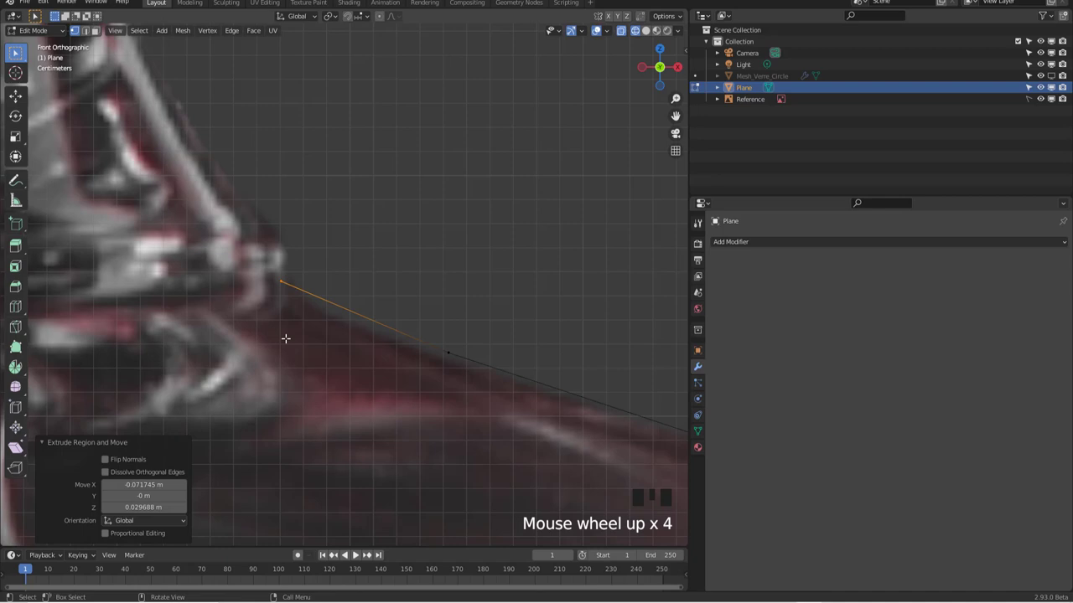
Extrude vertices around the stem's collar and up the stem's flare
{"action": "key", "text": "e"}
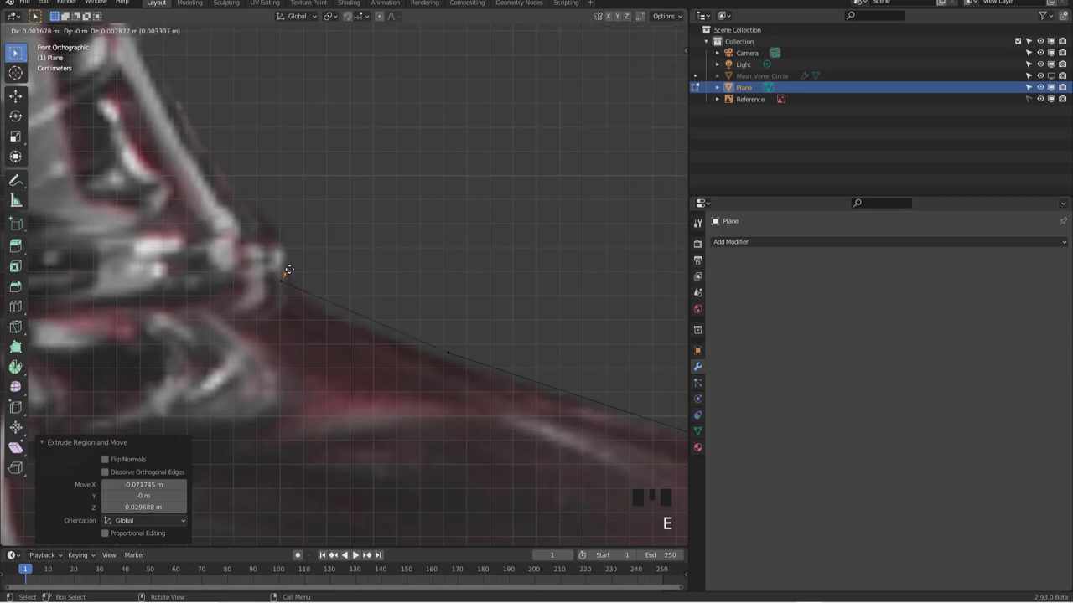
{"action": "key", "text": "e"}
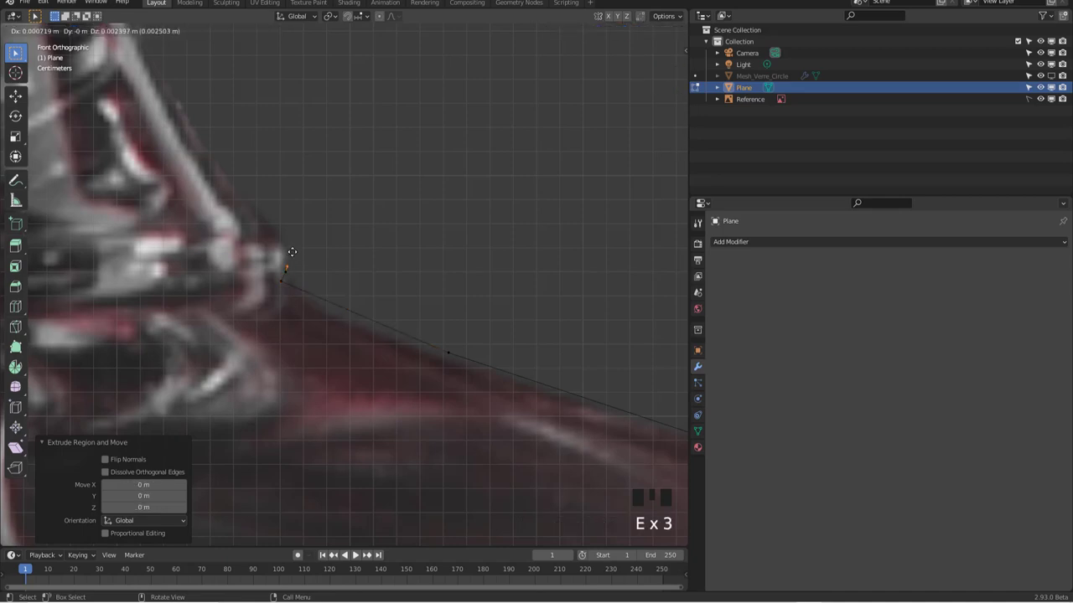
{"action": "key", "text": "e"}
{"action": "key", "text": "e"}
{"action": "key", "text": "e"}
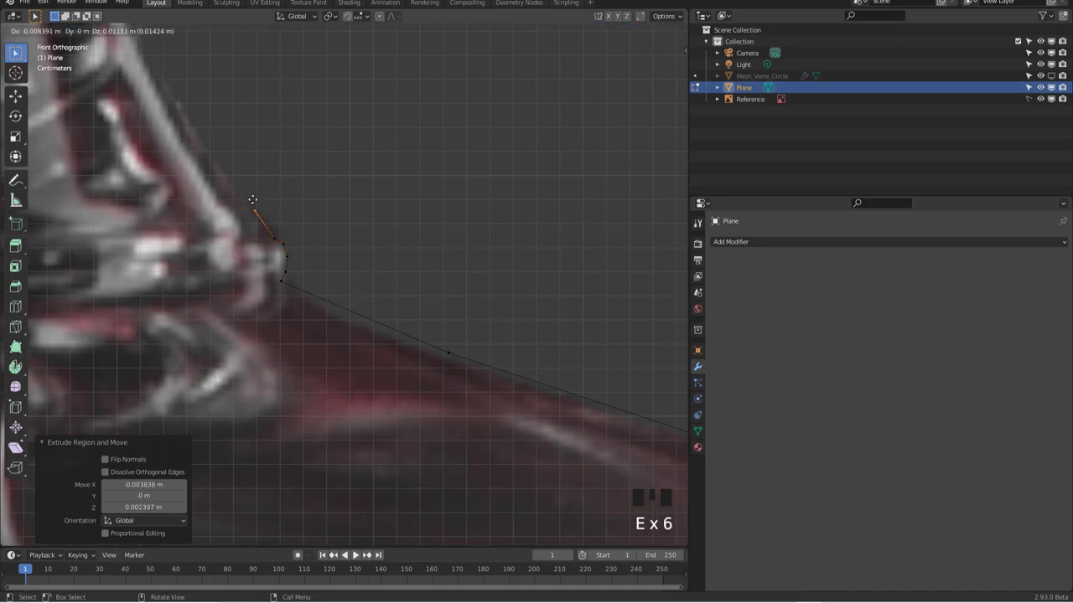
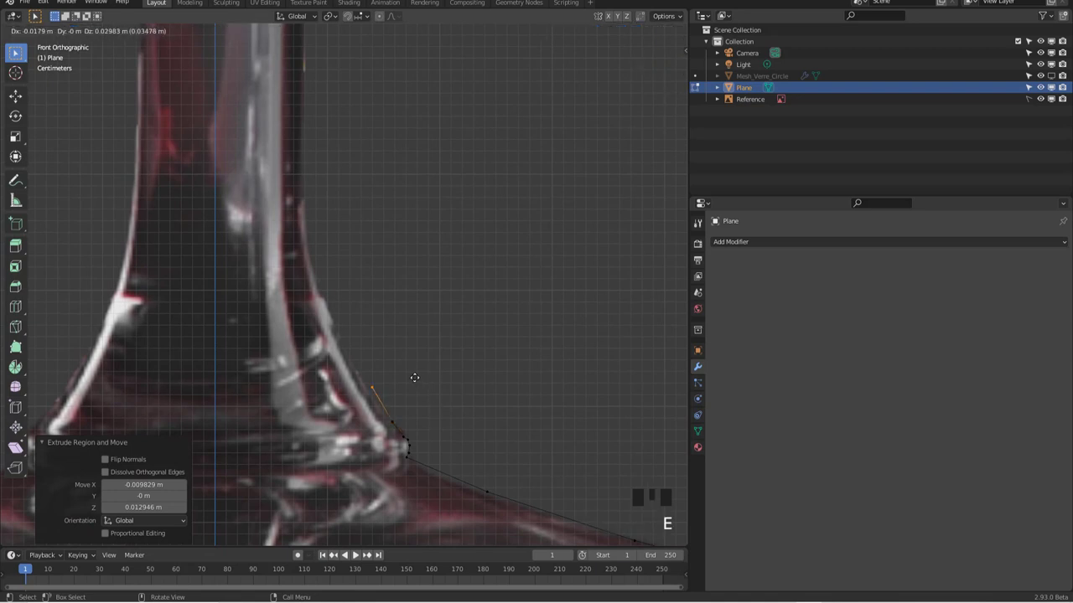
{"action": "key", "text": "e"}
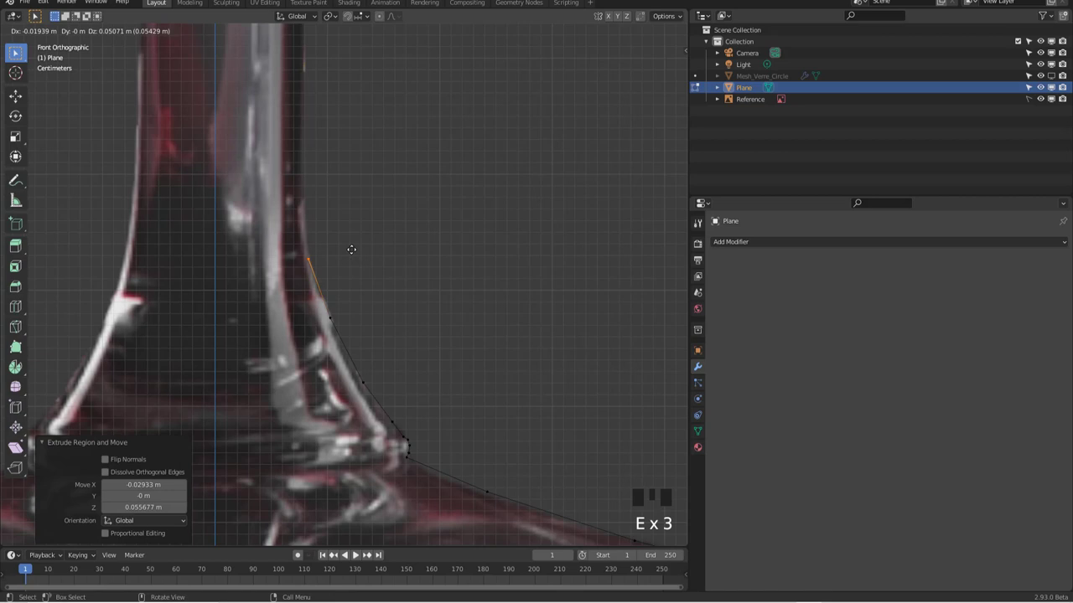
{"action": "key", "text": "e"}
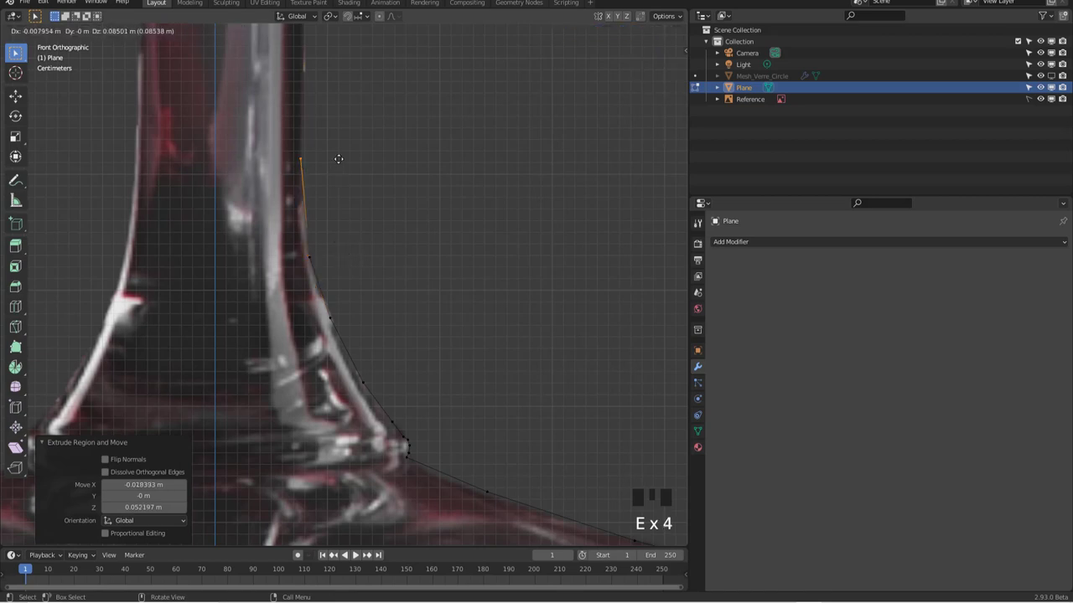
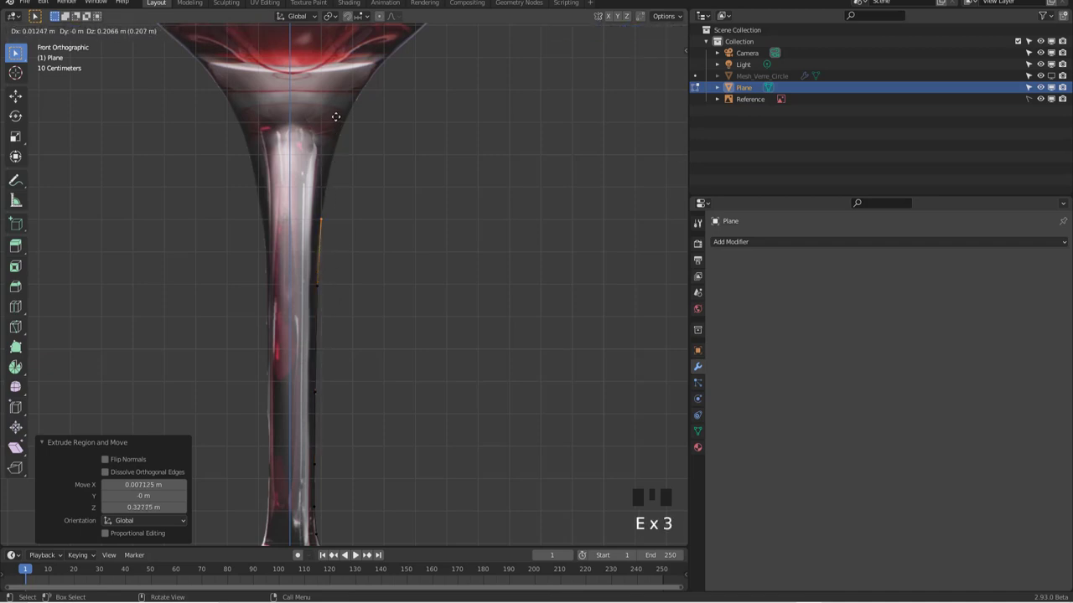
Extrude vertices up the stem length and outward along the bowl's underside curve
{"action": "key", "text": "e"}
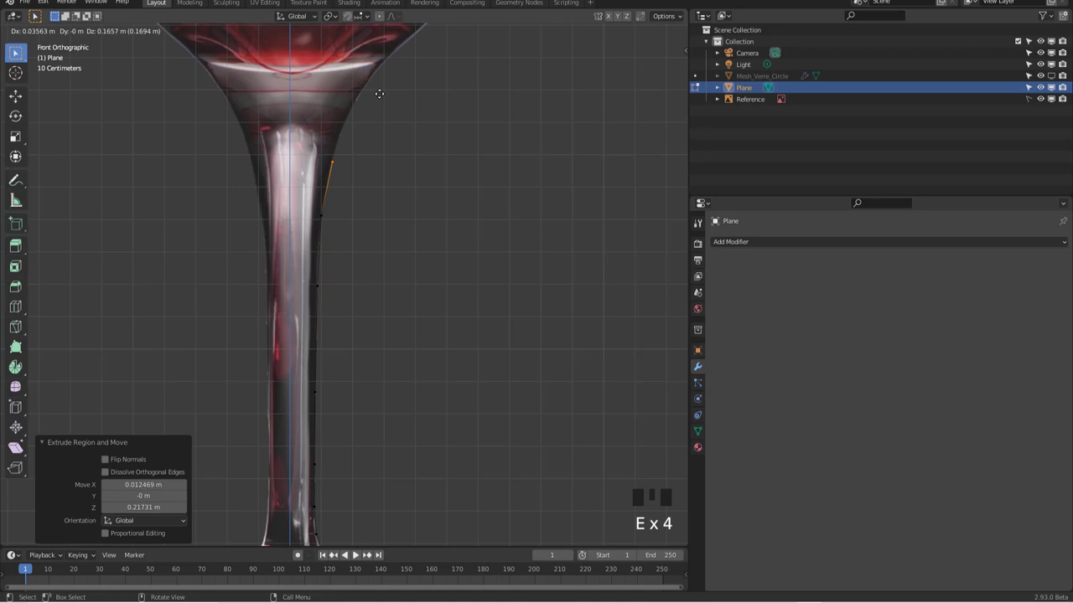
{"action": "key", "text": "e"}
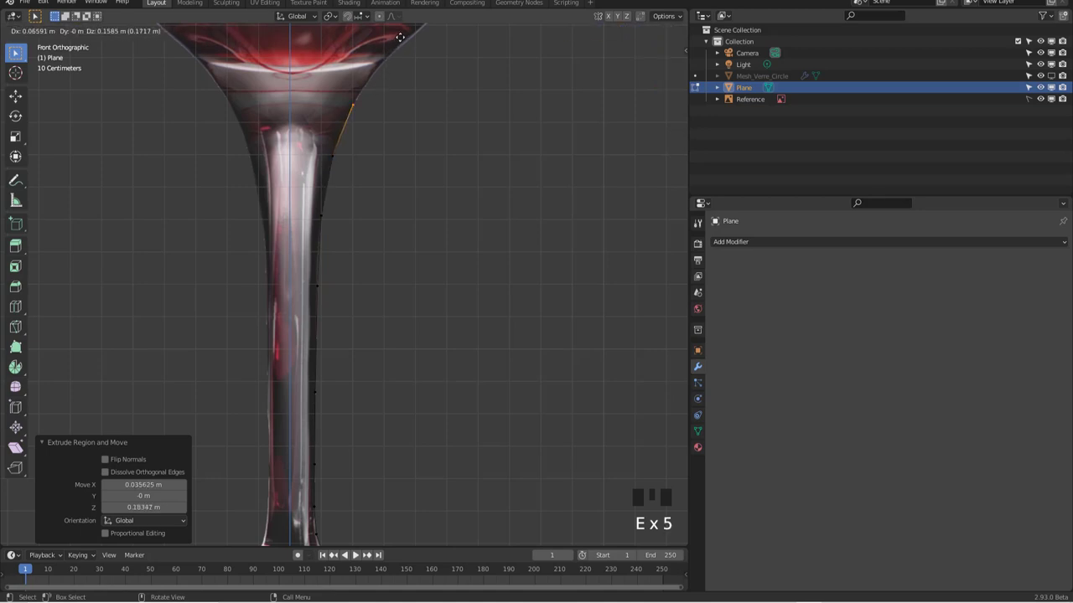
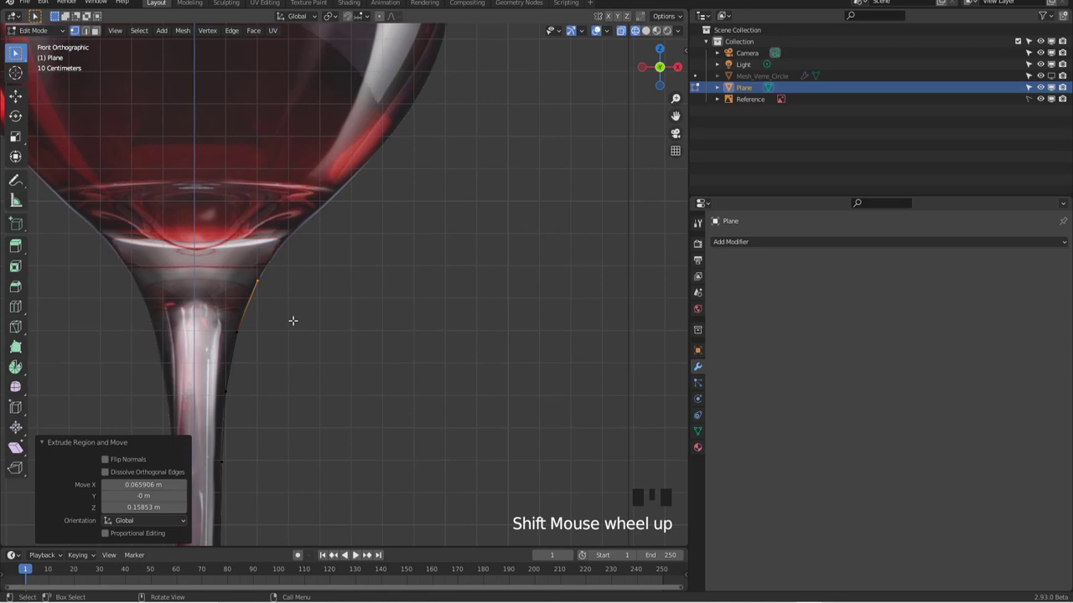
{"action": "key", "text": "e"}
{"action": "key", "text": "e"}
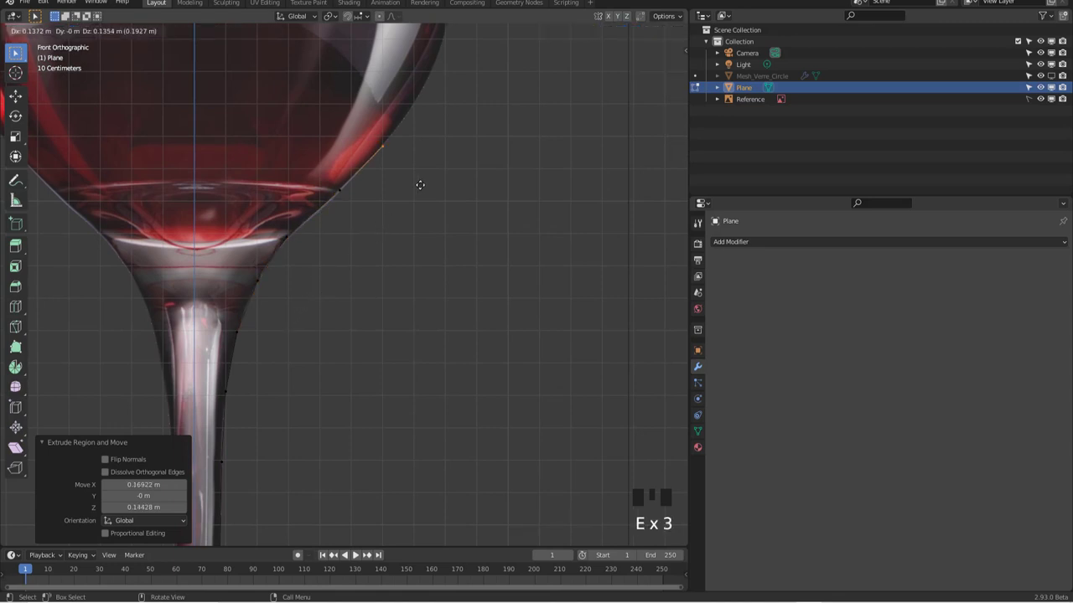
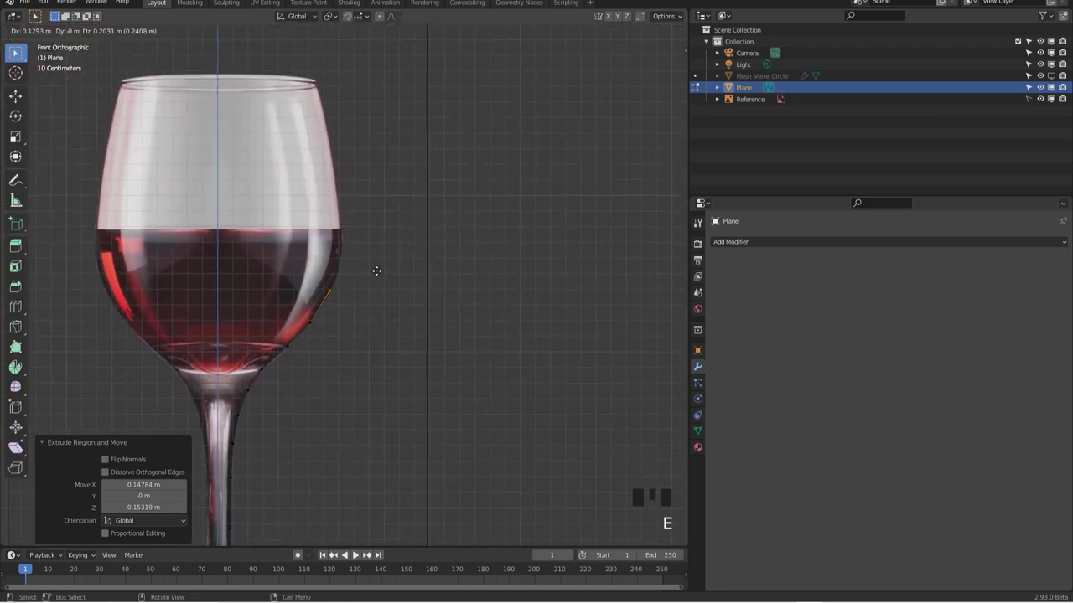
Extrude vertices up the bowl's outer side past the wine surface toward the rim
{"action": "key", "text": "e"}
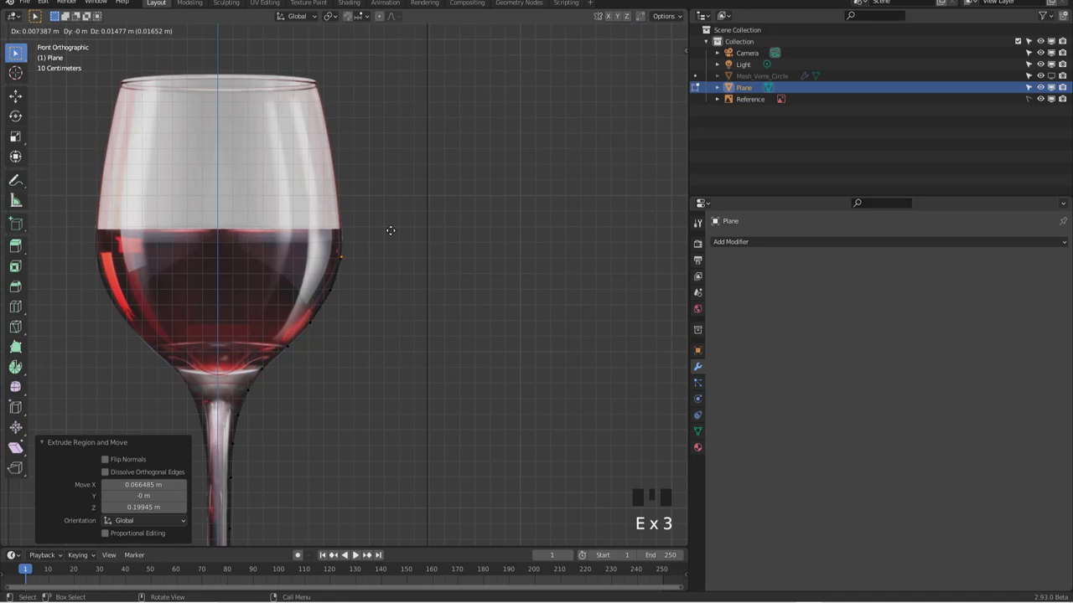
{"action": "key", "text": "e"}
{"action": "key", "text": "e"}
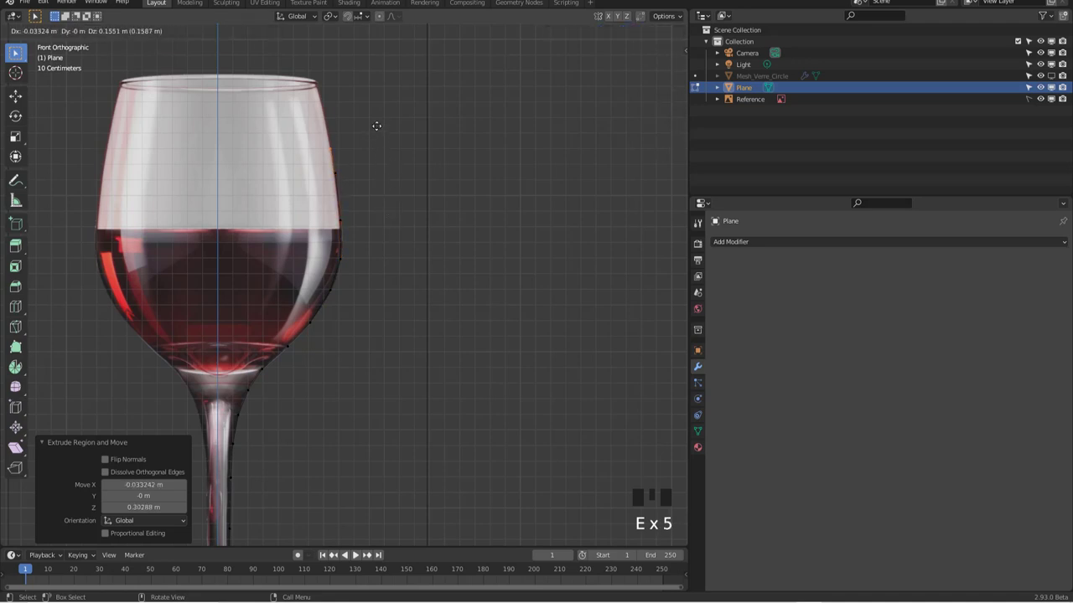
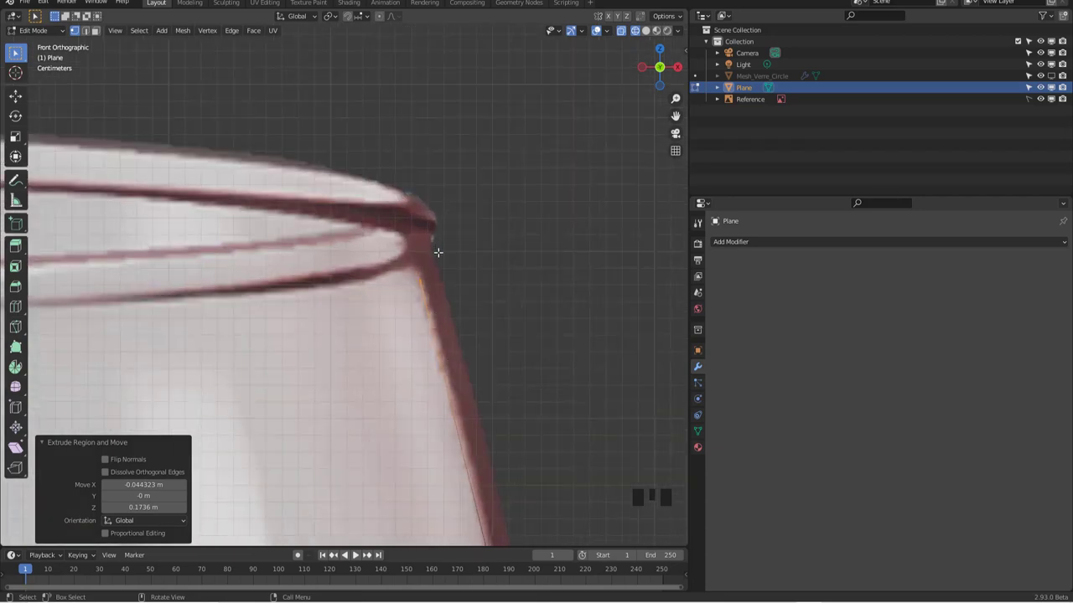
Extrude the outline vertex by vertex around the rim's curled lip, completing the foot-to-rim profile
{"action": "scroll", "scroll_direction": "down", "scroll_amount": 3}
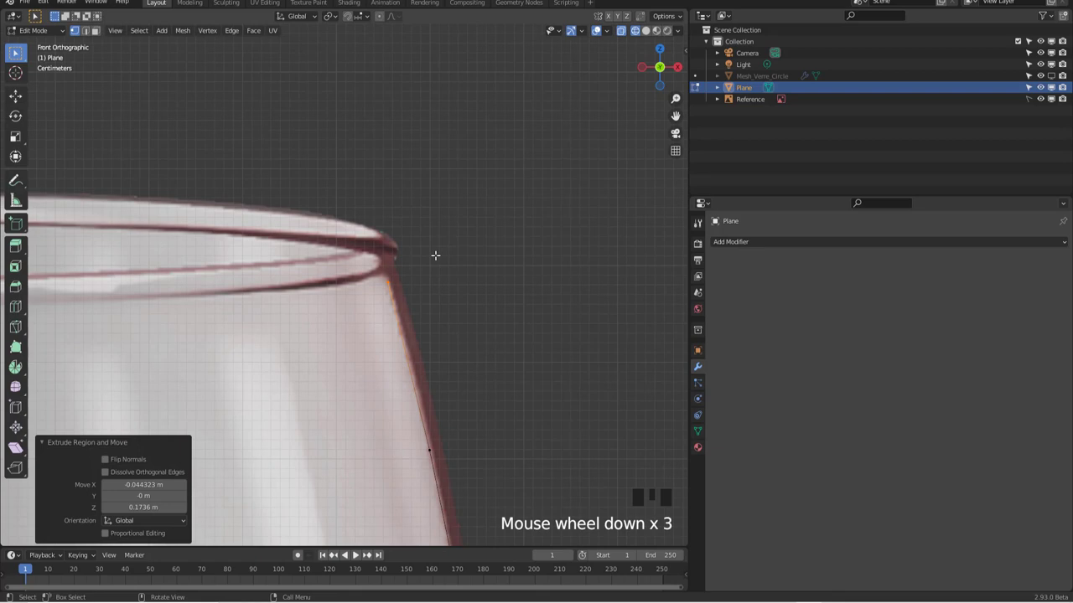
{"action": "key", "text": "e"}
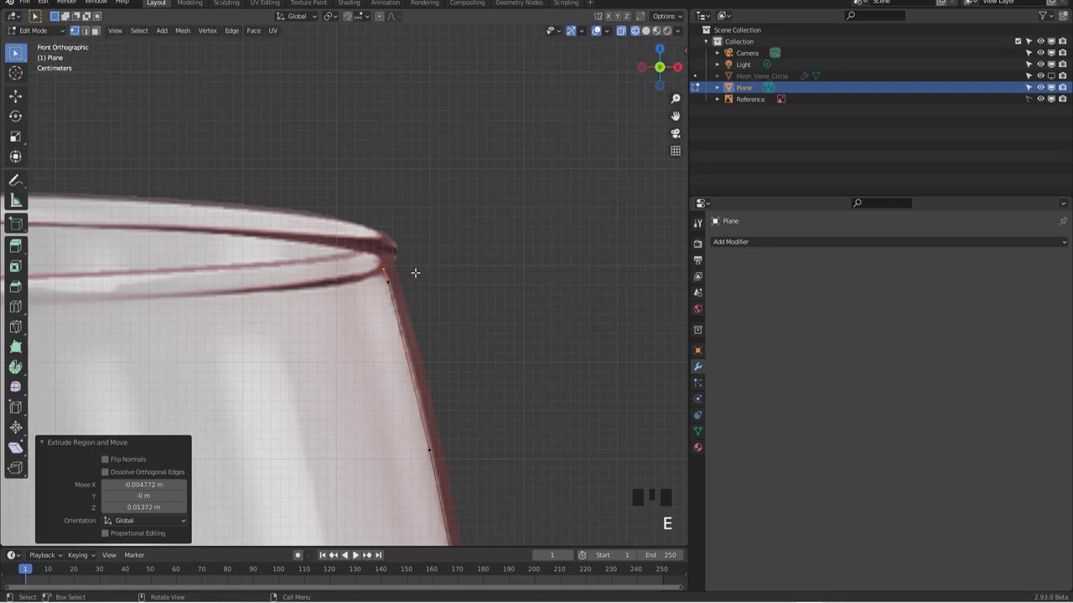
{"action": "key", "text": "e"}
{"action": "key", "text": "e"}
{"action": "key", "text": "e"}
{"action": "key", "text": "e"}
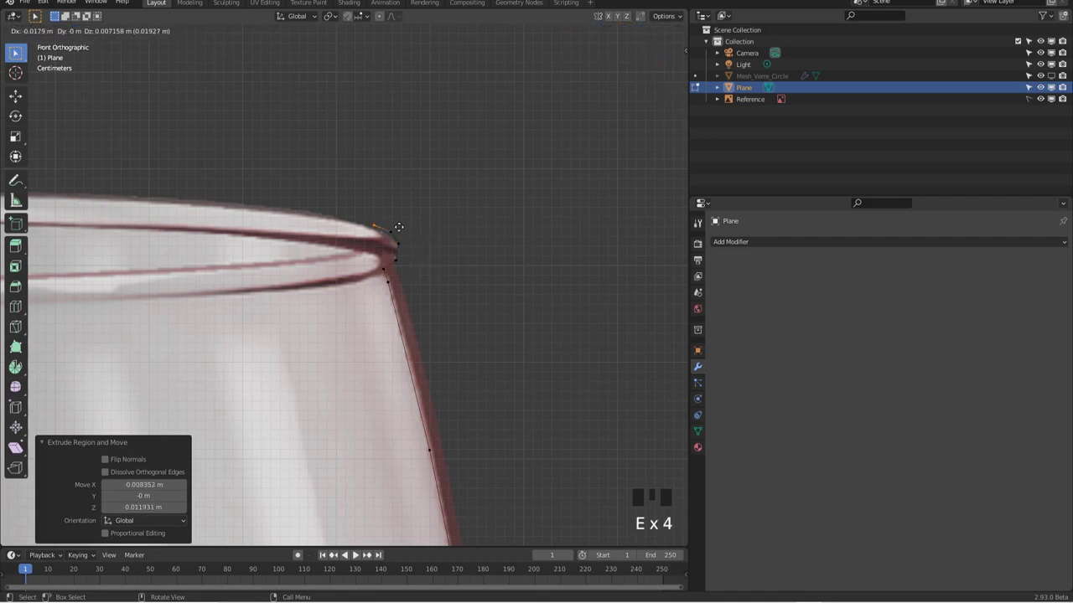
{"action": "key", "text": "e"}
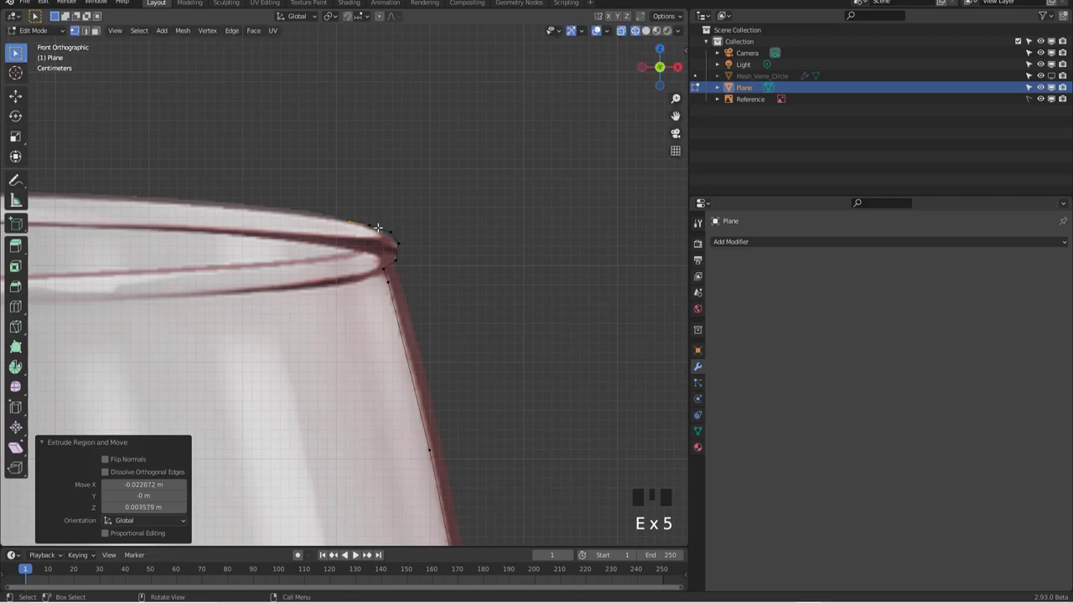
{"action": "scroll", "scroll_direction": "down", "scroll_amount": 3}
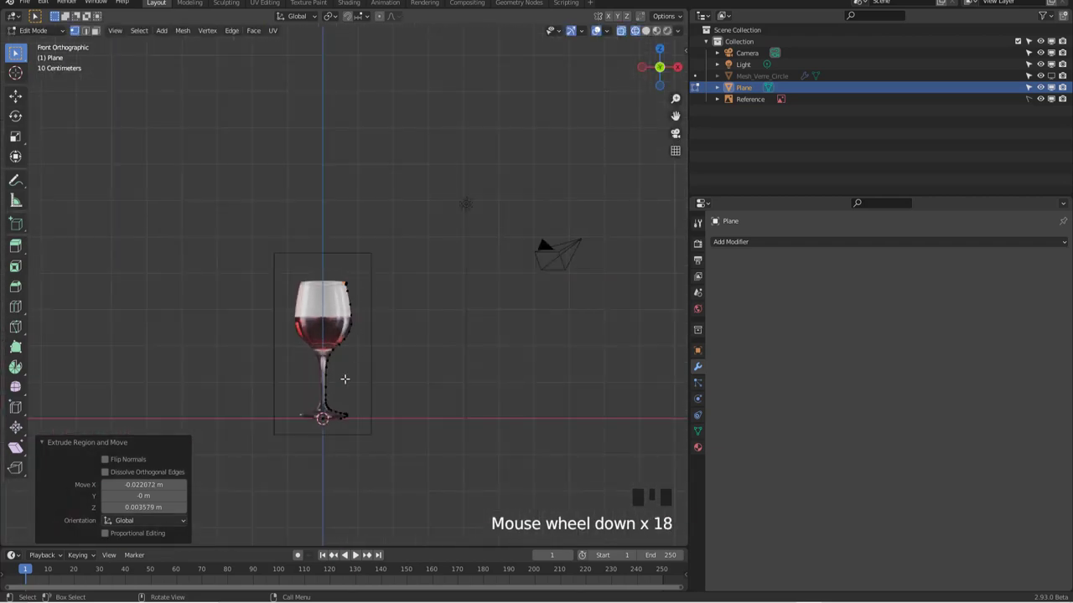
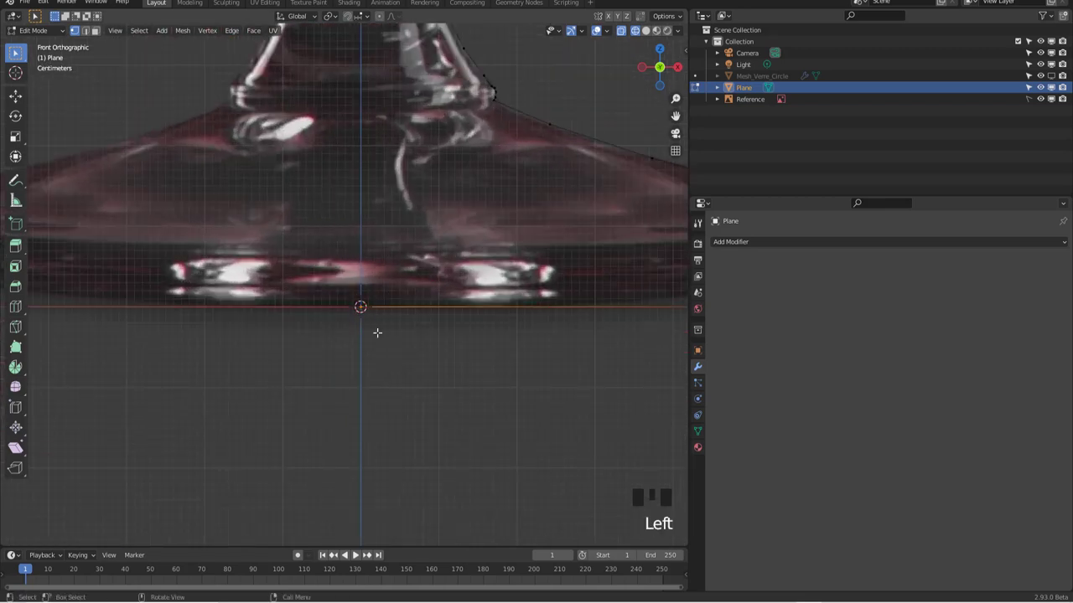
Move the foot's end vertex onto the centre axis at the glass base
{"action": "key", "text": "g"}
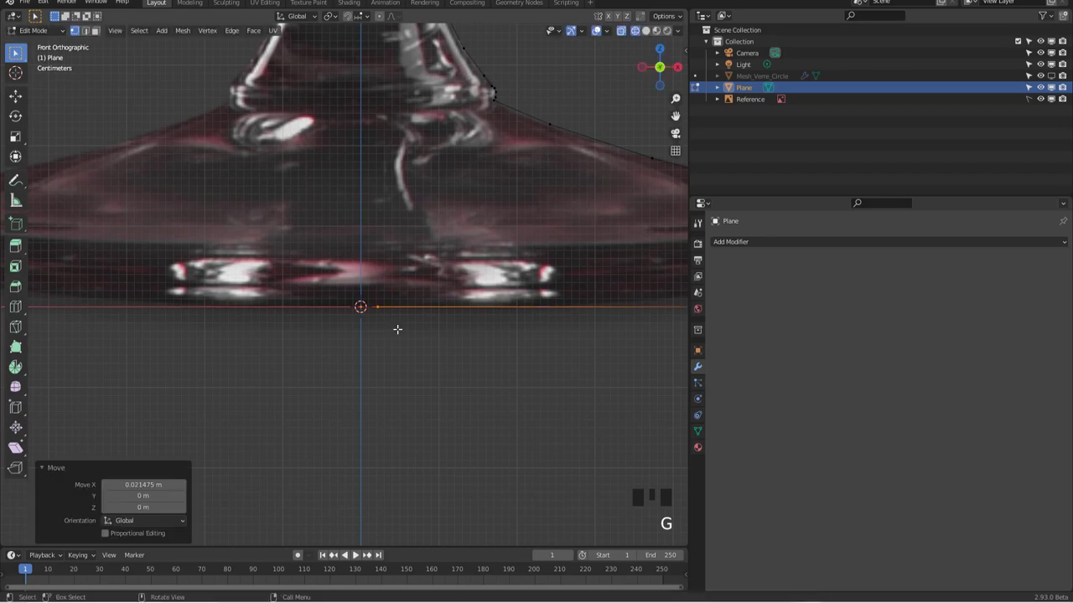
{"action": "scroll", "scroll_direction": "up", "scroll_amount": 3}
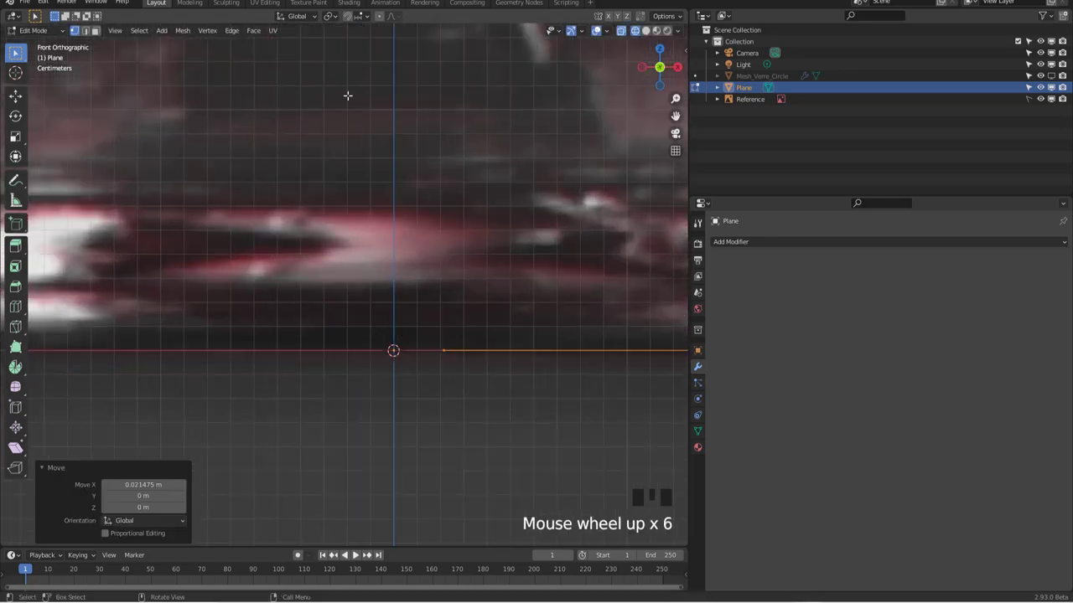
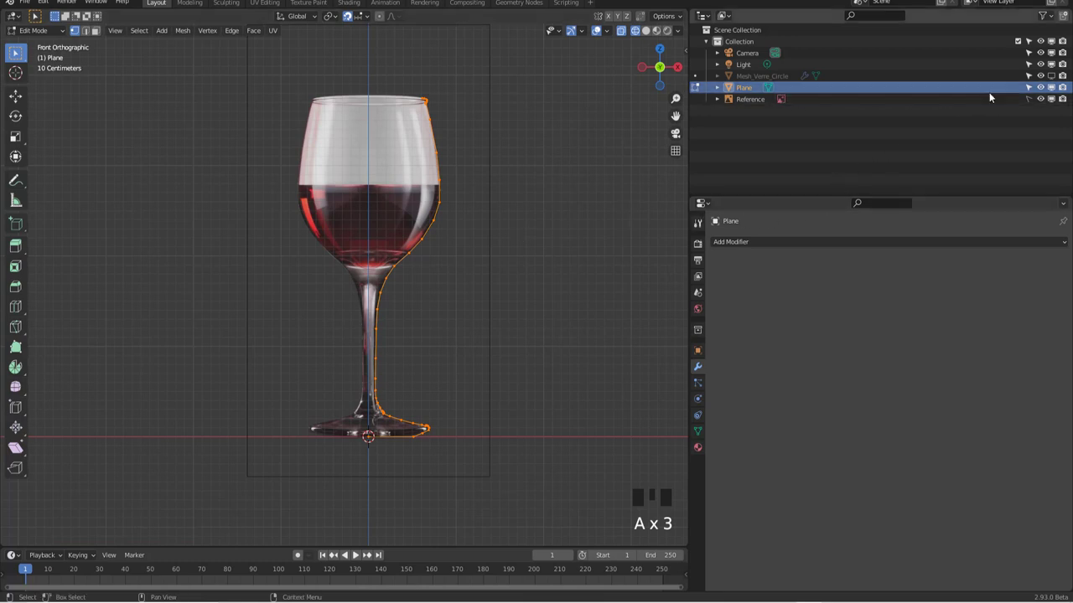
Hide the reference image and view the traced profile from the top
{"action": "left_click", "coordinate": [1045, 97]}
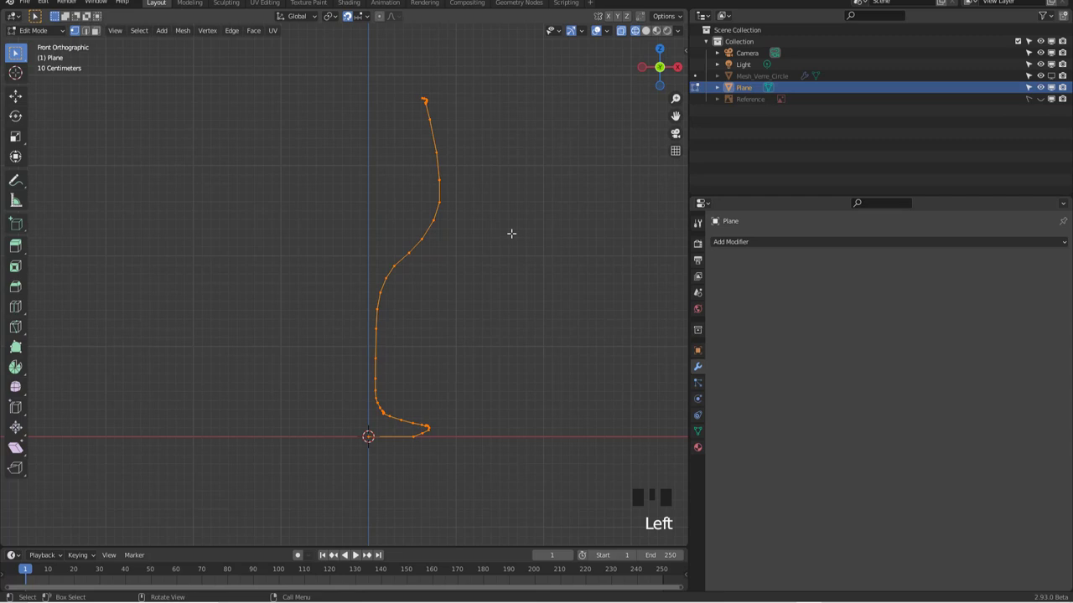
{"action": "key", "text": "KP_7"}
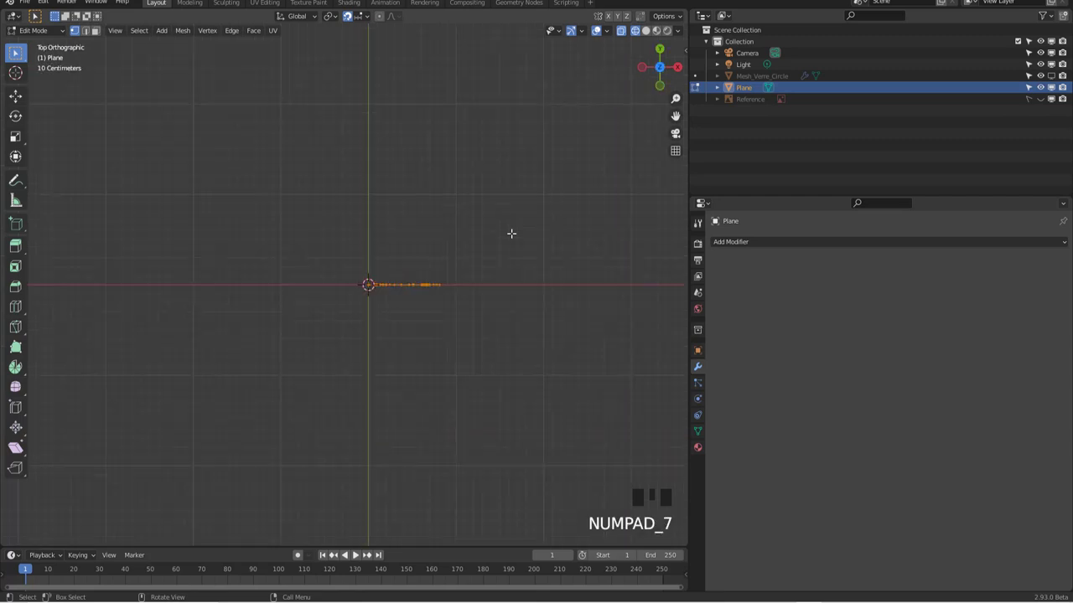
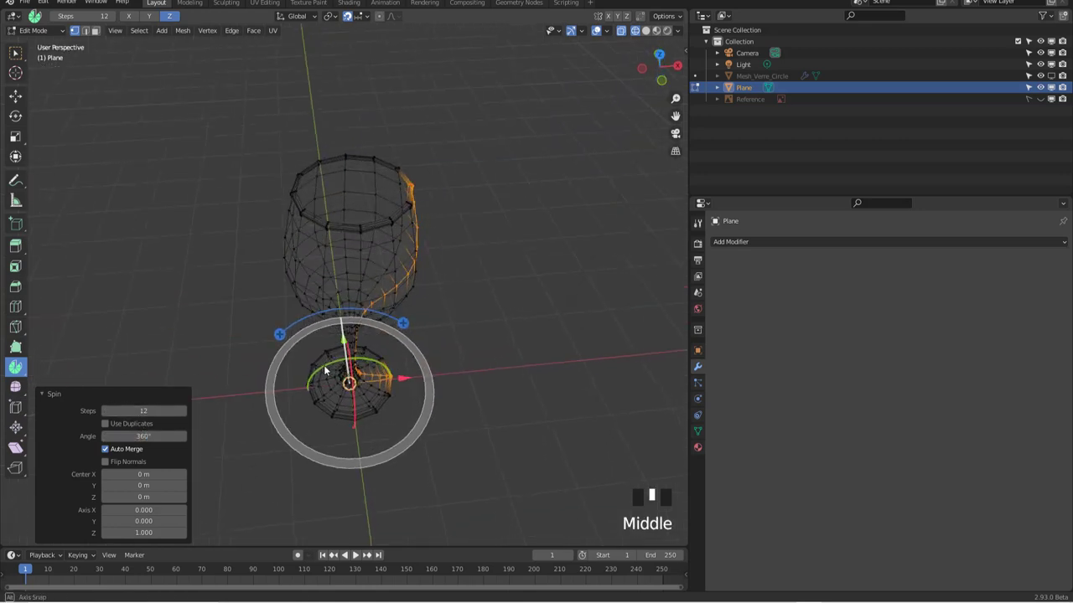
Inspect the 20-step spun glass and return to object mode
{"action": "scroll", "scroll_direction": "up", "scroll_amount": 3}
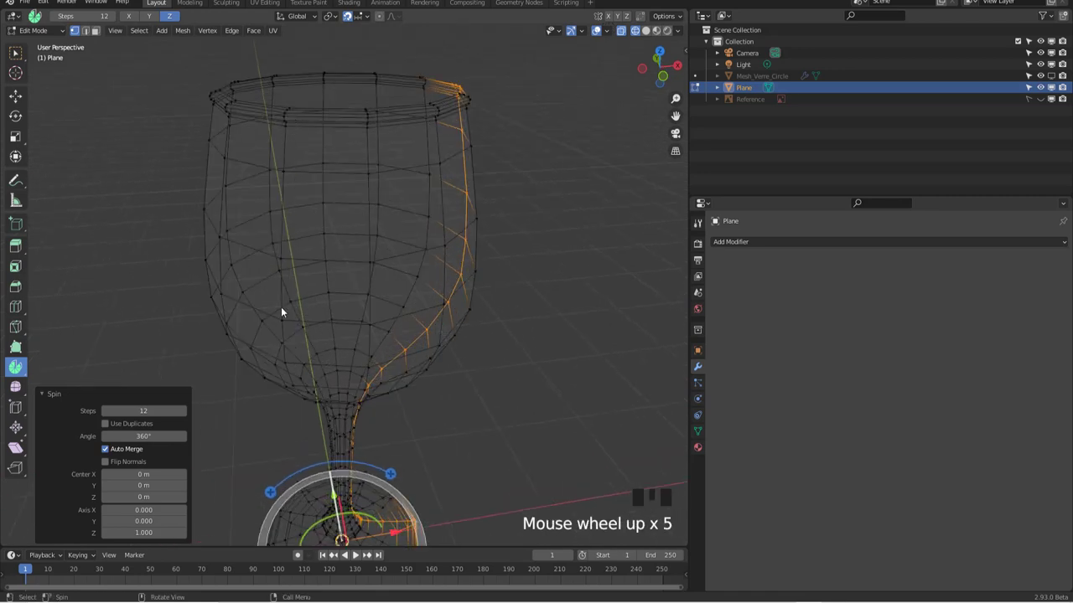
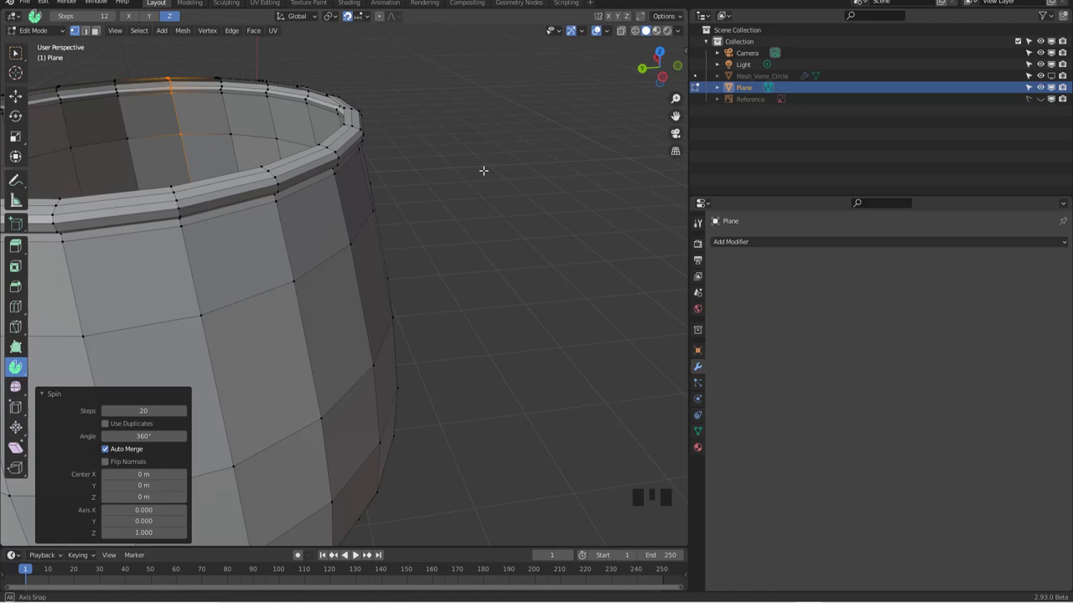
{"action": "scroll", "scroll_direction": "up", "scroll_amount": 3}
{"action": "scroll", "scroll_direction": "down", "scroll_amount": 3}
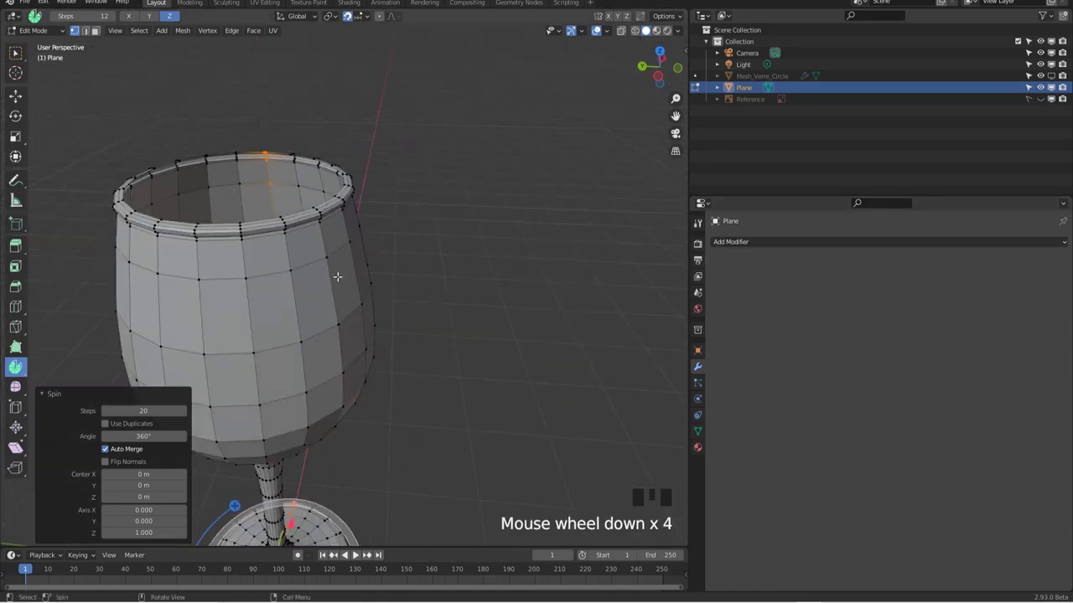
{"action": "key", "text": "Tab"}
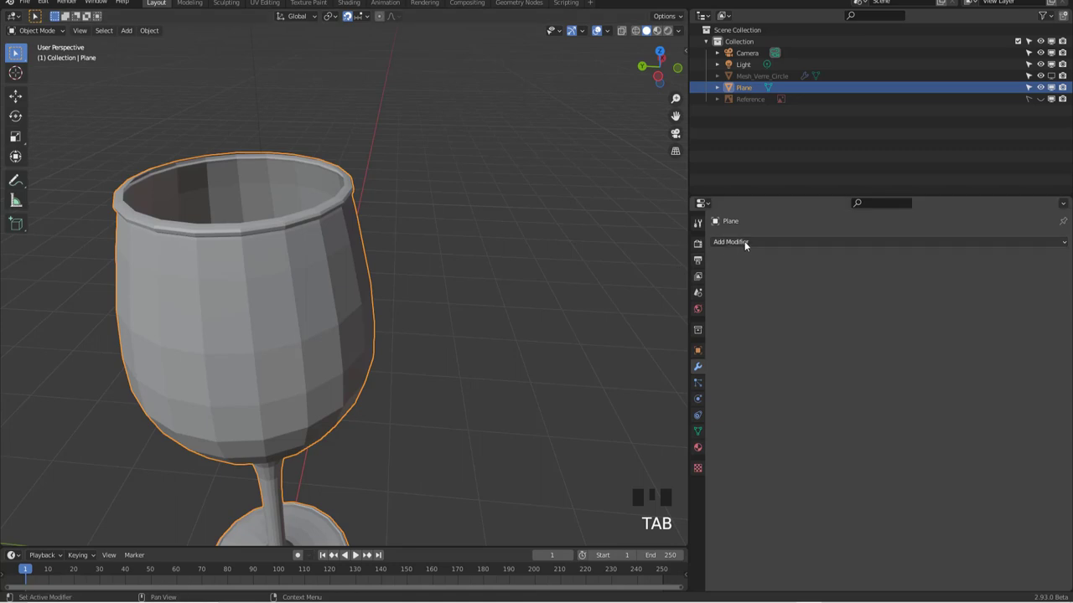
Add a 0.01 m Solidify modifier and orbit the rim to check the wall thickness
{"action": "left_click_drag", "start_coordinate": [748, 243], "coordinate": [407, 271]}
{"action": "left_click_drag", "start_coordinate": [407, 272], "coordinate": [410, 260]}
{"action": "scroll", "scroll_direction": "up", "scroll_amount": 3}
{"action": "left_click_drag", "start_coordinate": [422, 257], "coordinate": [495, 283]}
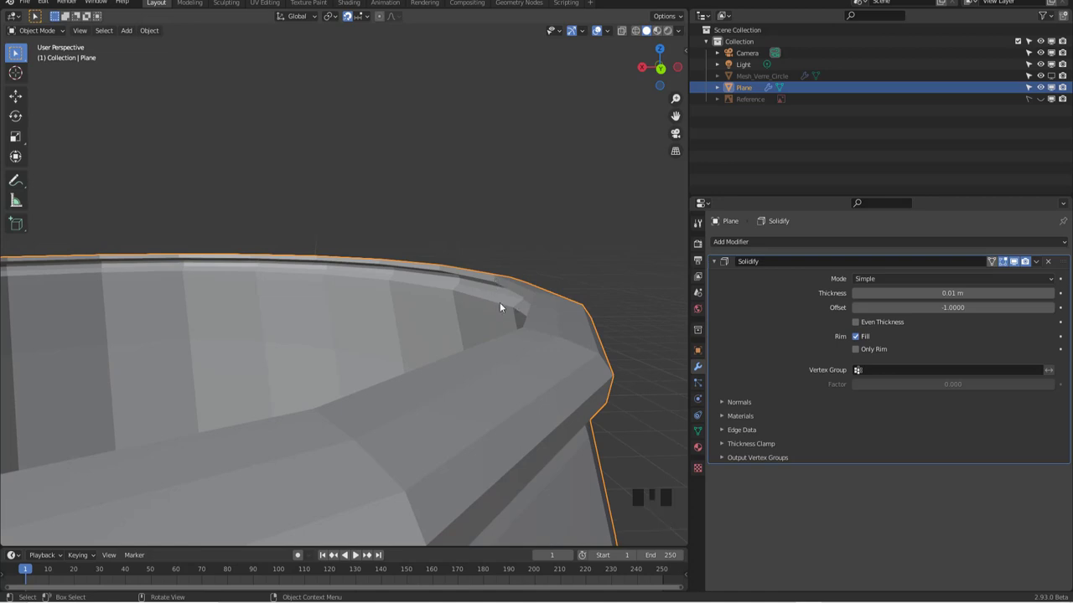
{"action": "scroll", "scroll_direction": "down", "scroll_amount": 3}
{"action": "left_click_drag", "start_coordinate": [472, 261], "coordinate": [493, 262]}
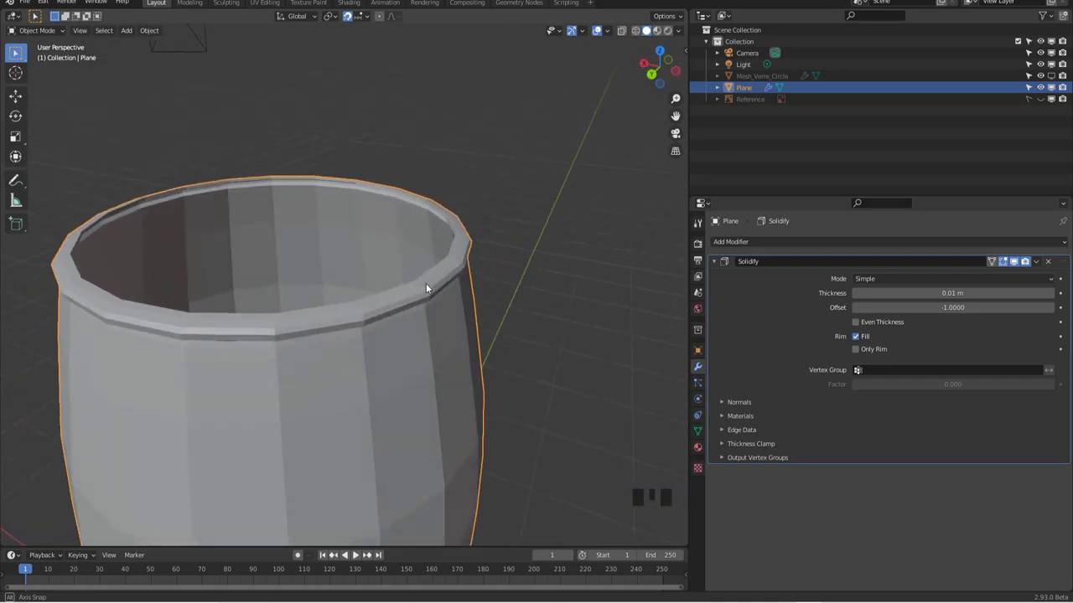
{"action": "scroll", "scroll_direction": "down", "scroll_amount": 3}
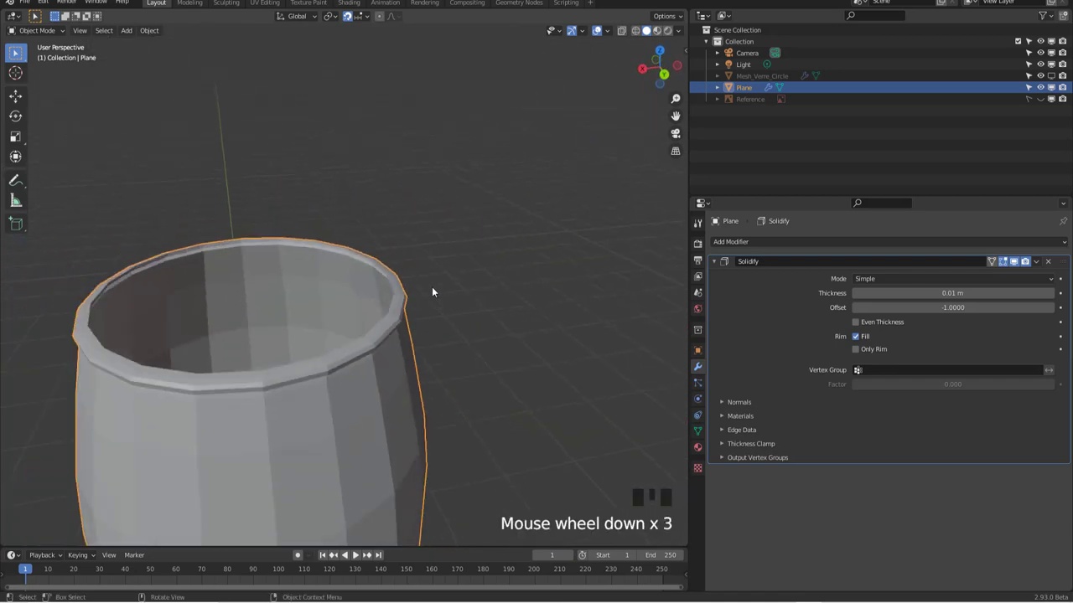
Return to front view and reopen the glass mesh for editing
{"action": "key", "text": "KP_1"}
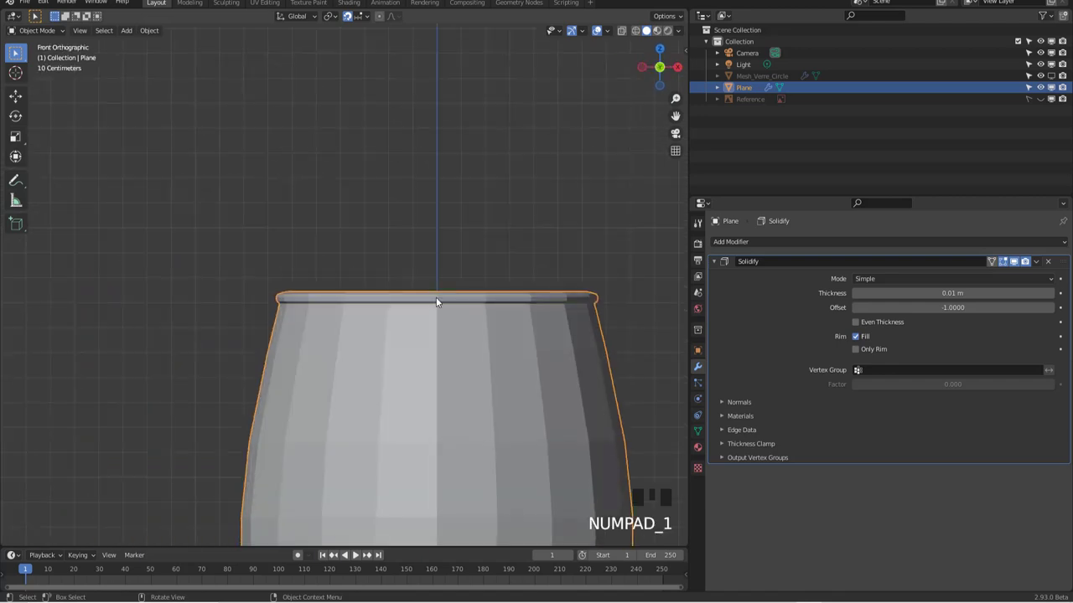
{"action": "key", "text": "Tab"}
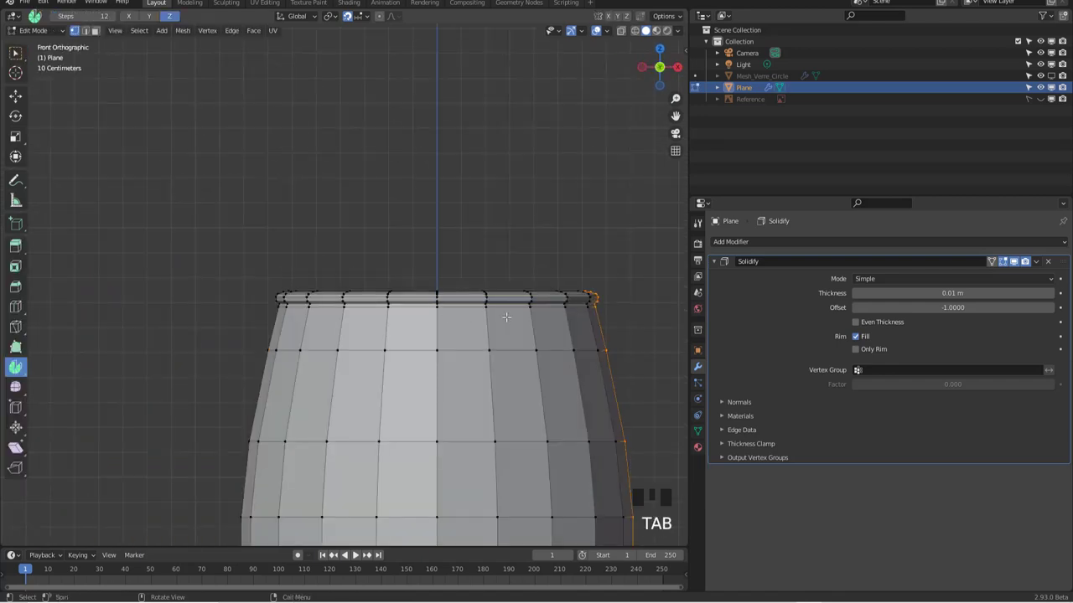
Show the glass as a see-through wireframe and deselect the rim vertices
{"action": "key", "text": "z"}
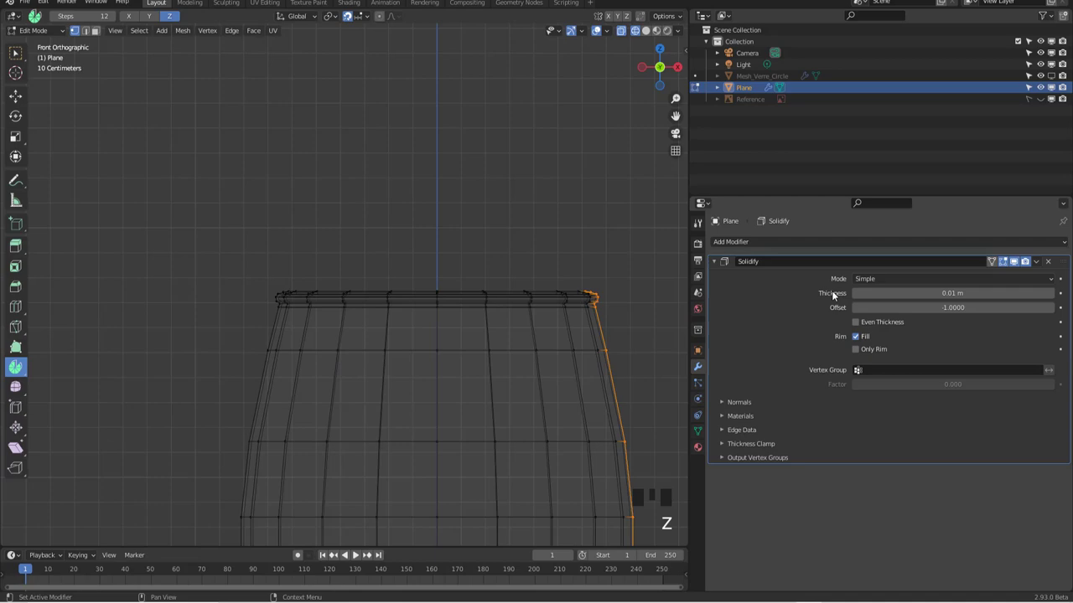
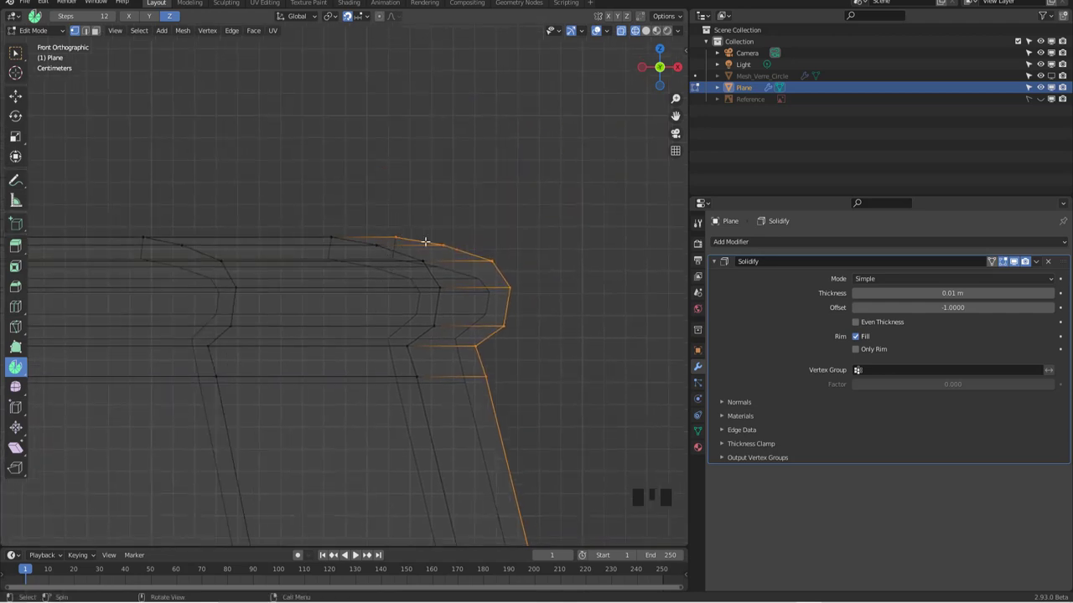
{"action": "key", "text": "a"}
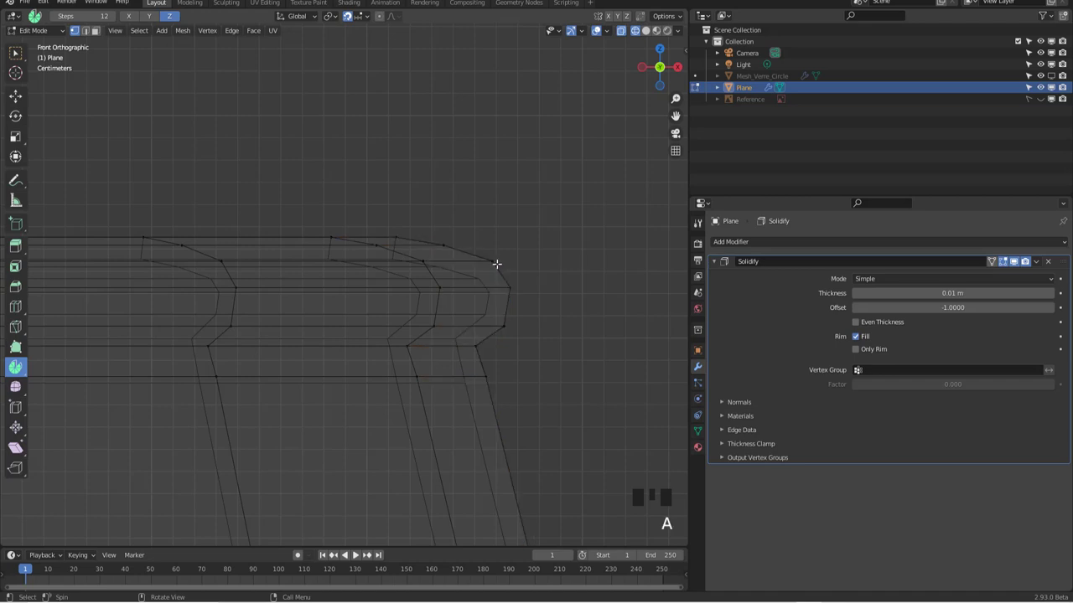
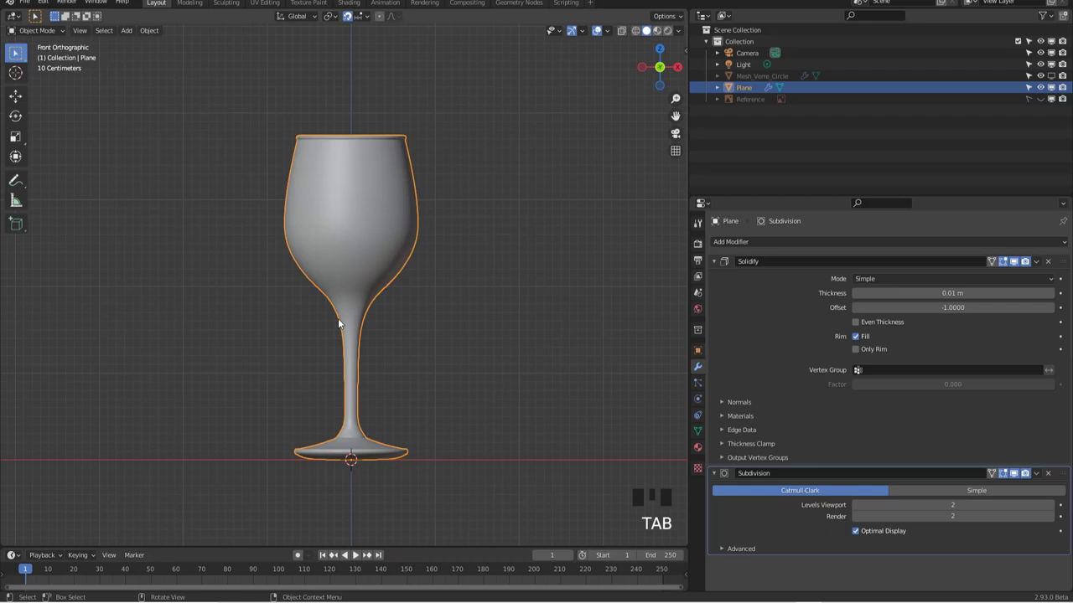
Reopen the glass mesh for vertex editing
{"action": "key", "text": "Tab"}
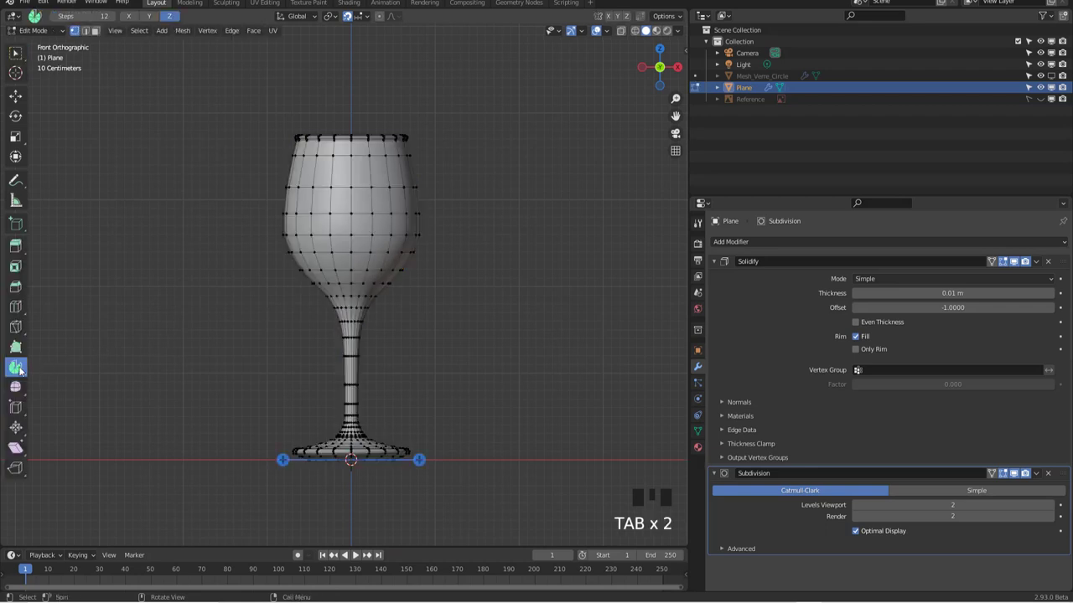
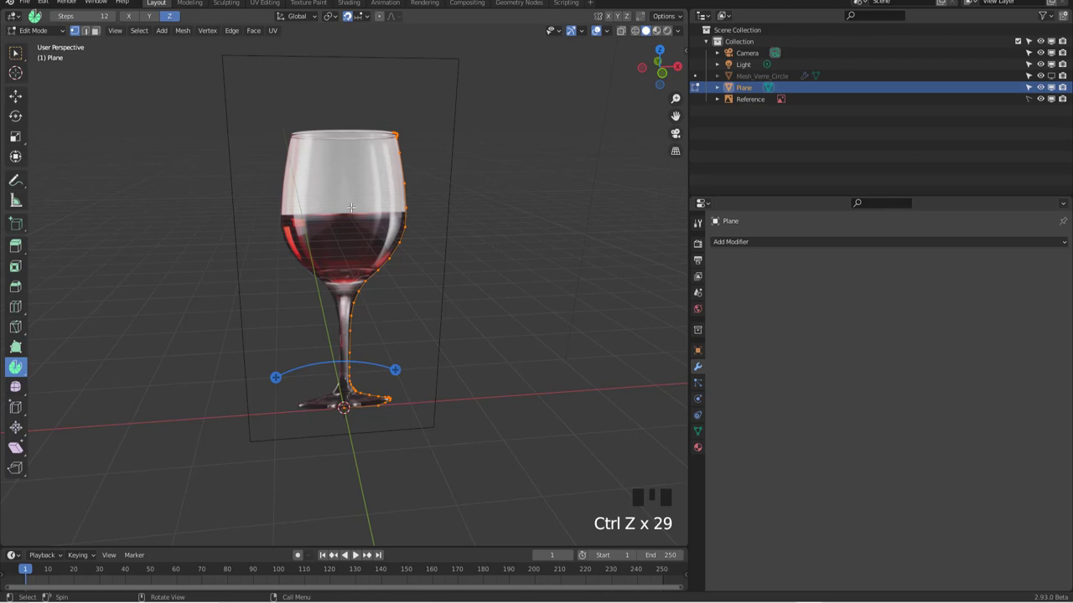
From front view, move the rim end vertex and extrude a small lip from it
{"action": "key", "text": "KP_1"}
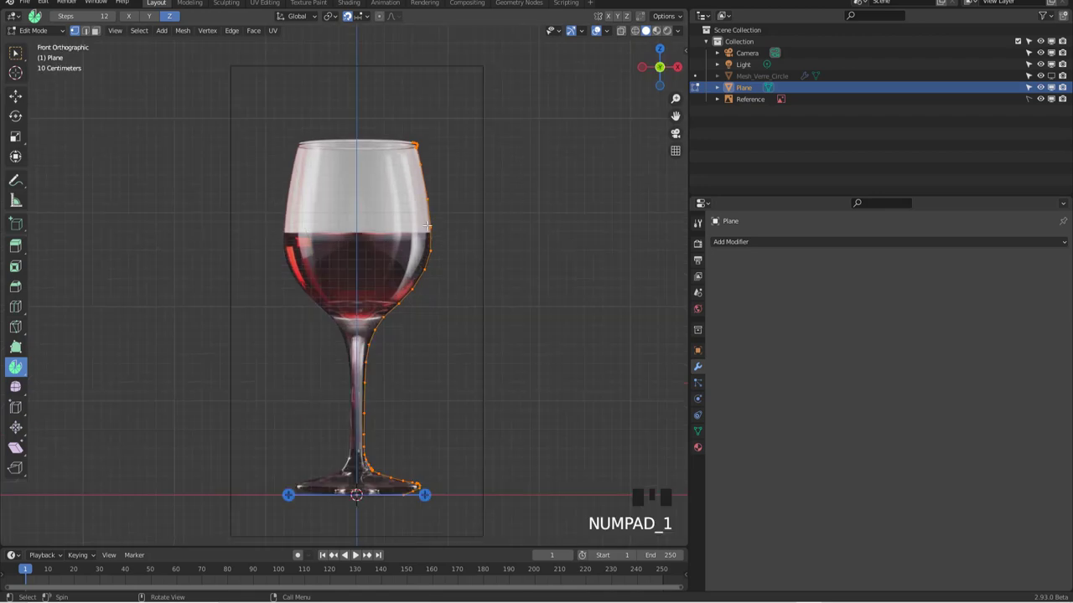
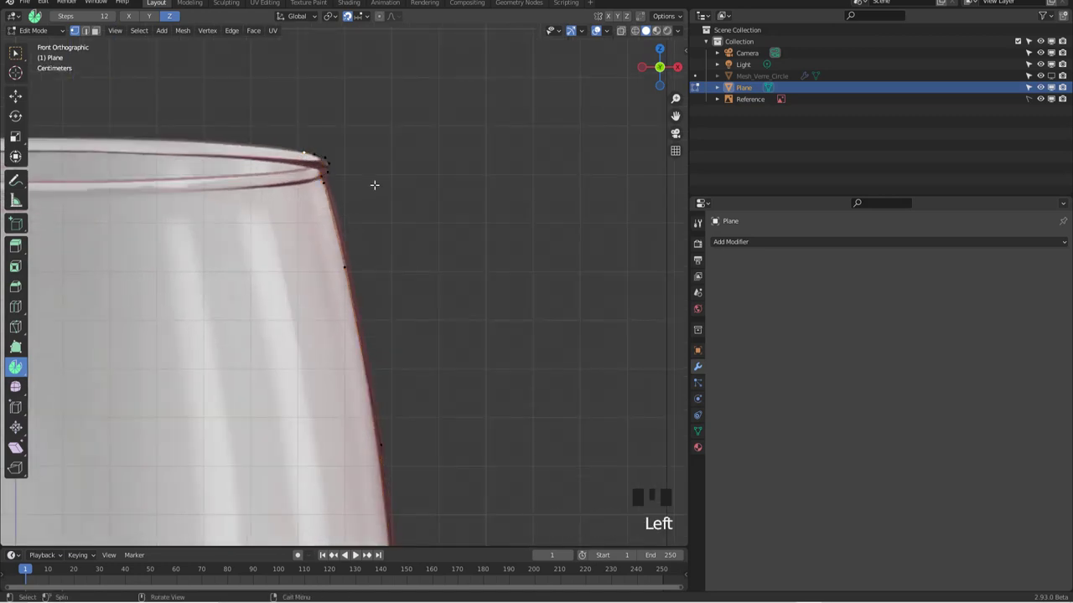
{"action": "key", "text": "e"}
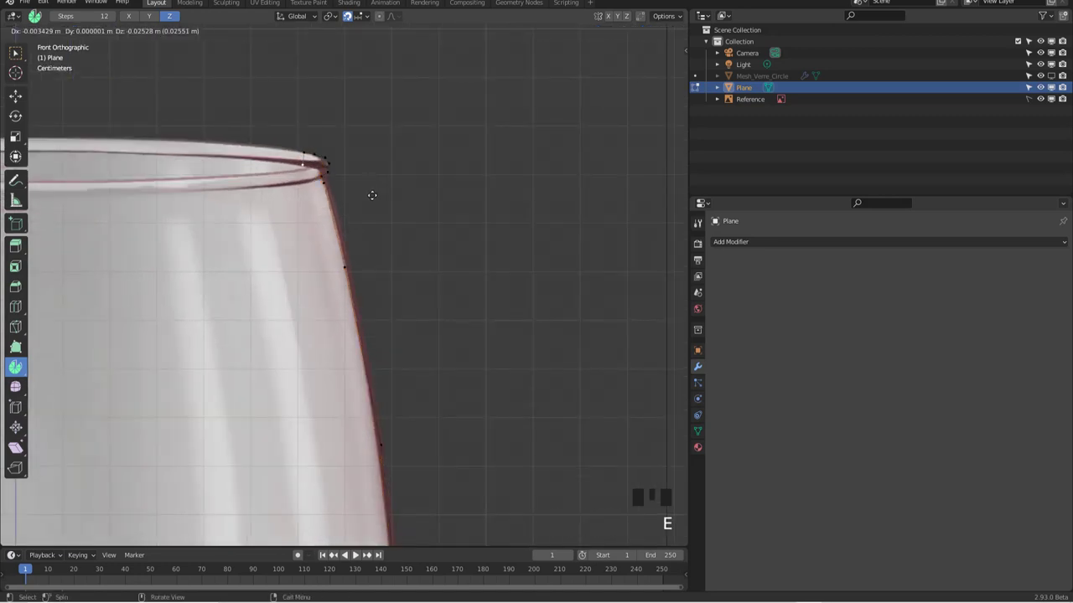
{"action": "left_click", "coordinate": [352, 20]}
{"action": "key", "text": "g"}
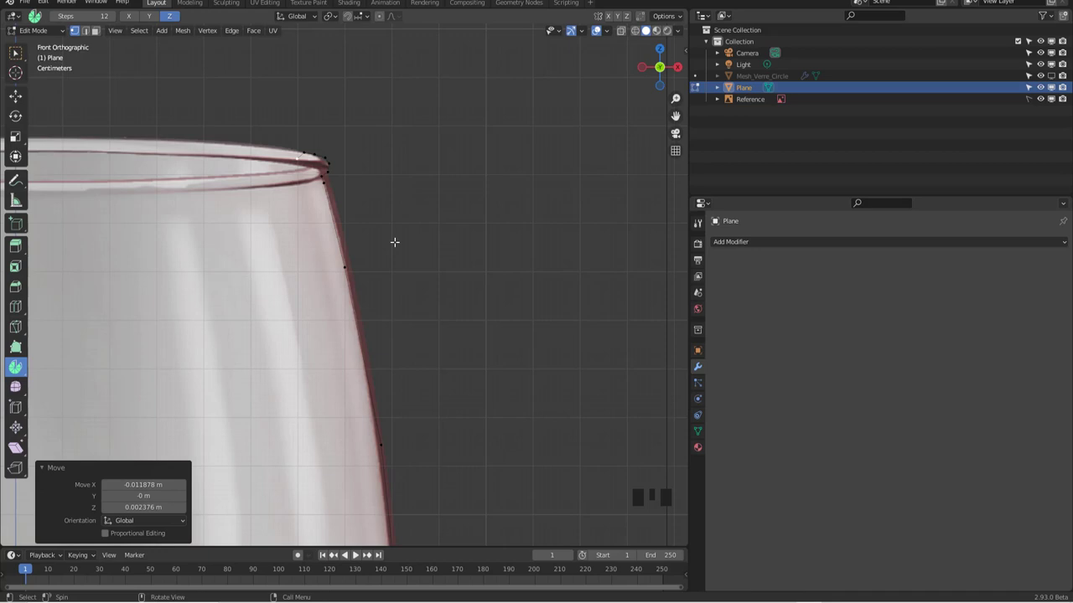
{"action": "key", "text": "e"}
{"action": "key", "text": "e"}
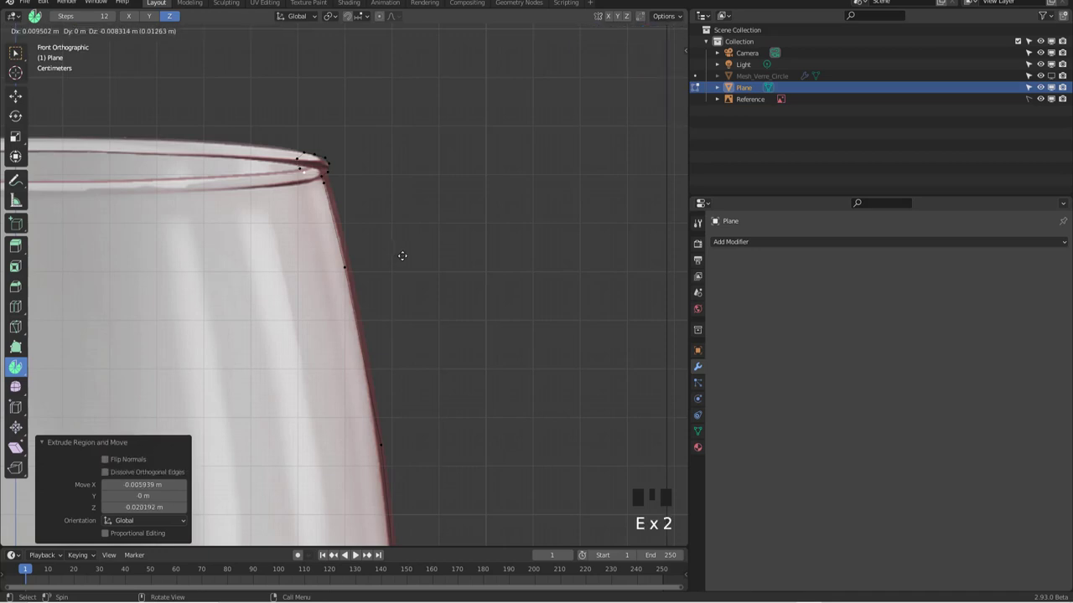
{"action": "scroll", "scroll_direction": "down", "scroll_amount": 3}
{"action": "scroll", "scroll_direction": "up", "scroll_amount": 3}
{"action": "scroll", "scroll_direction": "down", "scroll_amount": 3}
Back in object mode, add a Screw modifier revolving the profile 360° around Z
{"action": "key", "text": "Tab"}
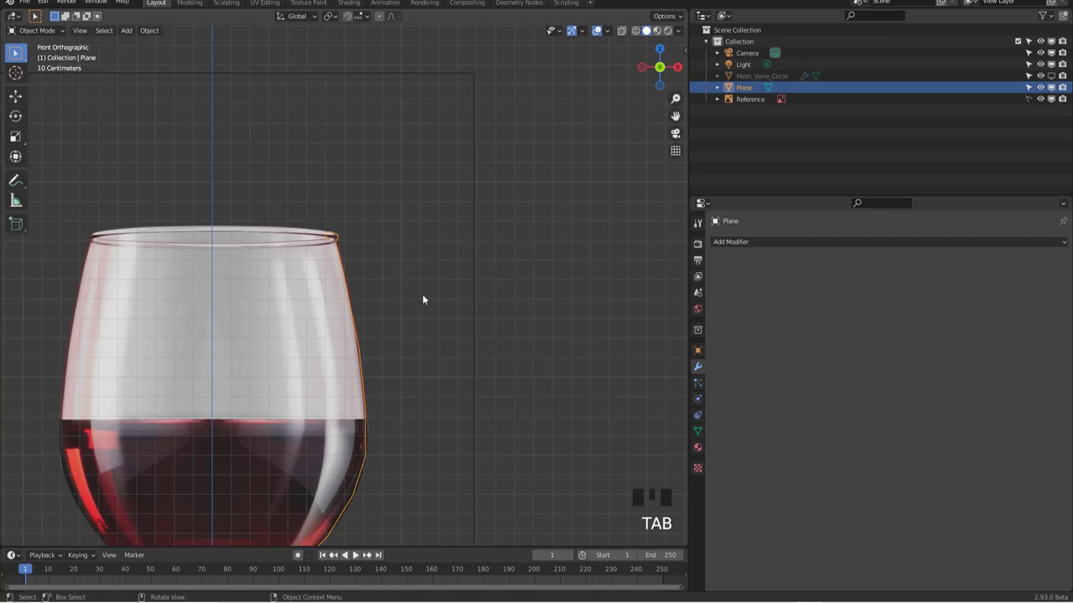
{"action": "scroll", "scroll_direction": "down", "scroll_amount": 3}
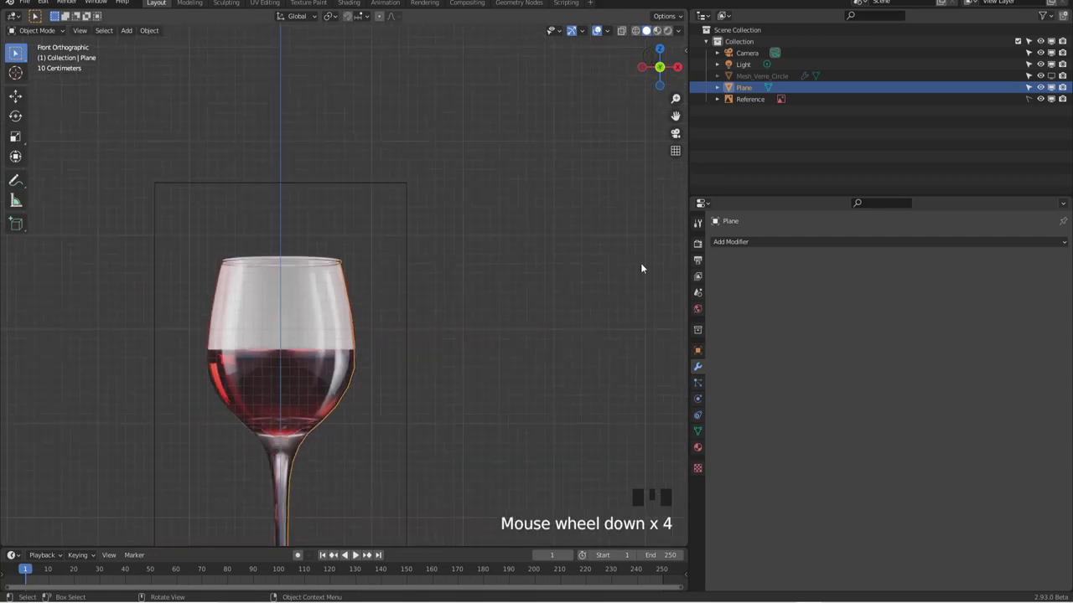
{"action": "left_click_drag", "start_coordinate": [741, 242], "coordinate": [491, 286]}
{"action": "scroll", "scroll_direction": "down", "scroll_amount": 3}
{"action": "scroll", "scroll_direction": "up", "scroll_amount": 3}
{"action": "left_click_drag", "start_coordinate": [401, 373], "coordinate": [437, 239]}
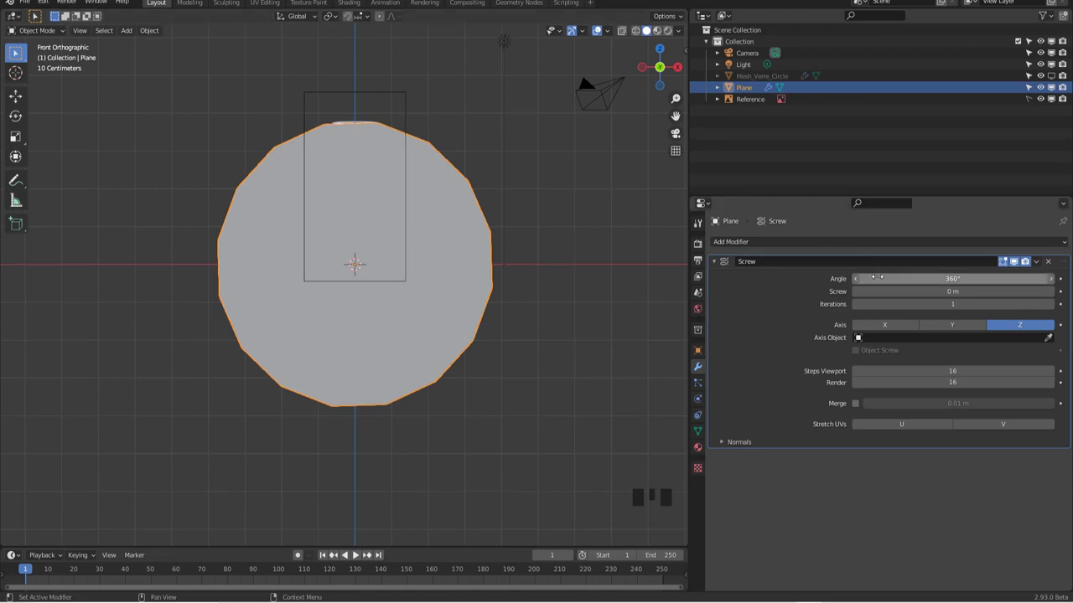
Set the Screw axis to Y and add 0.01 m Solidify and Subdivision modifiers
{"action": "left_click", "coordinate": [957, 326]}
{"action": "scroll", "scroll_direction": "up", "scroll_amount": 3}
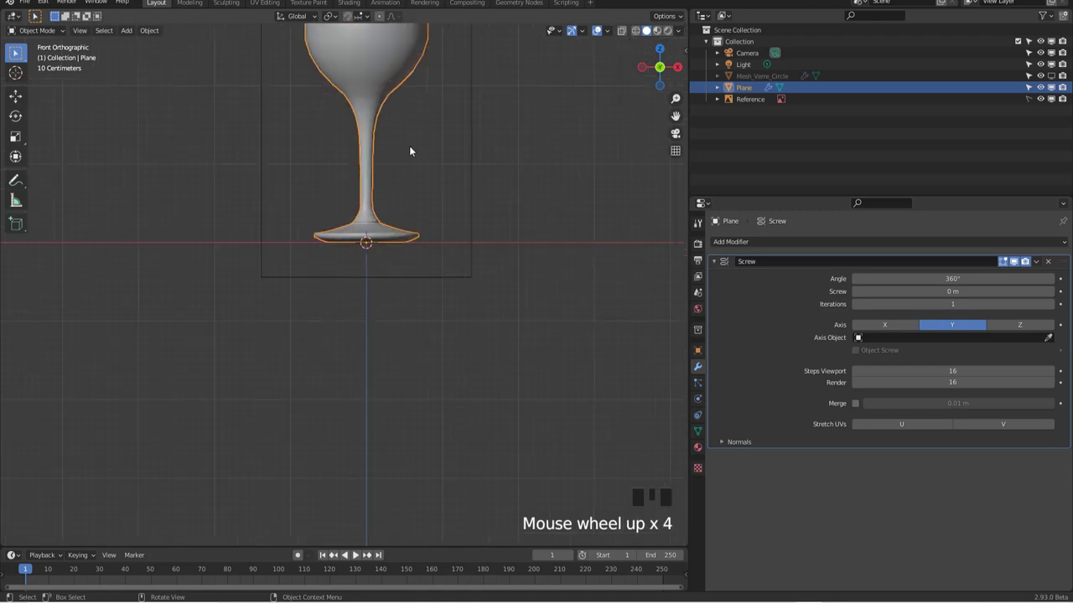
{"action": "left_click_drag", "start_coordinate": [405, 188], "coordinate": [381, 172]}
{"action": "scroll", "scroll_direction": "up", "scroll_amount": 3}
Orbit around and into the bowl to inspect the smooth hollow glass
{"action": "left_click_drag", "start_coordinate": [403, 147], "coordinate": [781, 244]}
{"action": "left_click_drag", "start_coordinate": [780, 244], "coordinate": [937, 481]}
{"action": "left_click_drag", "start_coordinate": [1054, 489], "coordinate": [388, 103]}
{"action": "left_click_drag", "start_coordinate": [391, 112], "coordinate": [789, 136]}
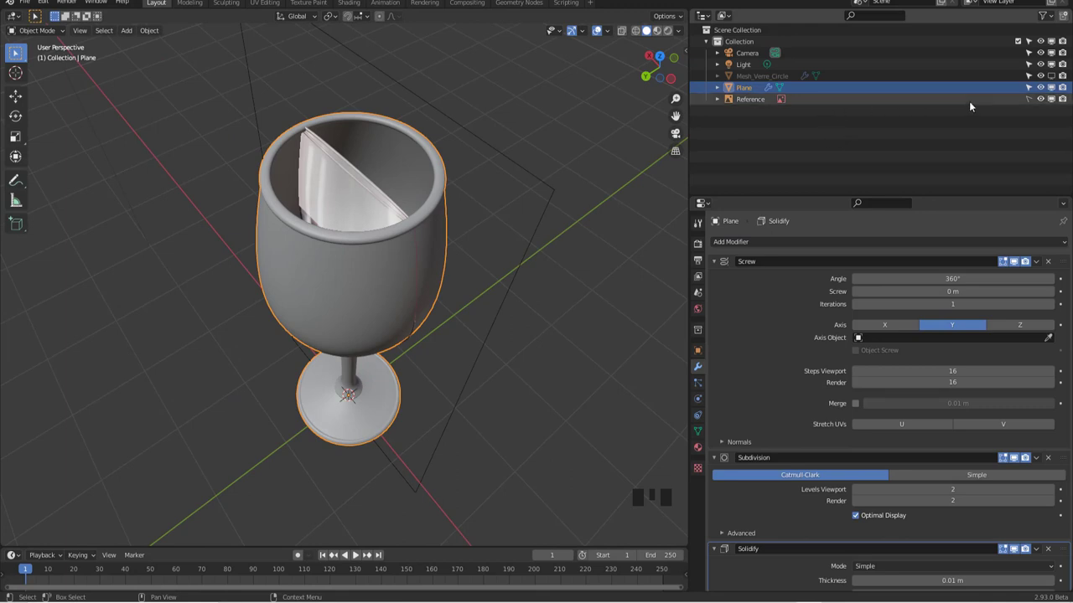
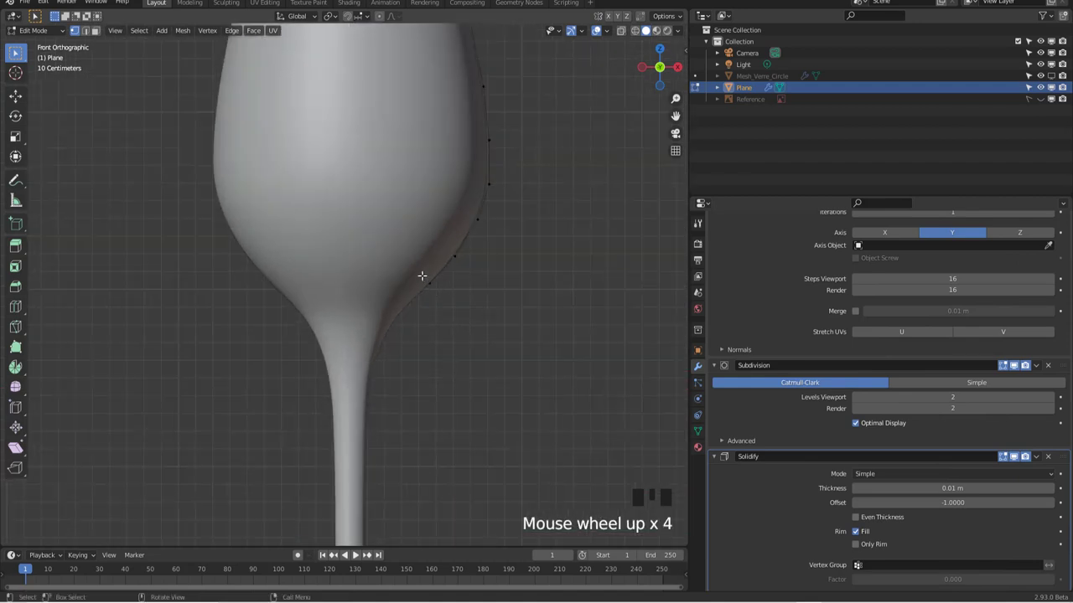
Move the profile vertex below the bowl outward to form a stem knob, then bring up the Add Mesh list
{"action": "scroll", "scroll_direction": "down", "scroll_amount": 3}
{"action": "scroll", "scroll_direction": "up", "scroll_amount": 3}
{"action": "scroll", "scroll_direction": "up", "scroll_amount": 3}
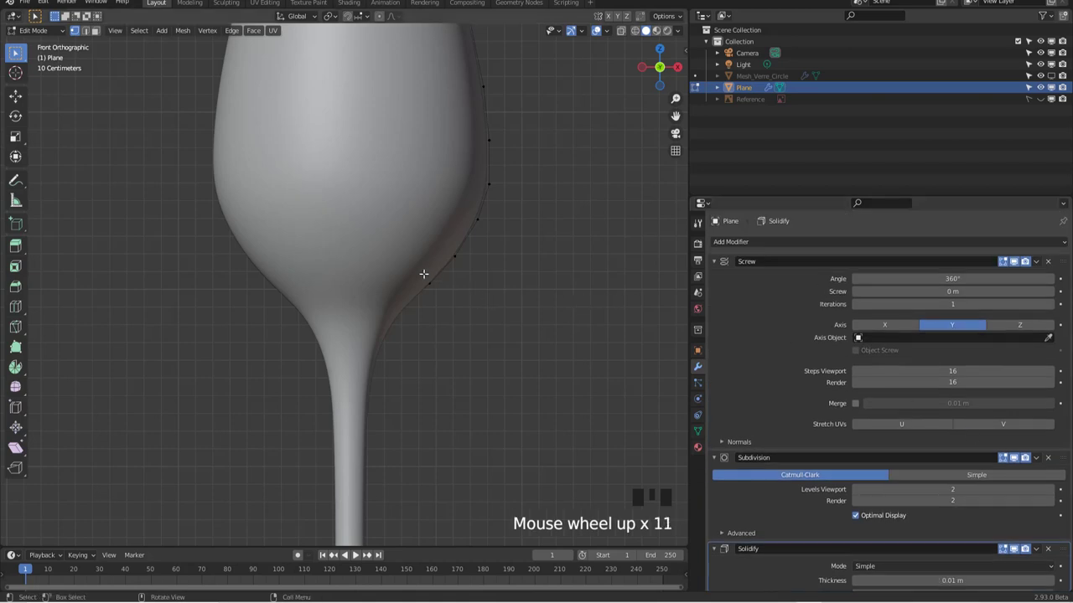
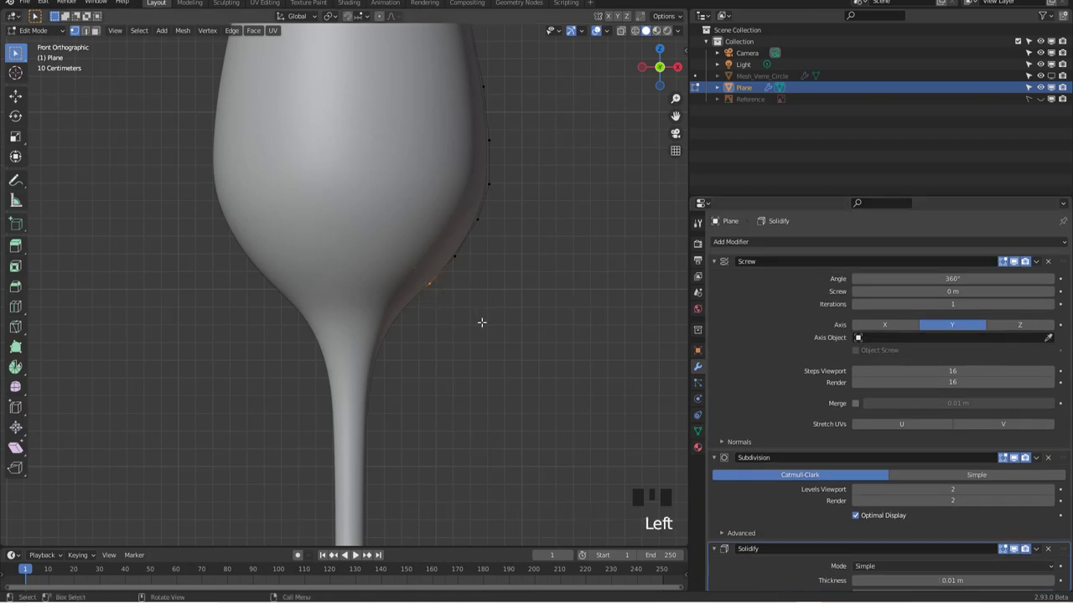
{"action": "key", "text": "g"}
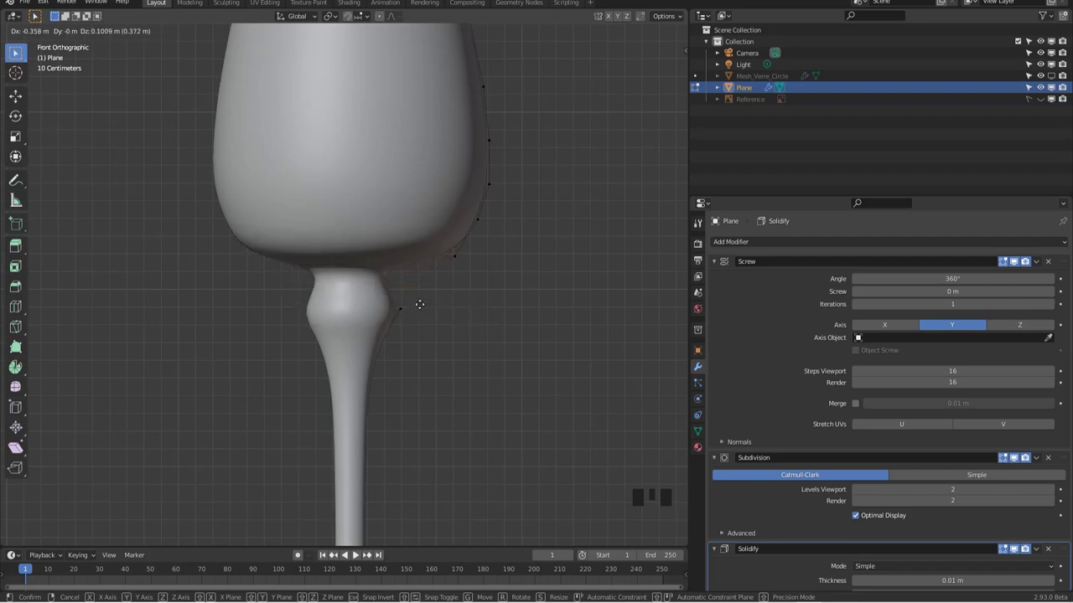
{"action": "scroll", "scroll_direction": "down", "scroll_amount": 3}
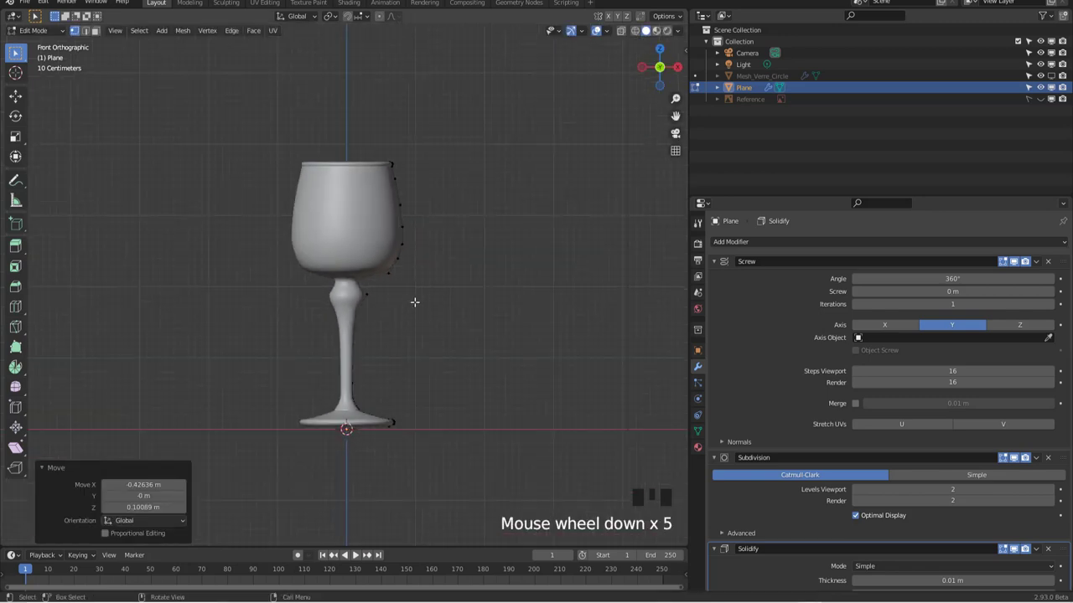
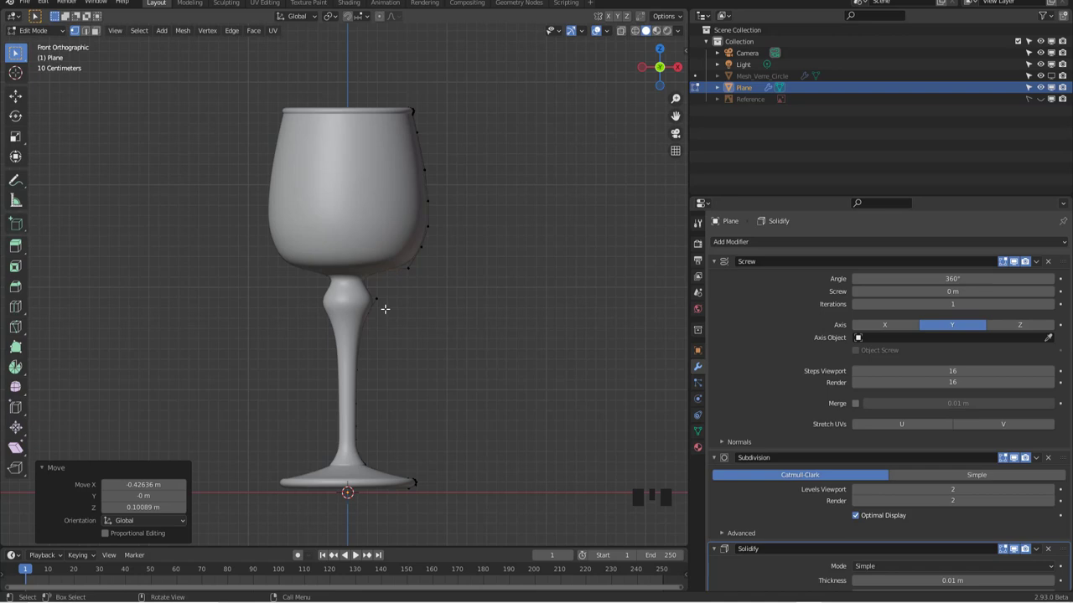
{"action": "key", "text": "shift+a"}
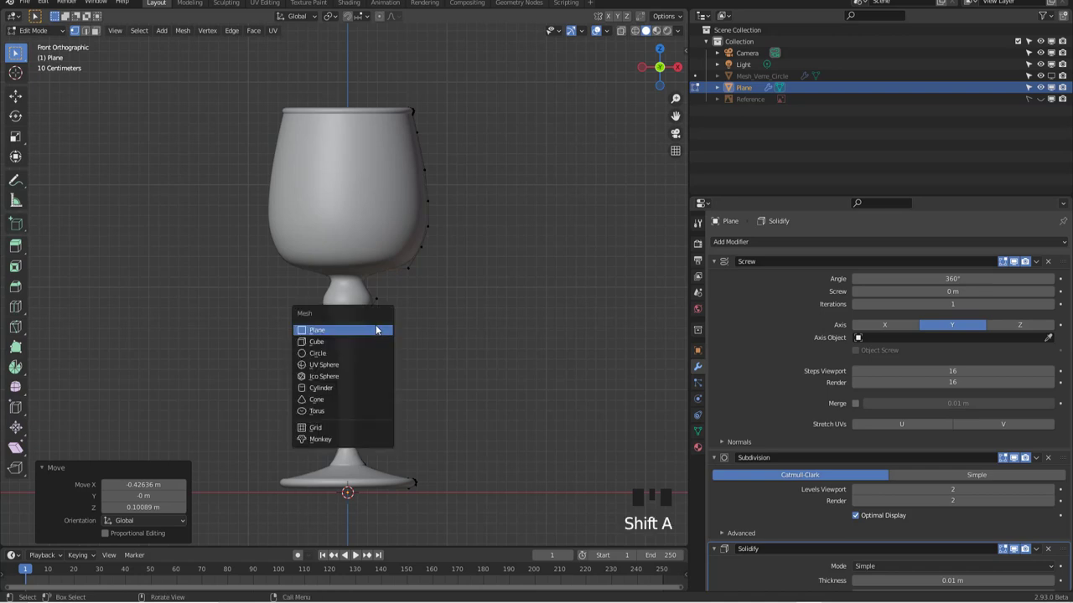
Return to Object Mode and bring up the Add menu listing mesh primitives
{"action": "key", "text": "Tab"}
{"action": "key", "text": "shift+a"}
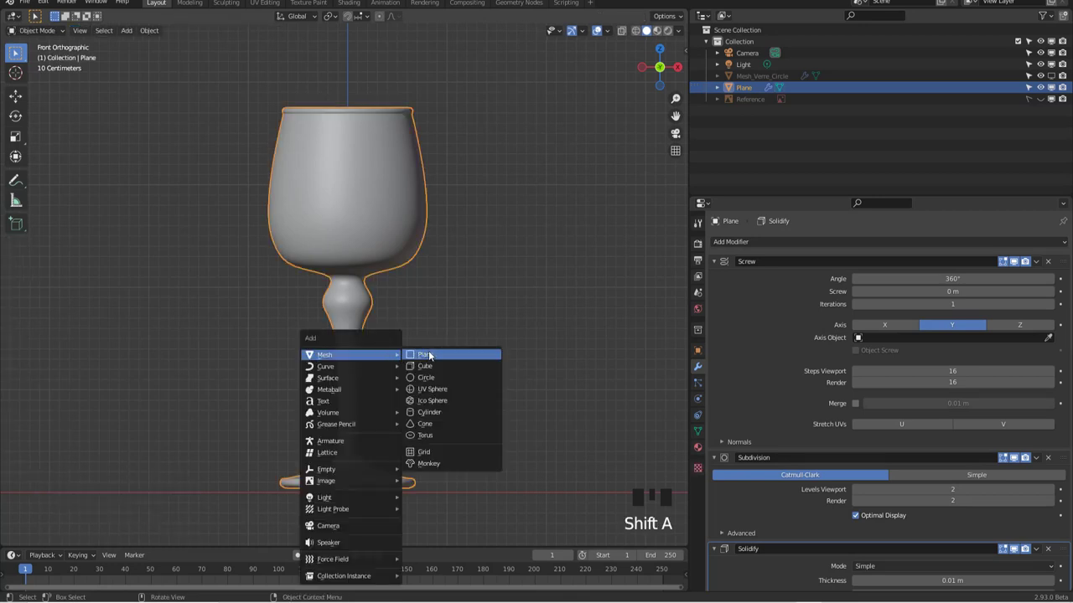